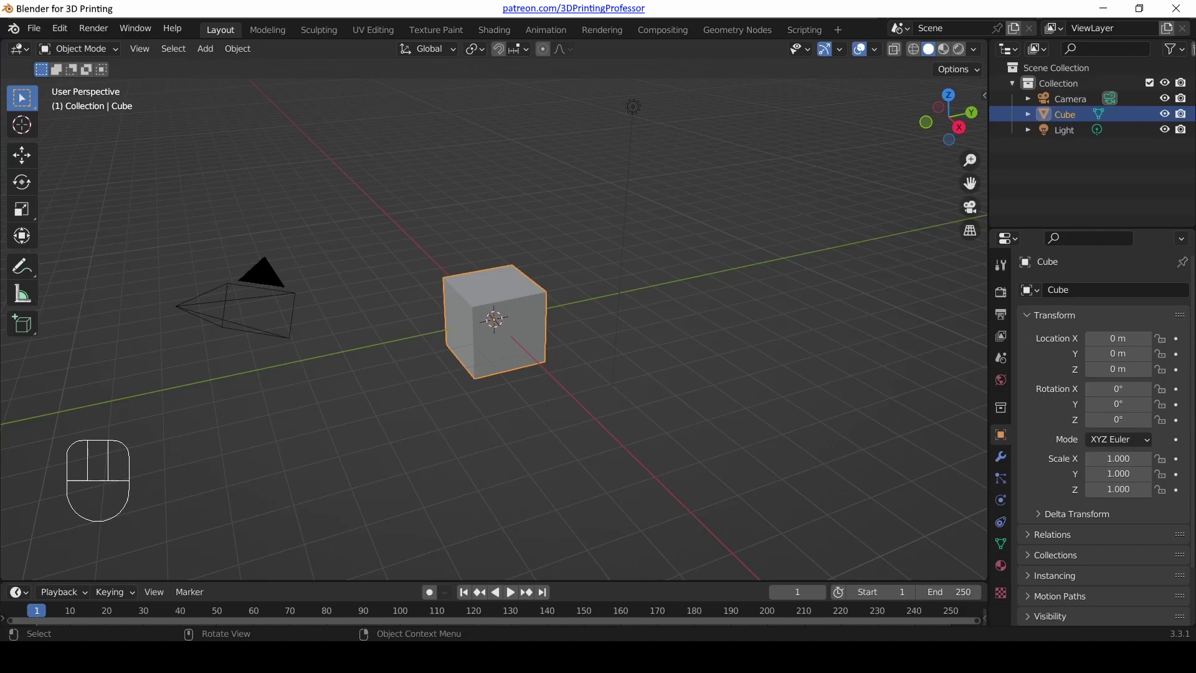
- Select everything in the scene and delete the default cube, camera and light
left_click(495, 328)
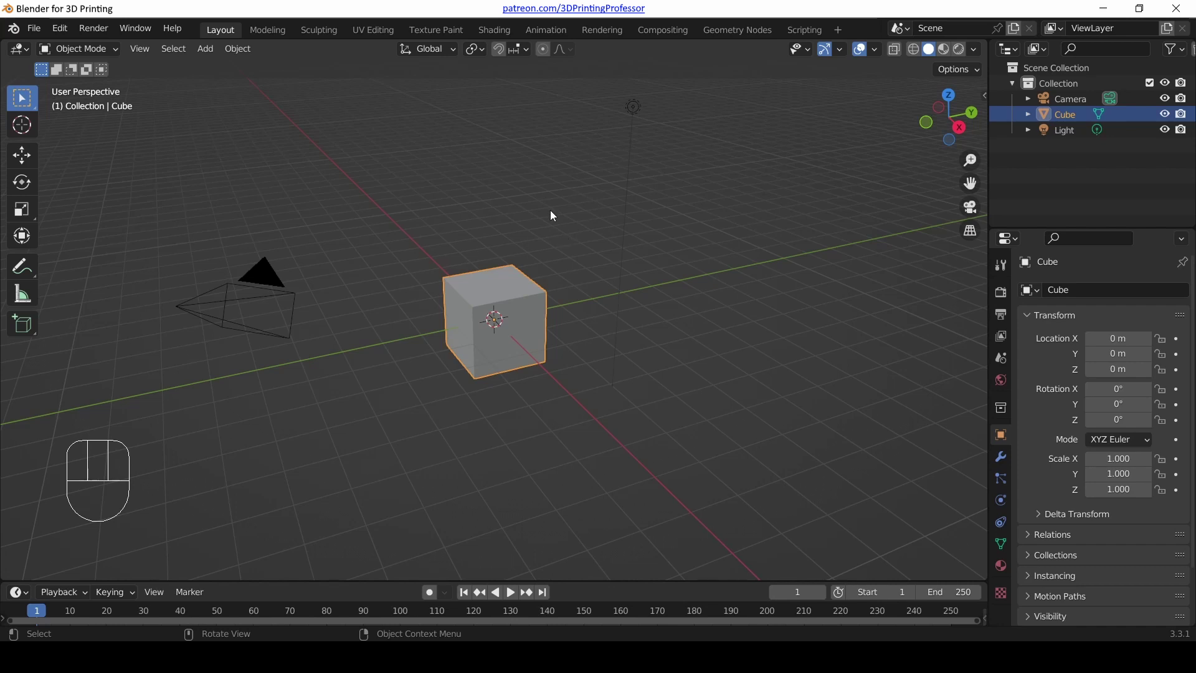
key("a")
key("x")
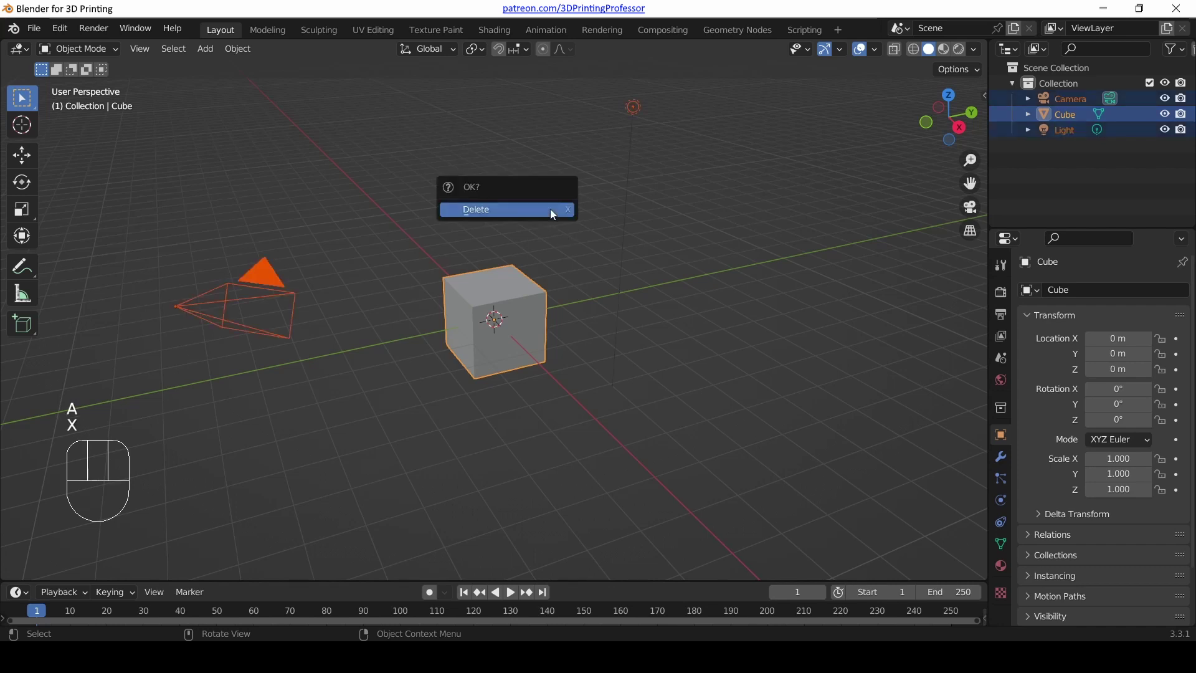
- Add a Suzanne monkey mesh at the scene origin via Shift+A > Mesh > Monkey
key("shift+a")
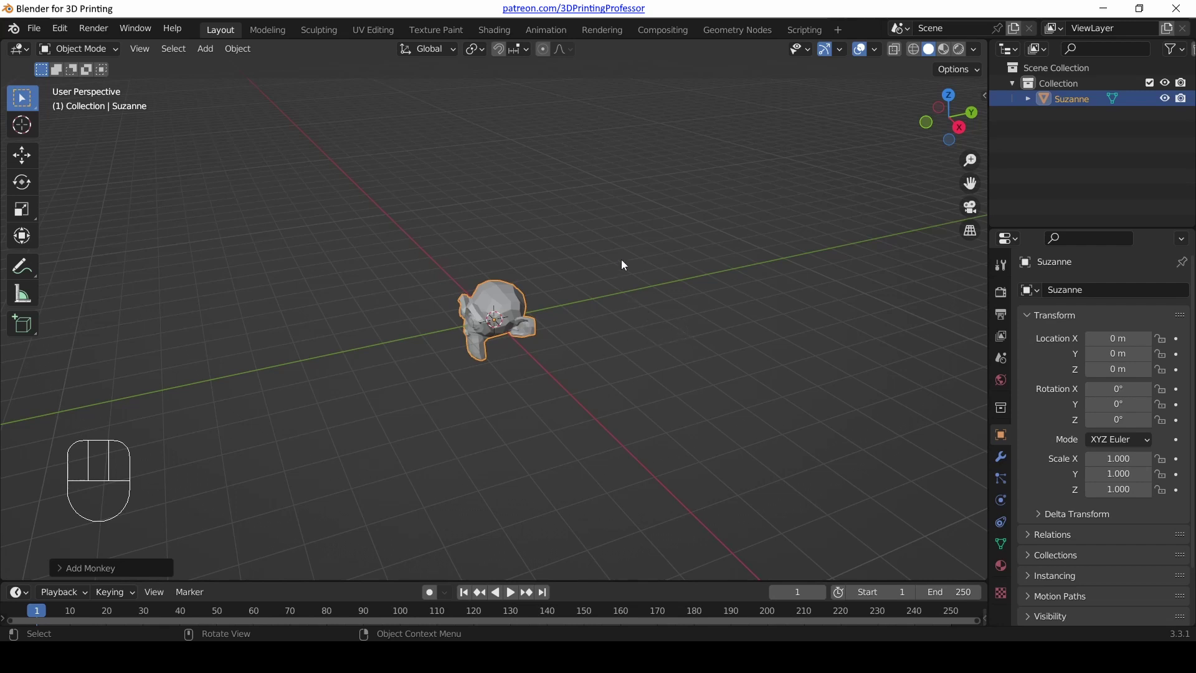
left_click(629, 265)
left_click(495, 309)
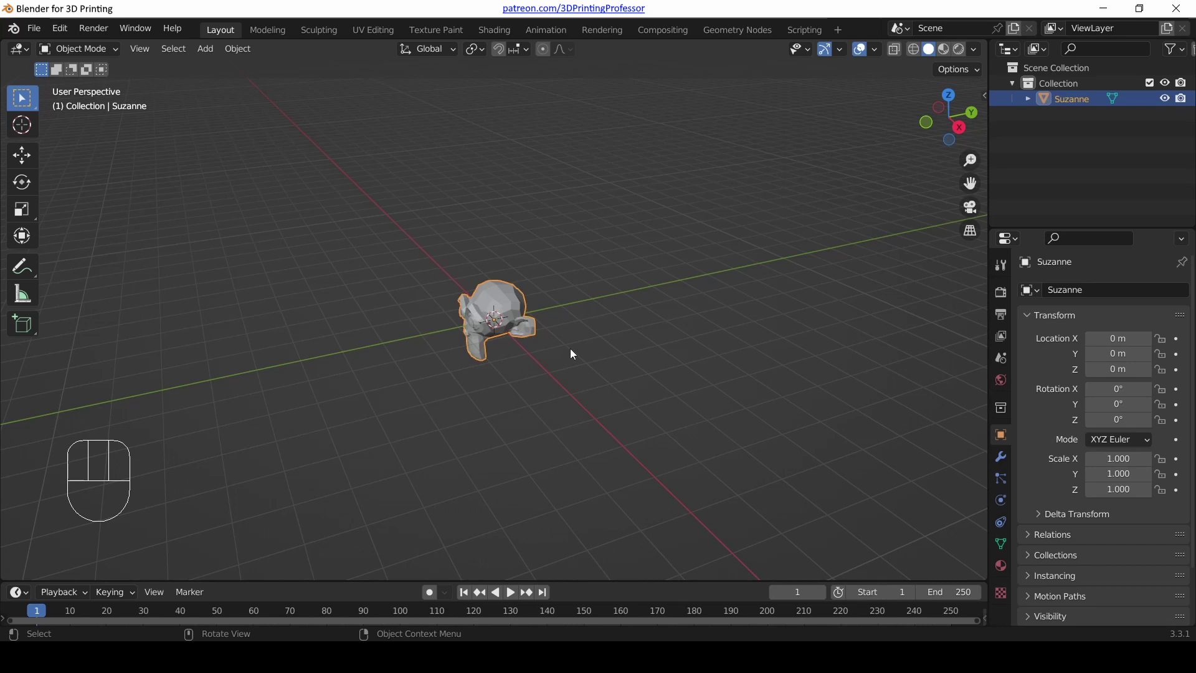
- Zoom the viewport with the mouse wheel so the monkey head fills most of the view
scroll("up", 3)
scroll("down", 3)
scroll("up", 3)
scroll("down", 3)
scroll("up", 3)
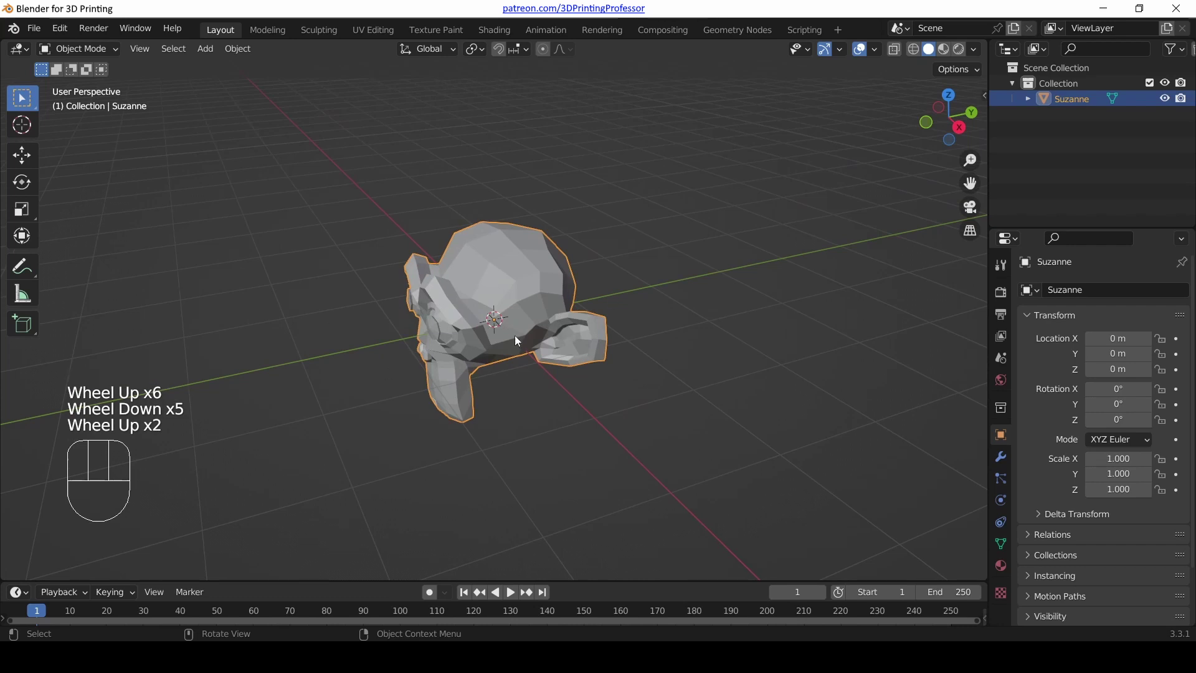
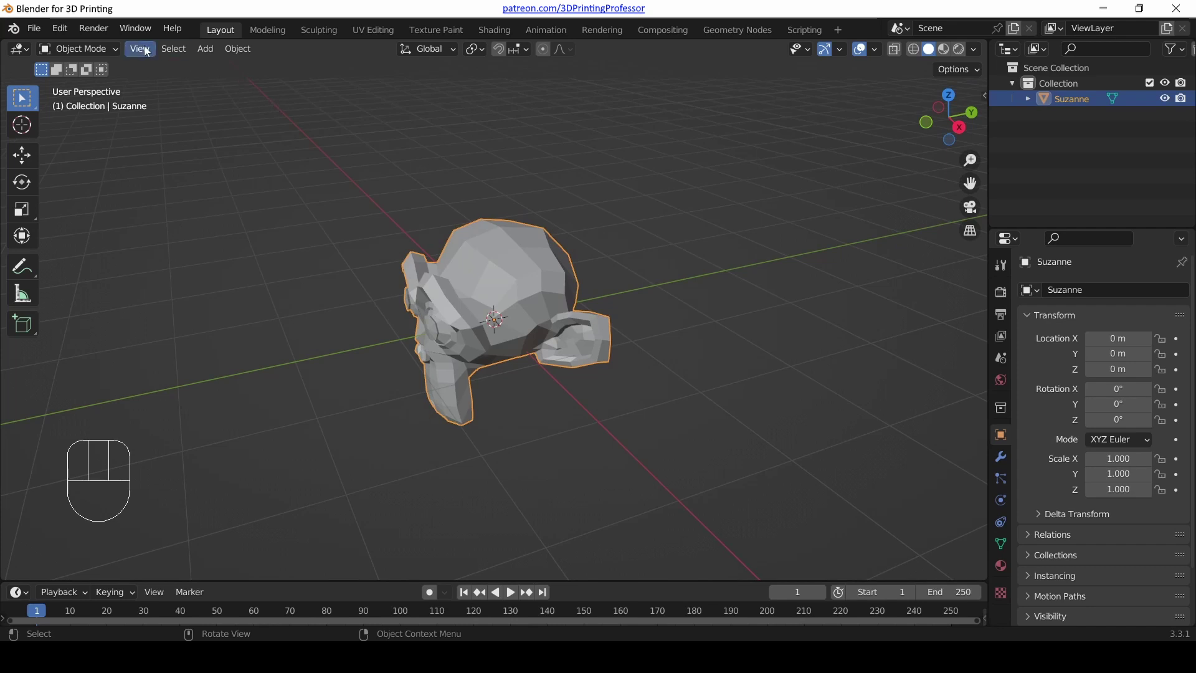
- Browse the View menu, then zoom in and out with Numpad + and − to end slightly closer
left_click_drag(146, 52, 691, 286)
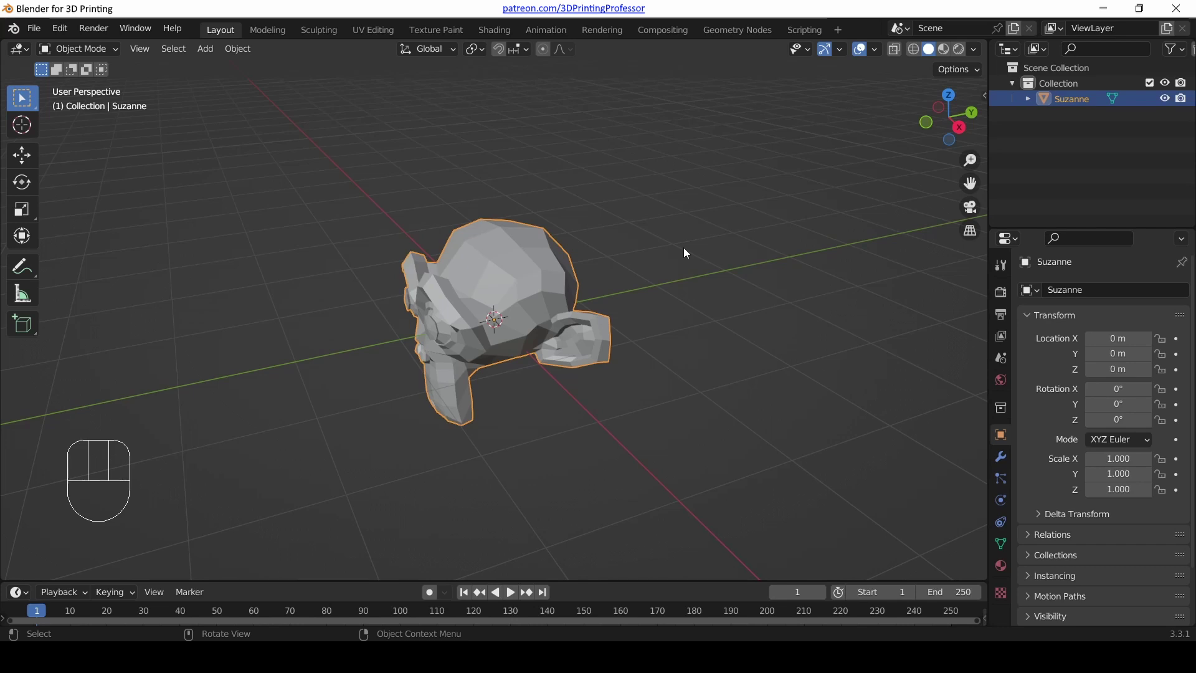
key("KP_Add")
key("KP_Add")
key("KP_Add")
key("KP_Add")
key("KP_Subtract")
key("KP_Subtract")
key("KP_Subtract")
key("KP_Subtract")
key("KP_Subtract")
key("KP_Add")
key("KP_Add")
key("KP_Add")
key("KP_Subtract")
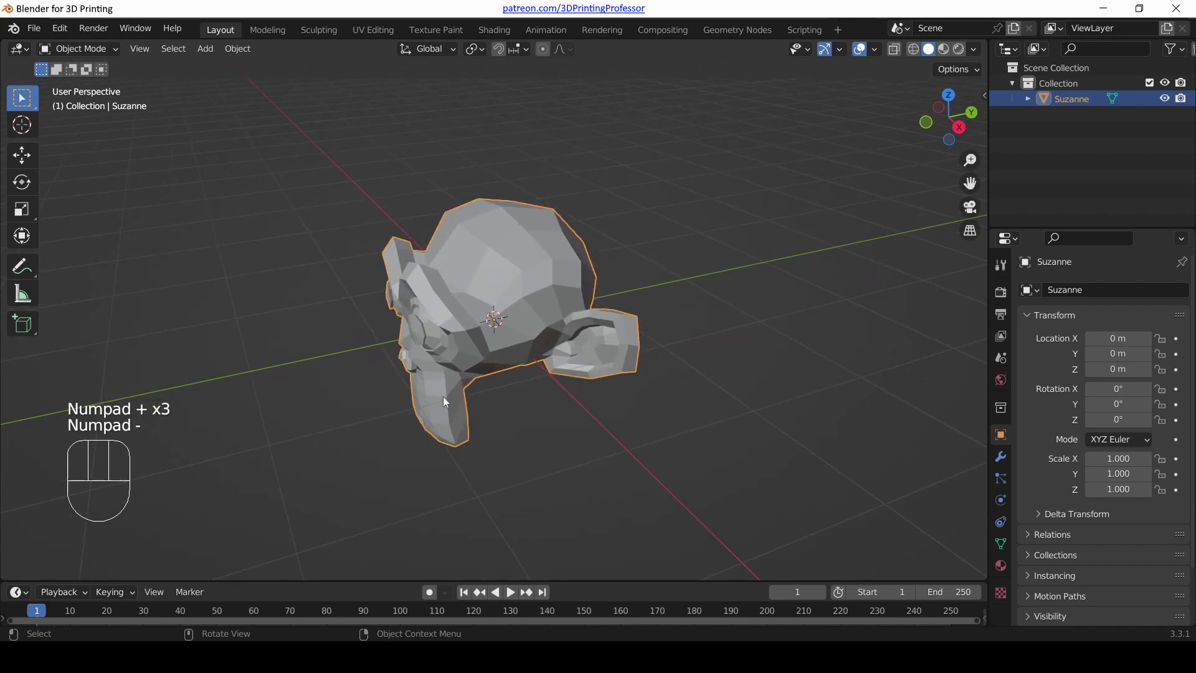
key("KP_Add")
- Adjust zoom slightly and orbit with the navigation gizmo until Suzanne's face points at you
key("KP_Add")
key("KP_Subtract")
key("KP_Subtract")
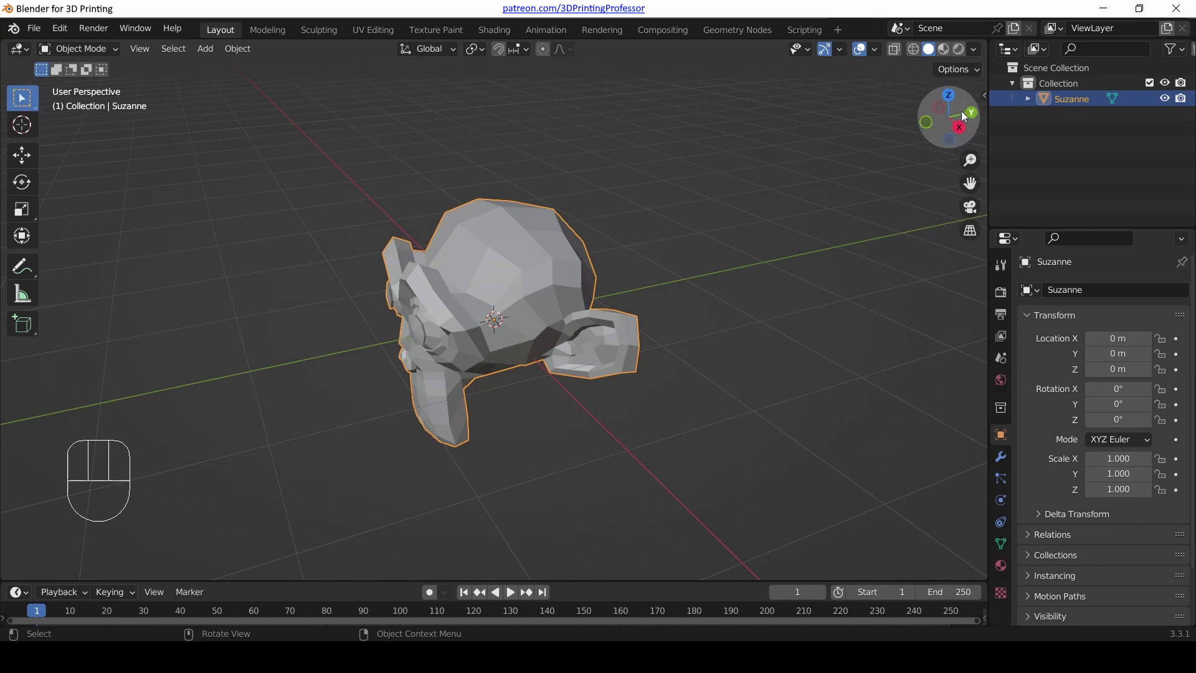
left_click_drag(964, 108, 998, 118)
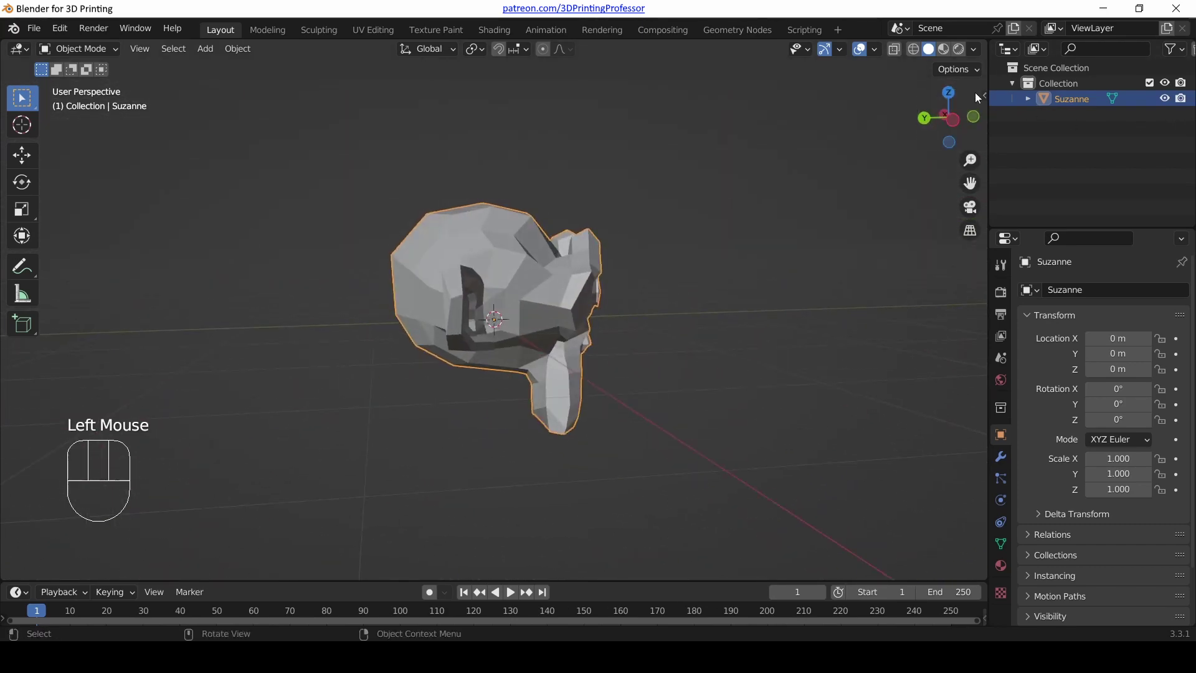
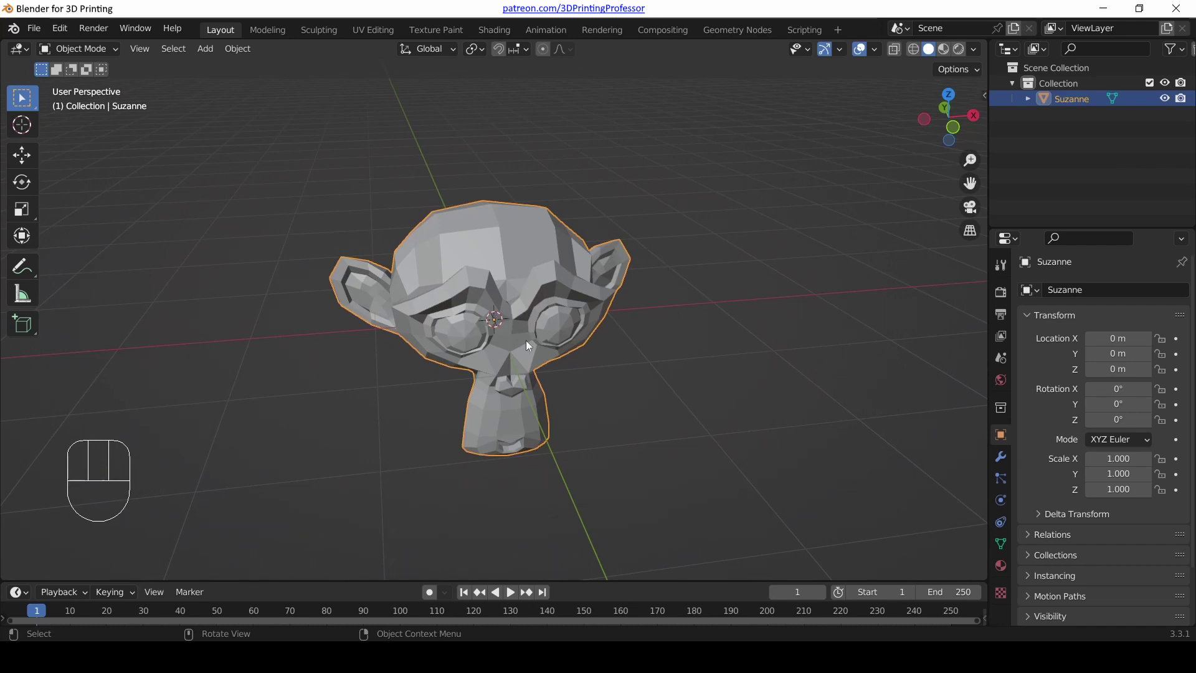
- Zoom the view out and in with the mouse wheel to reframe the head
scroll("up", 3)
scroll("down", 3)
scroll("up", 3)
scroll("down", 3)
scroll("up", 3)
scroll("down", 3)
scroll("up", 3)
scroll("down", 3)
scroll("up", 3)
scroll("down", 3)
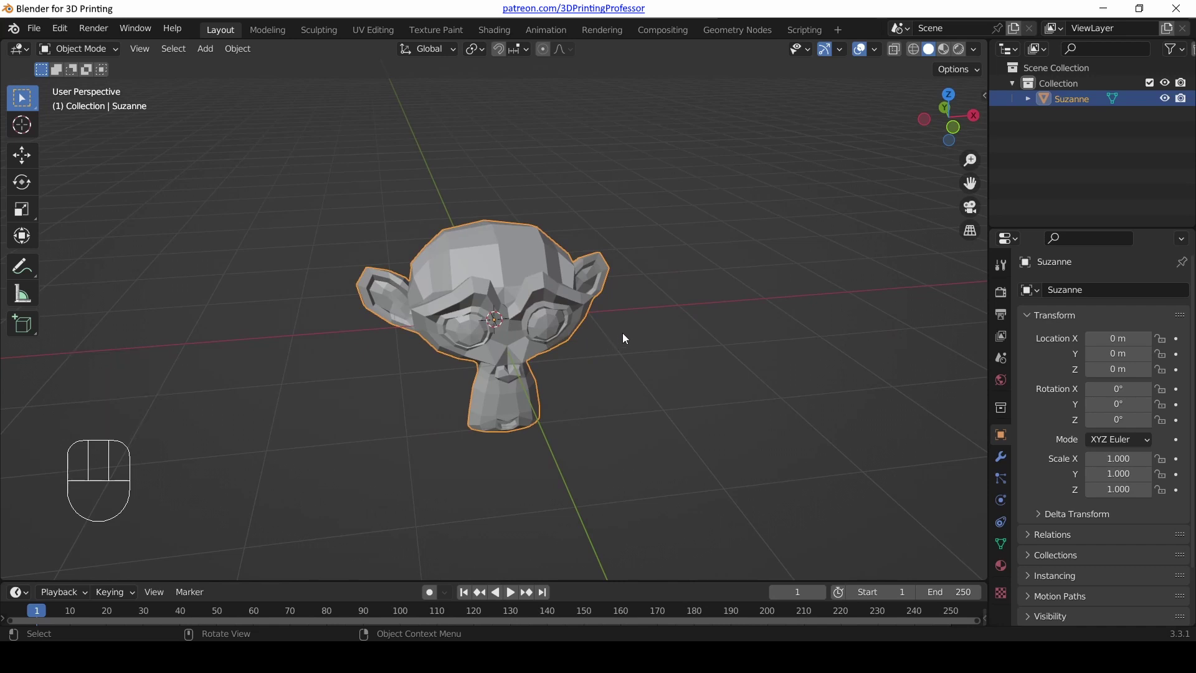
- Orbit around the head back to the front face and bring up the View > Viewpoint preset list
left_click_drag(624, 337, 552, 364)
left_click_drag(161, 303, 226, 232)
left_click_drag(694, 194, 733, 217)
left_click_drag(671, 326, 654, 277)
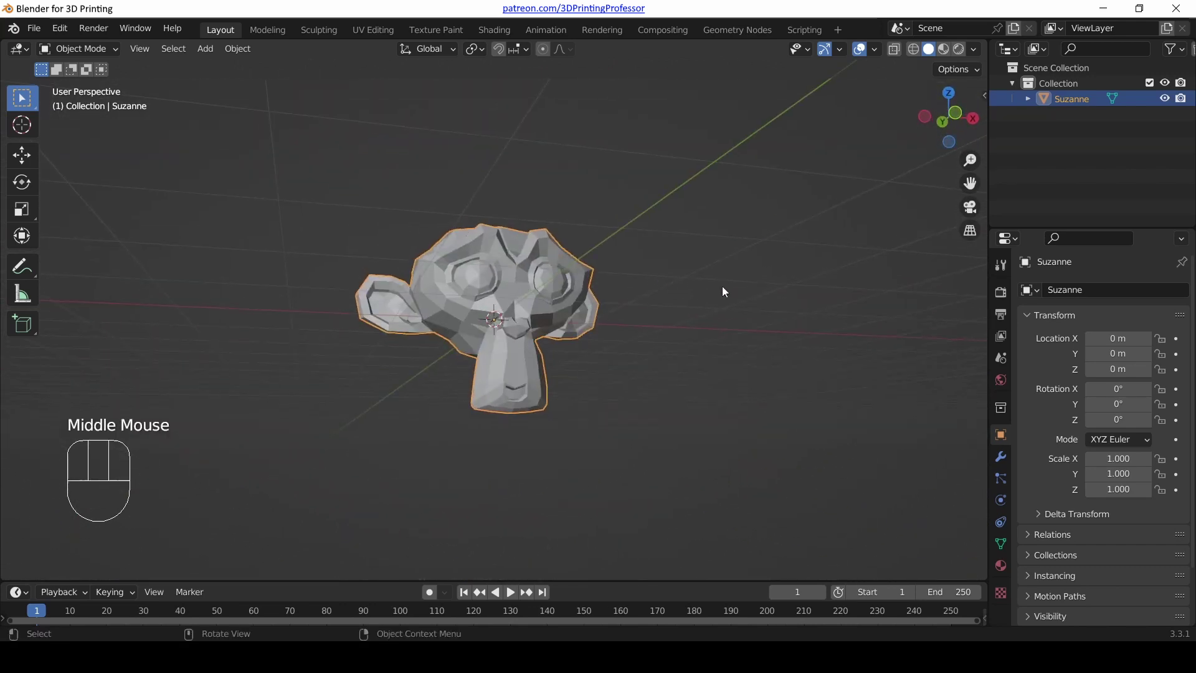
left_click_drag(734, 225, 704, 284)
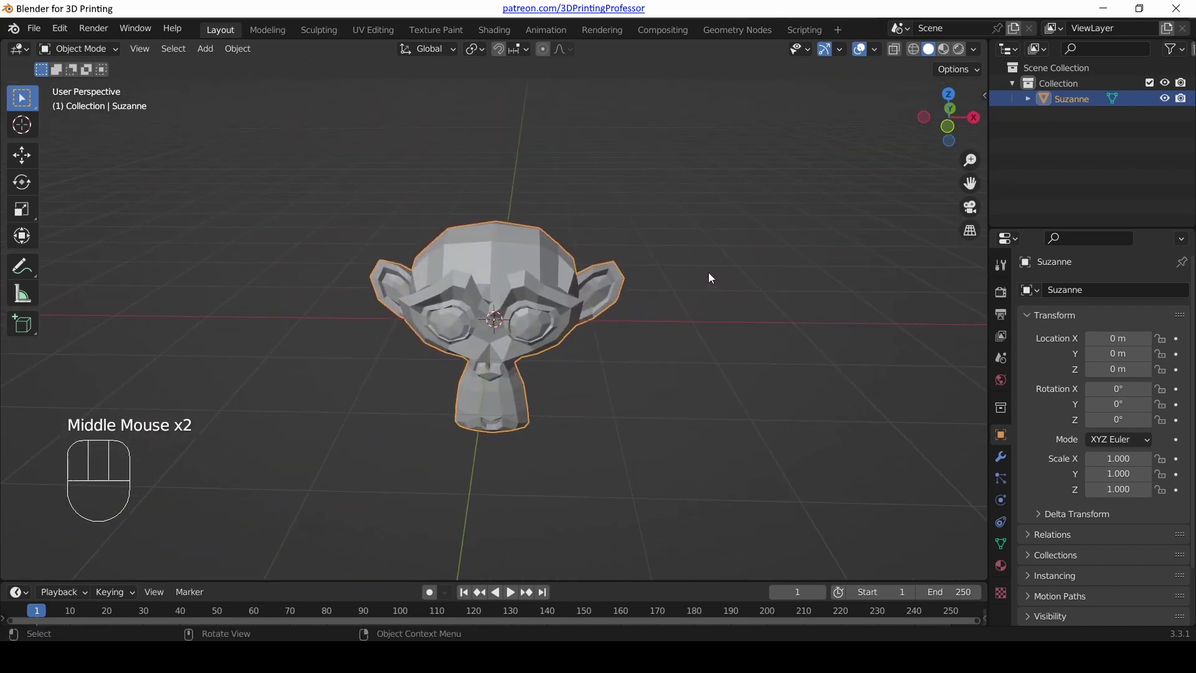
left_click_drag(153, 55, 632, 221)
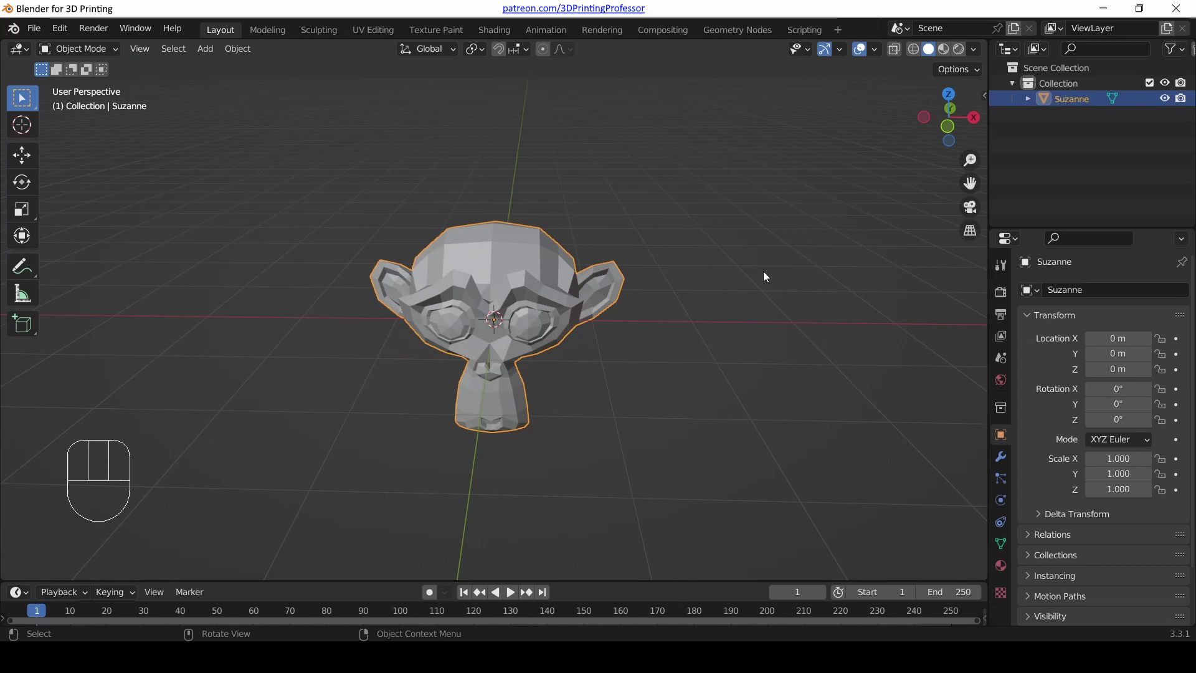
- Step-orbit the view left, right, up and down around Suzanne with Numpad 4, 6, 8 and 2
key("KP_4")
key("KP_6")
key("KP_8")
key("KP_2")
key("KP_4")
key("KP_8")
key("KP_6")
key("KP_2")
key("KP_4")
key("KP_8")
key("KP_8")
key("KP_8")
key("KP_2")
key("KP_2")
key("KP_2")
key("KP_2")
key("KP_4")
key("KP_4")
key("KP_4")
key("KP_6")
key("KP_6")
key("KP_6")
key("KP_6")
key("KP_6")
key("KP_6")
left_click_drag(553, 266, 540, 282)
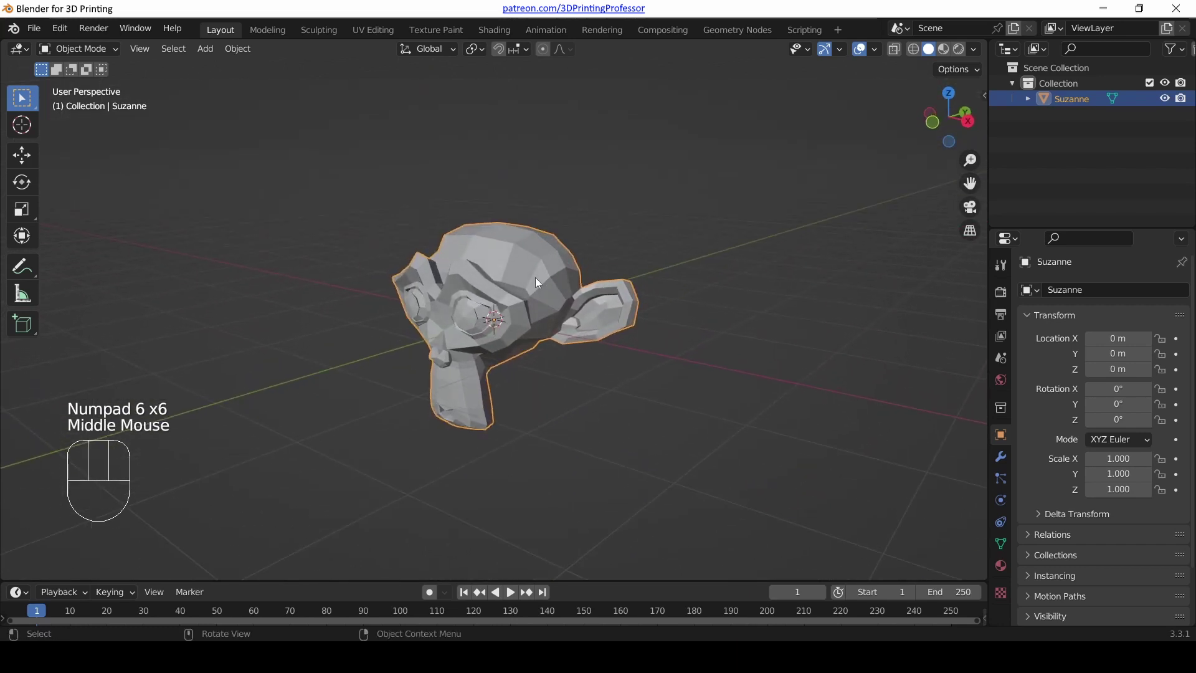
- Keep stepping the view around the head in longer sideways and vertical runs
key("KP_4")
key("KP_4")
key("KP_4")
key("KP_4")
key("KP_4")
key("KP_6")
key("KP_6")
key("KP_6")
key("KP_6")
key("KP_6")
key("KP_6")
key("KP_6")
key("KP_6")
key("KP_4")
key("KP_4")
key("KP_4")
key("KP_2")
key("KP_2")
key("KP_8")
key("KP_8")
key("KP_8")
key("KP_6")
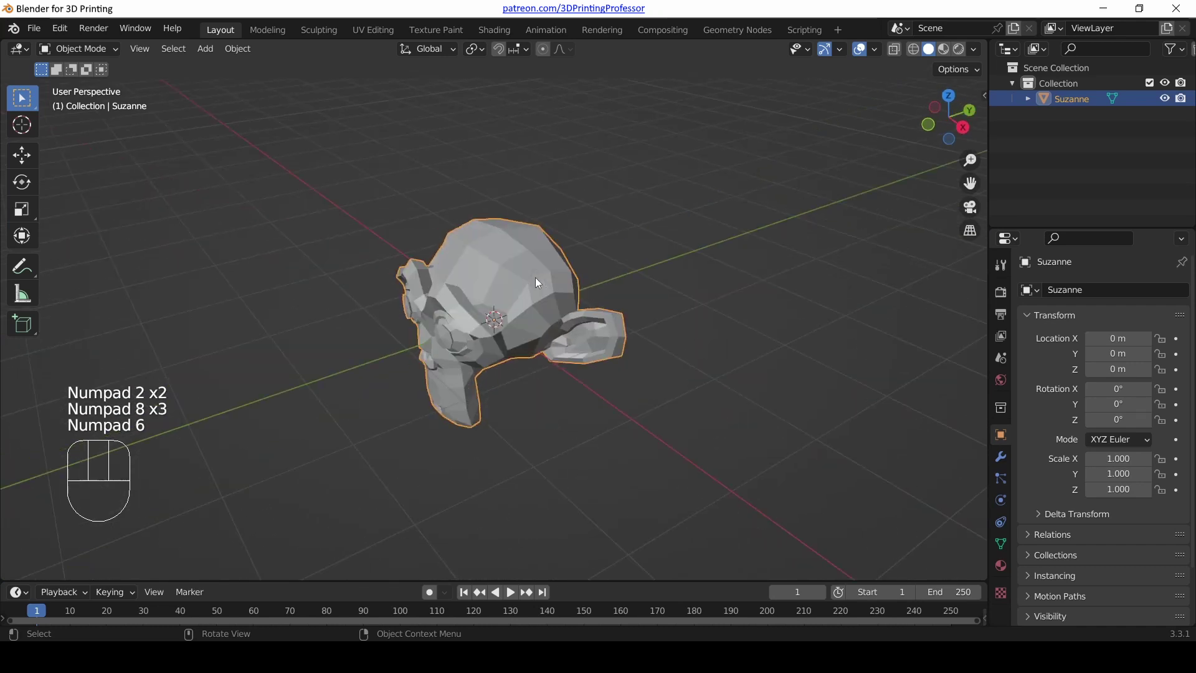
key("KP_2")
key("KP_2")
key("KP_8")
key("KP_8")
key("KP_8")
key("KP_4")
key("KP_4")
key("KP_4")
key("KP_2")
key("KP_2")
key("KP_6")
key("KP_8")
key("KP_4")
key("KP_6")
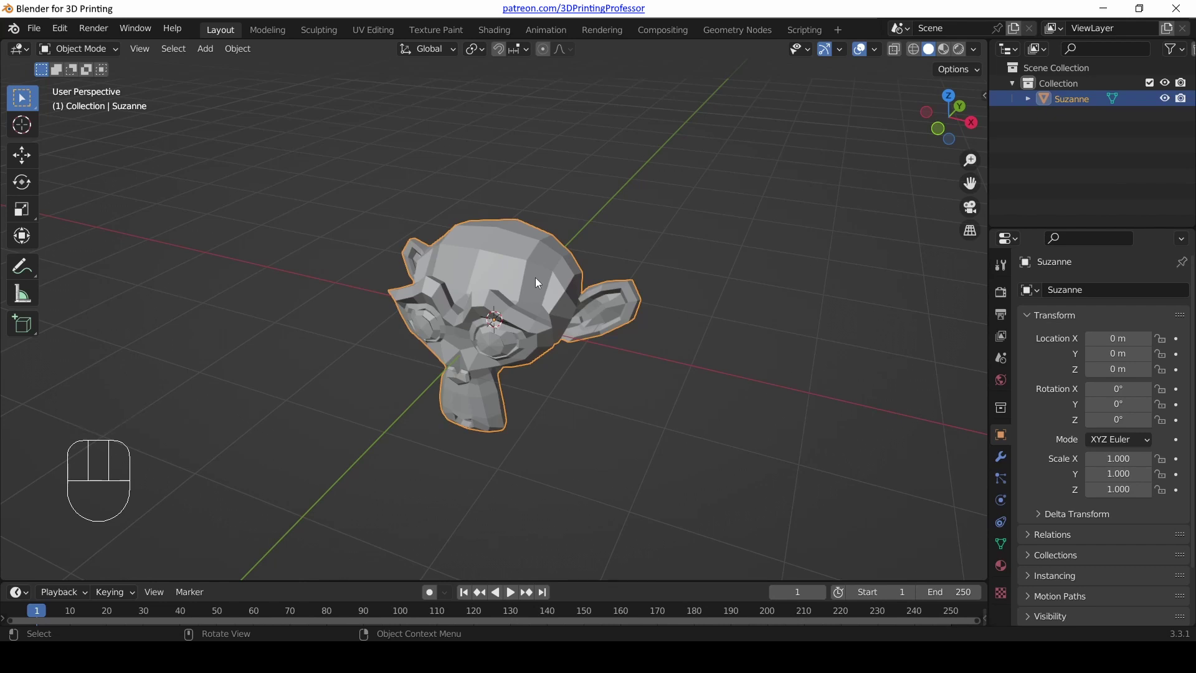
- Flip to the back of the head with Numpad 9 and back, settling on an angled three-quarter view of the face
key("KP_9")
key("KP_9")
key("KP_9")
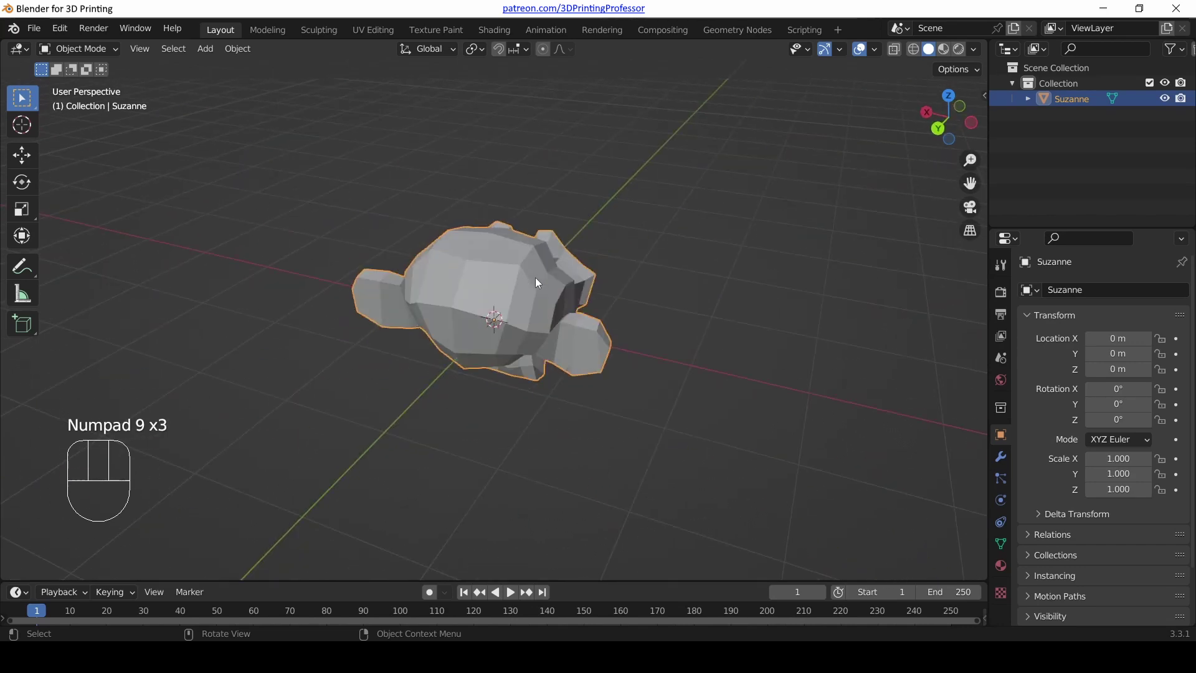
key("KP_9")
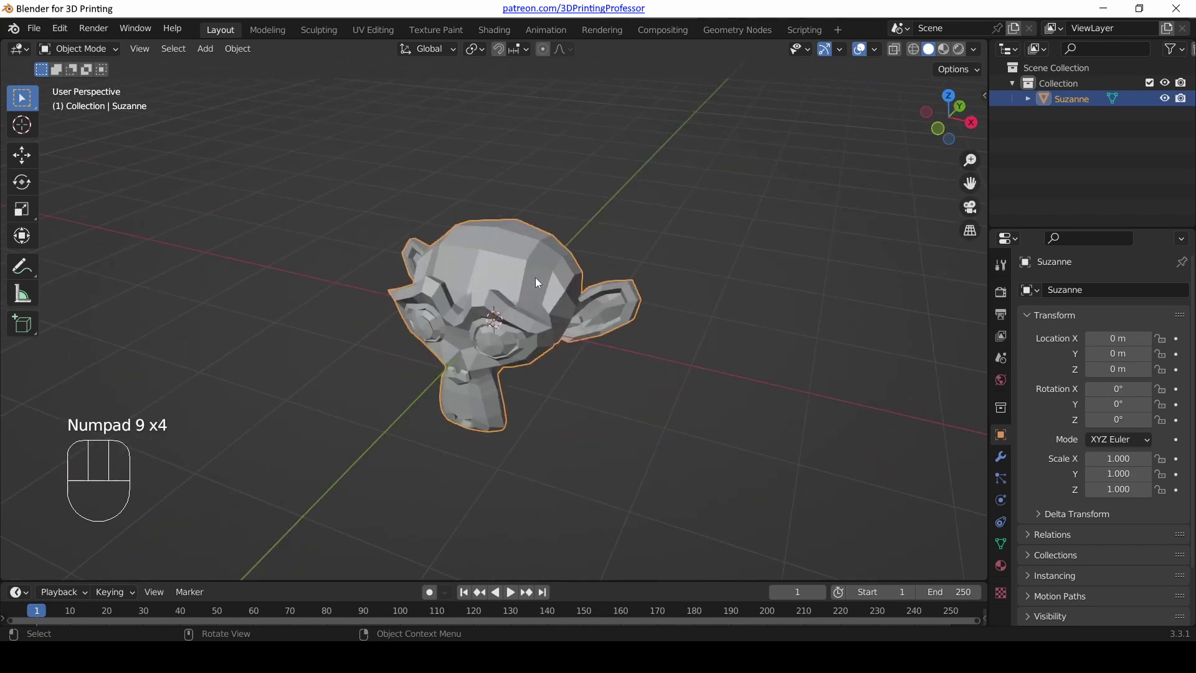
key("KP_4")
key("KP_4")
key("KP_2")
key("KP_2")
key("KP_6")
key("KP_6")
key("KP_8")
key("KP_8")
key("KP_9")
key("KP_9")
key("KP_9")
key("KP_9")
key("KP_9")
key("KP_9")
key("KP_9")
key("KP_9")
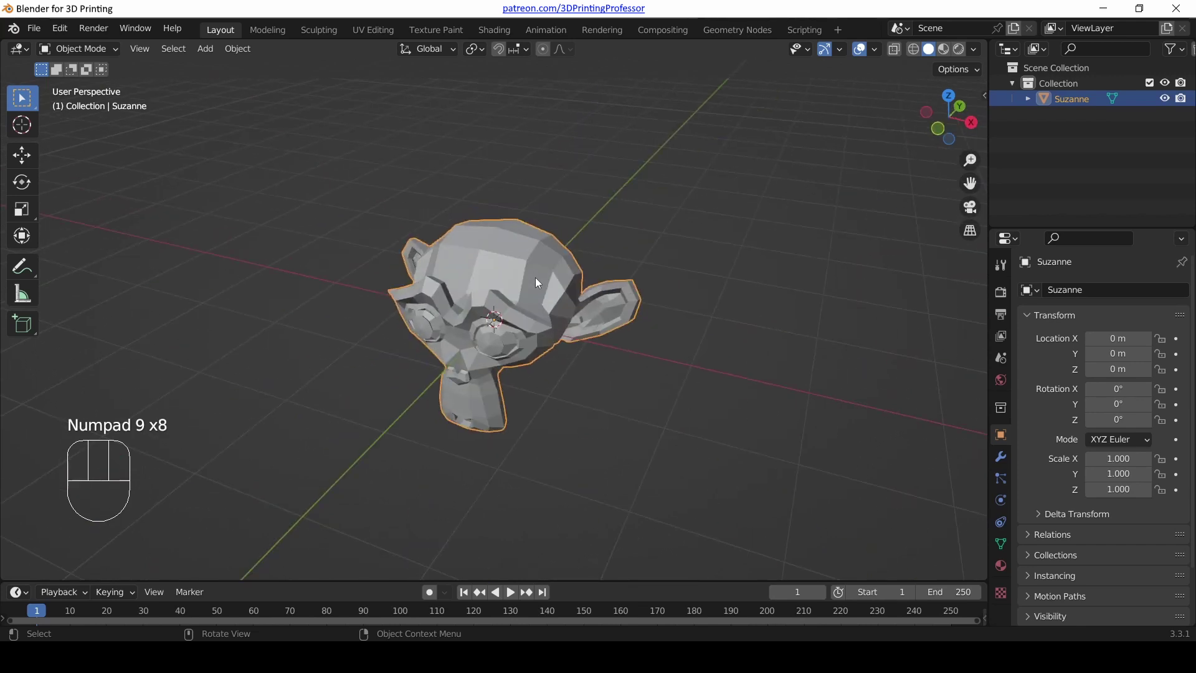
key("KP_4")
key("KP_4")
key("KP_2")
key("KP_2")
key("KP_6")
key("KP_6")
key("KP_8")
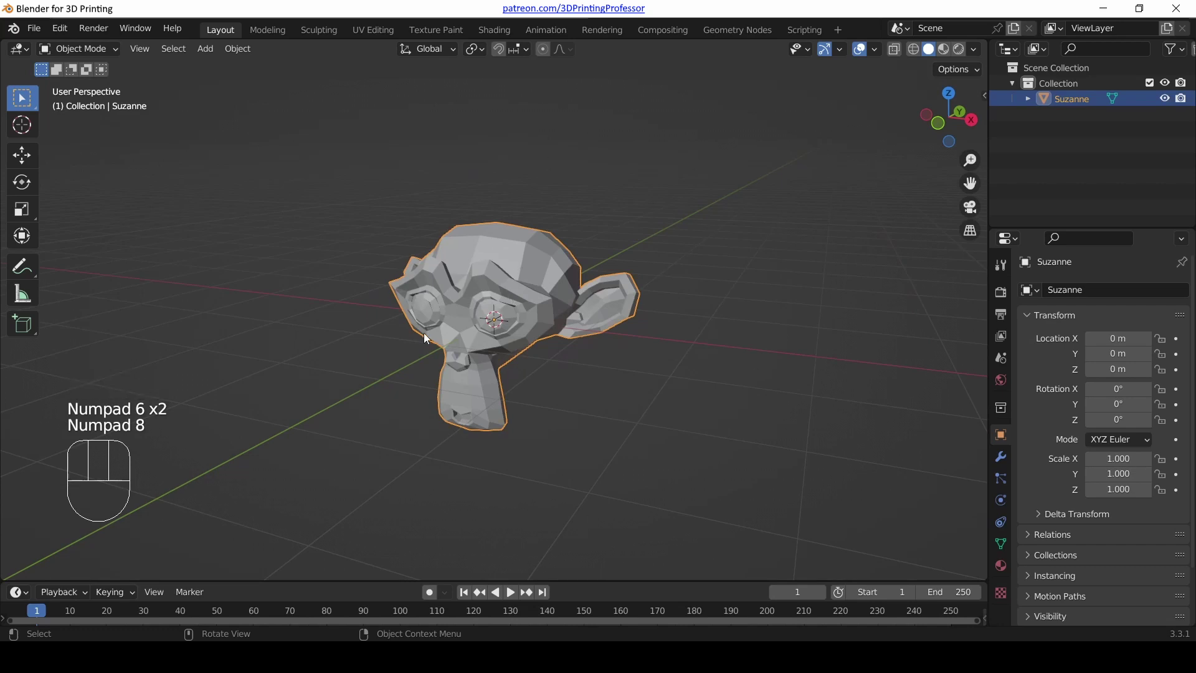
left_click_drag(453, 306, 500, 282)
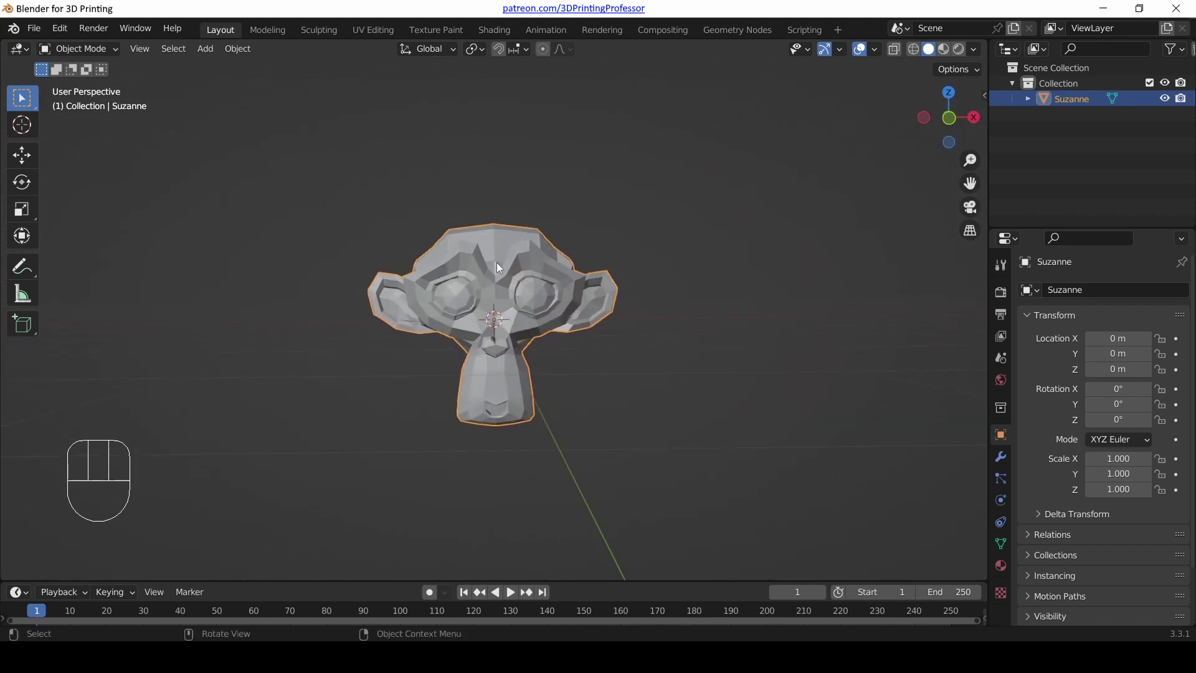
left_click_drag(632, 235, 580, 276)
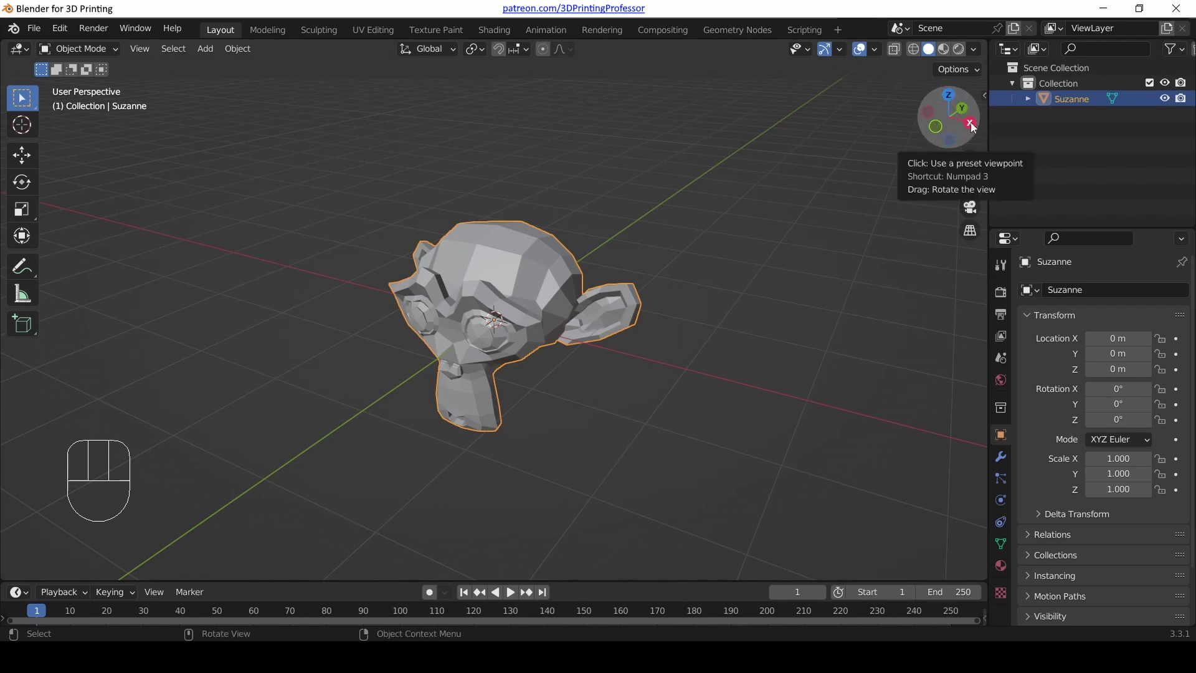
- Snap through side, top, back, front, right, left and bottom views using the navigation gizmo axes
left_click(975, 126)
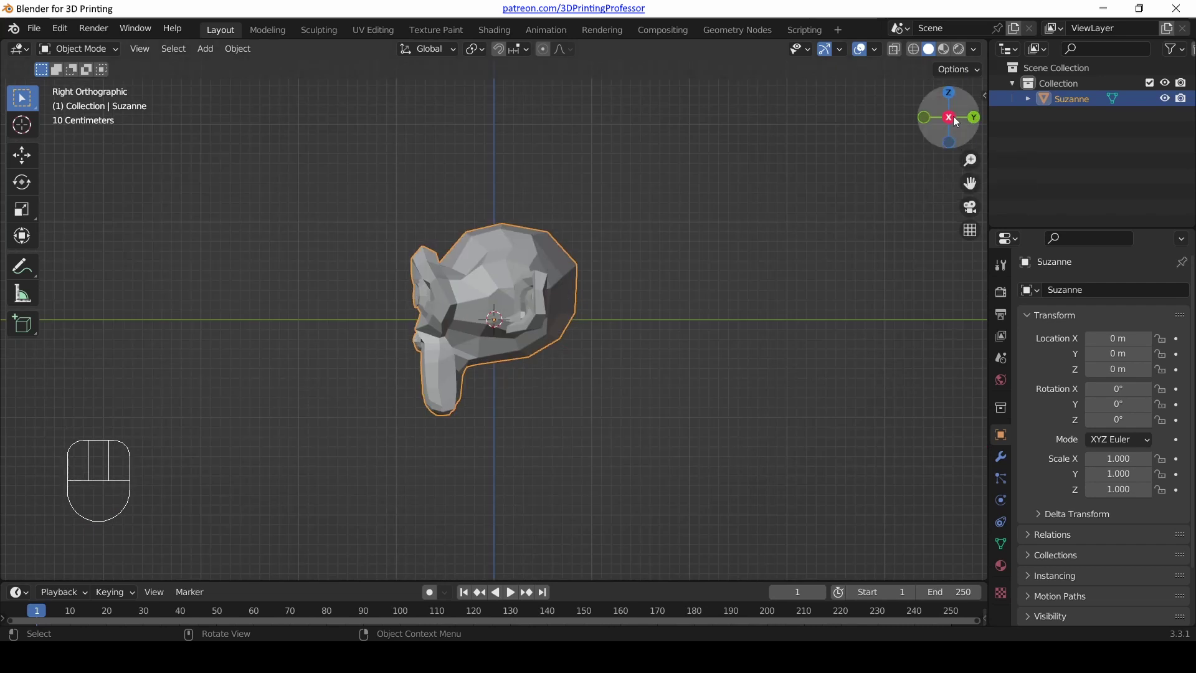
left_click(953, 100)
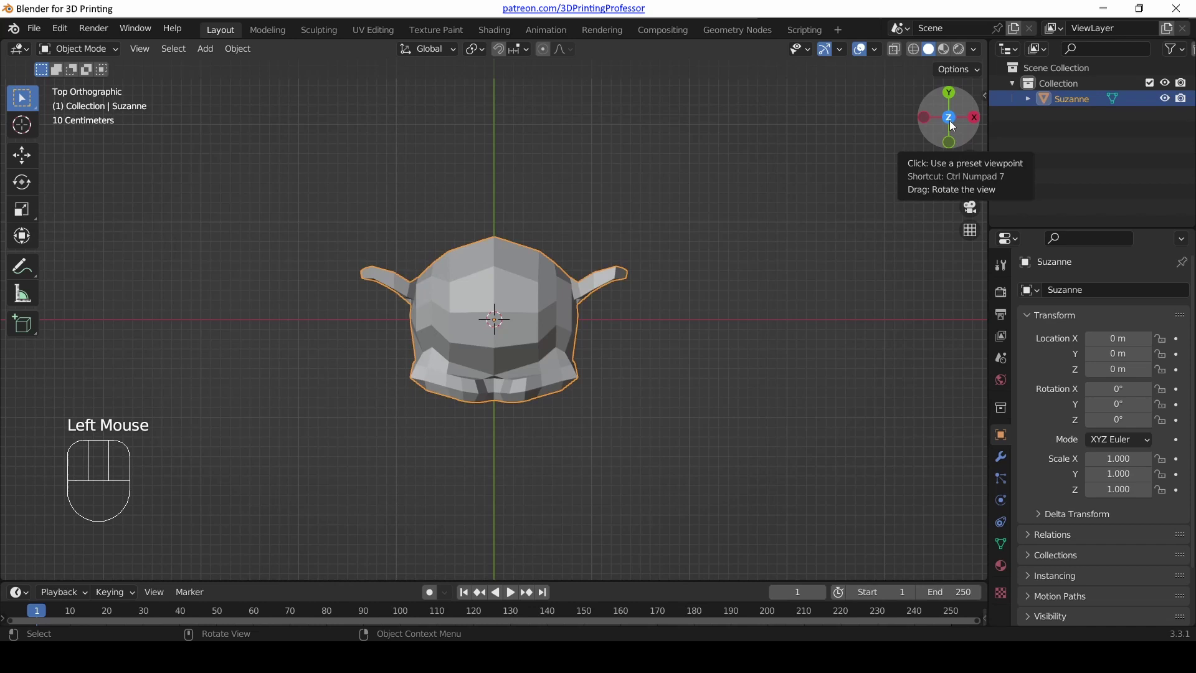
left_click(956, 95)
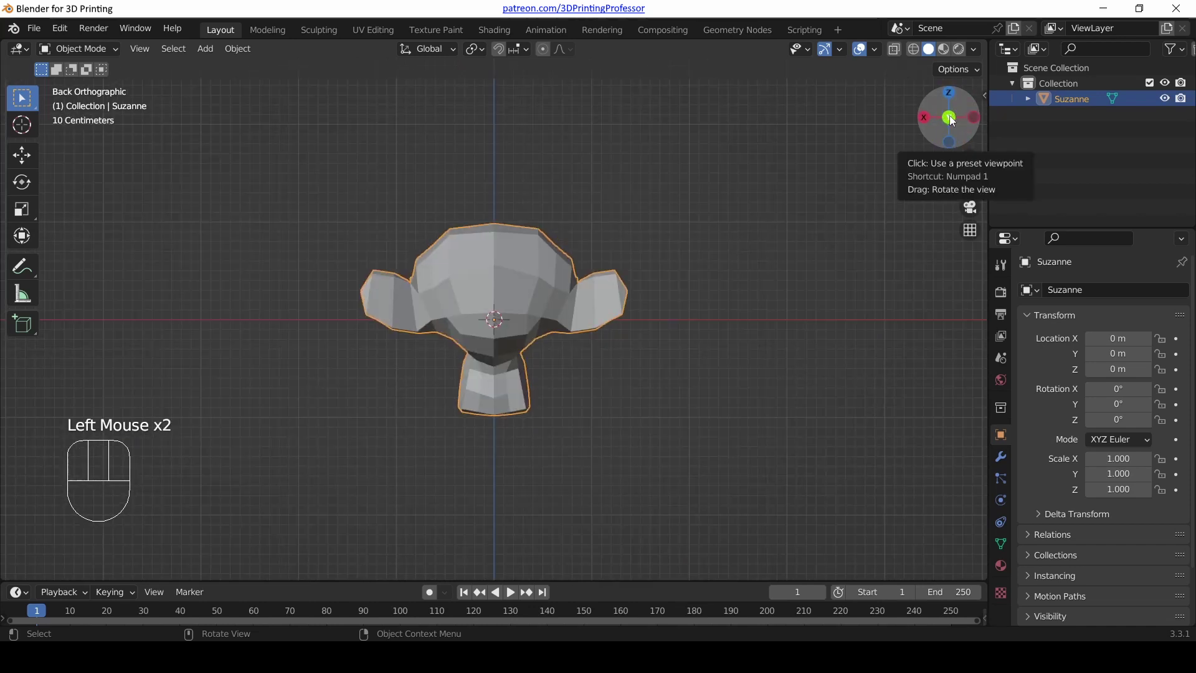
left_click(955, 119)
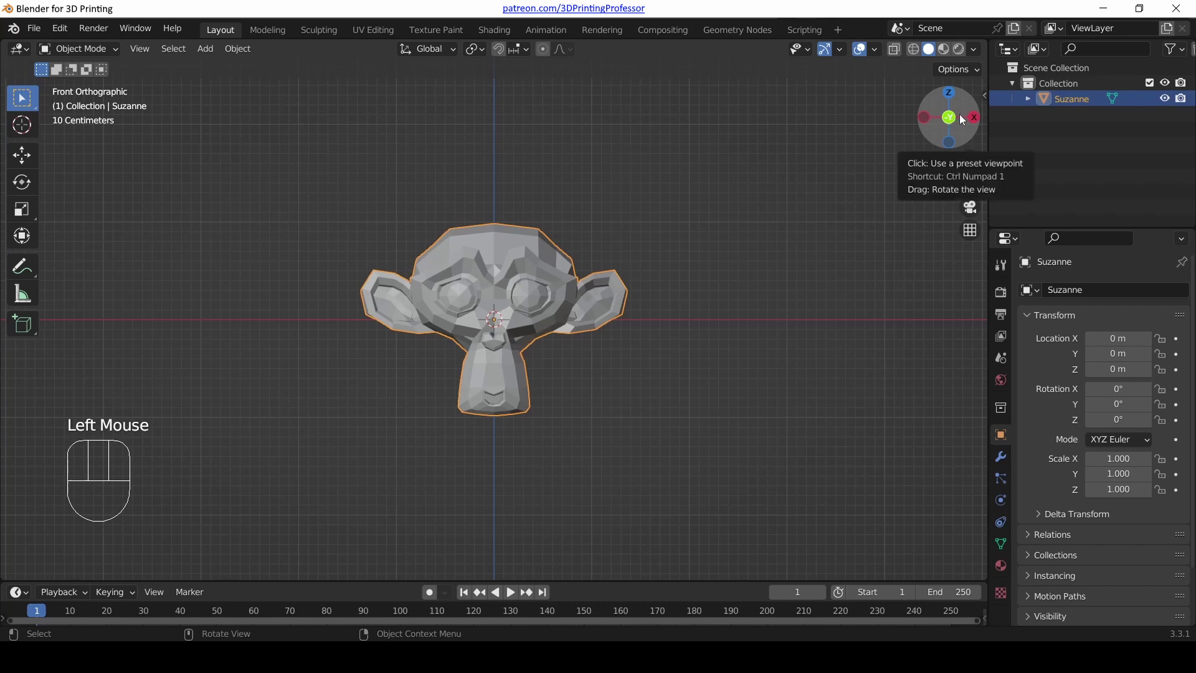
left_click(981, 119)
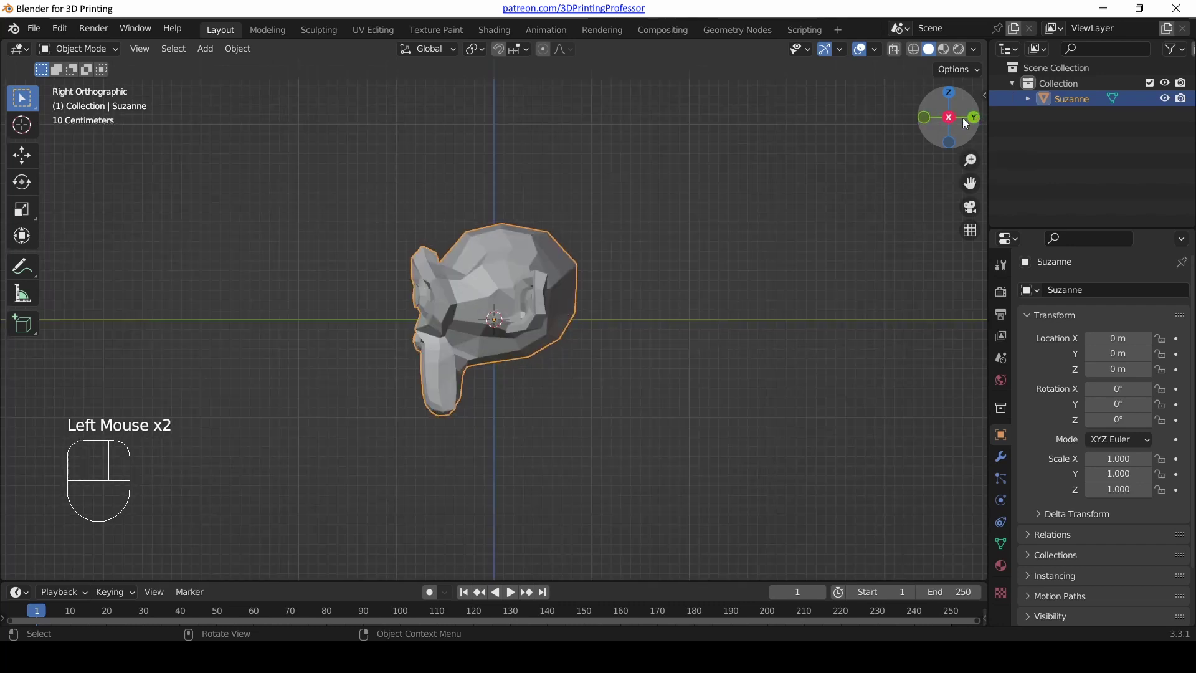
left_click(954, 122)
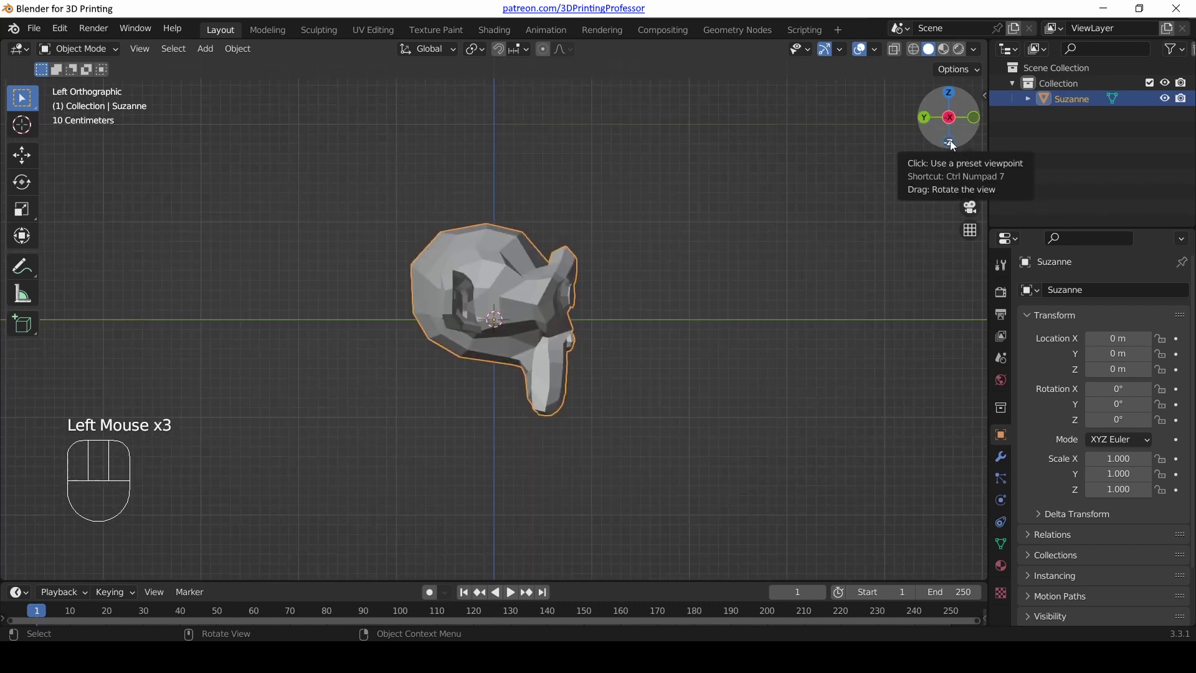
left_click(954, 142)
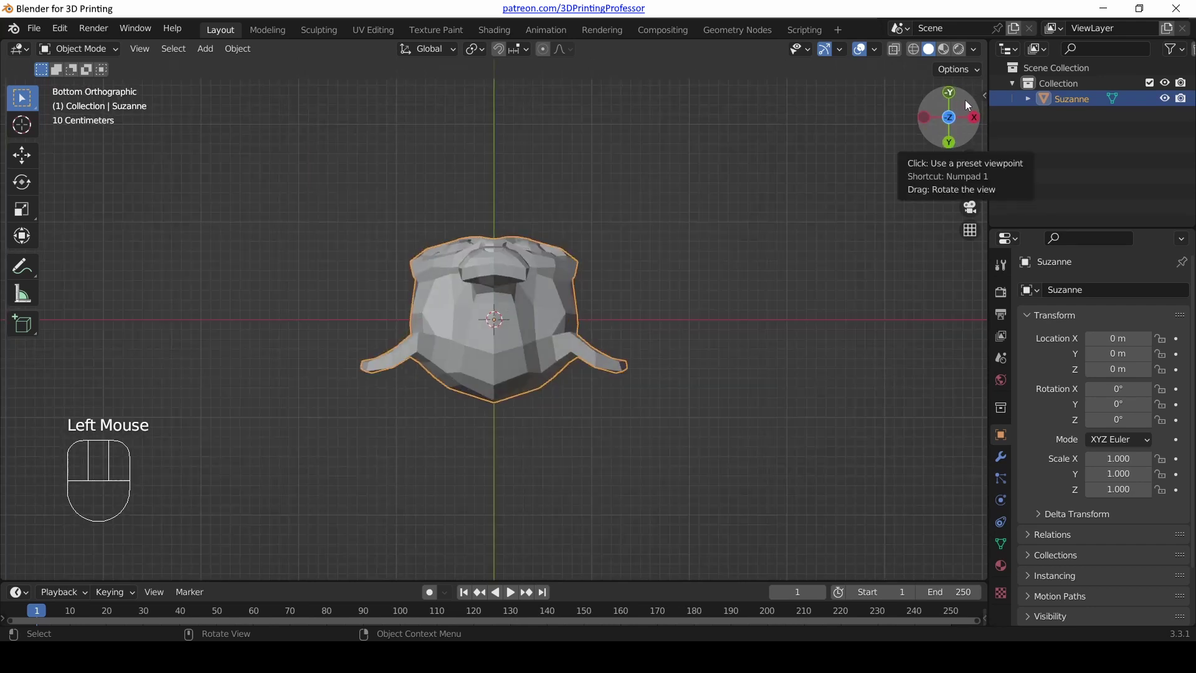
- Orbit out of the bottom view into perspective, snap to top, then back to the bottom view
left_click(968, 104)
left_click_drag(966, 107, 965, 106)
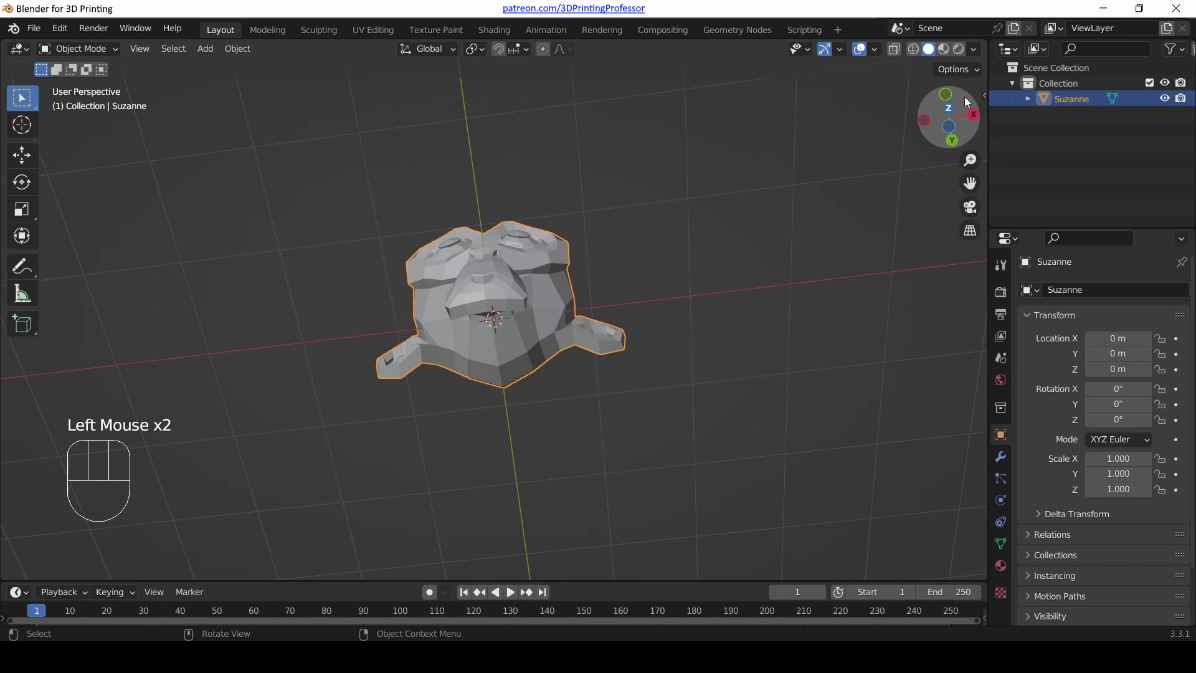
left_click(958, 108)
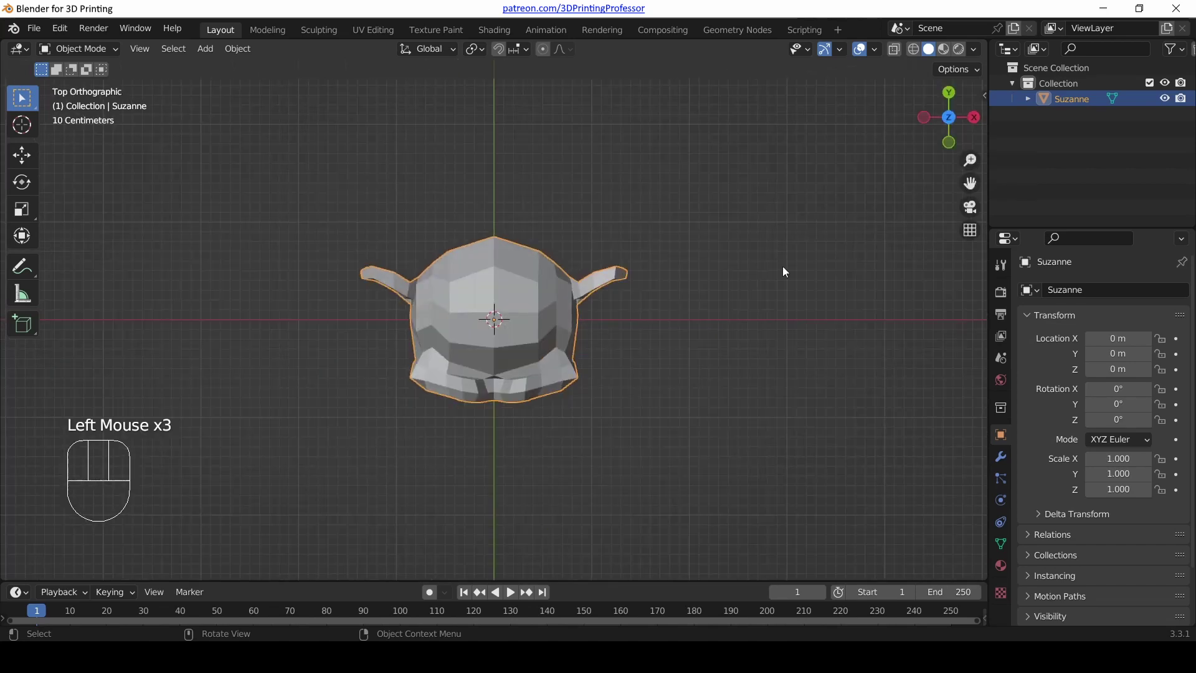
left_click(955, 120)
left_click(955, 120)
left_click(955, 119)
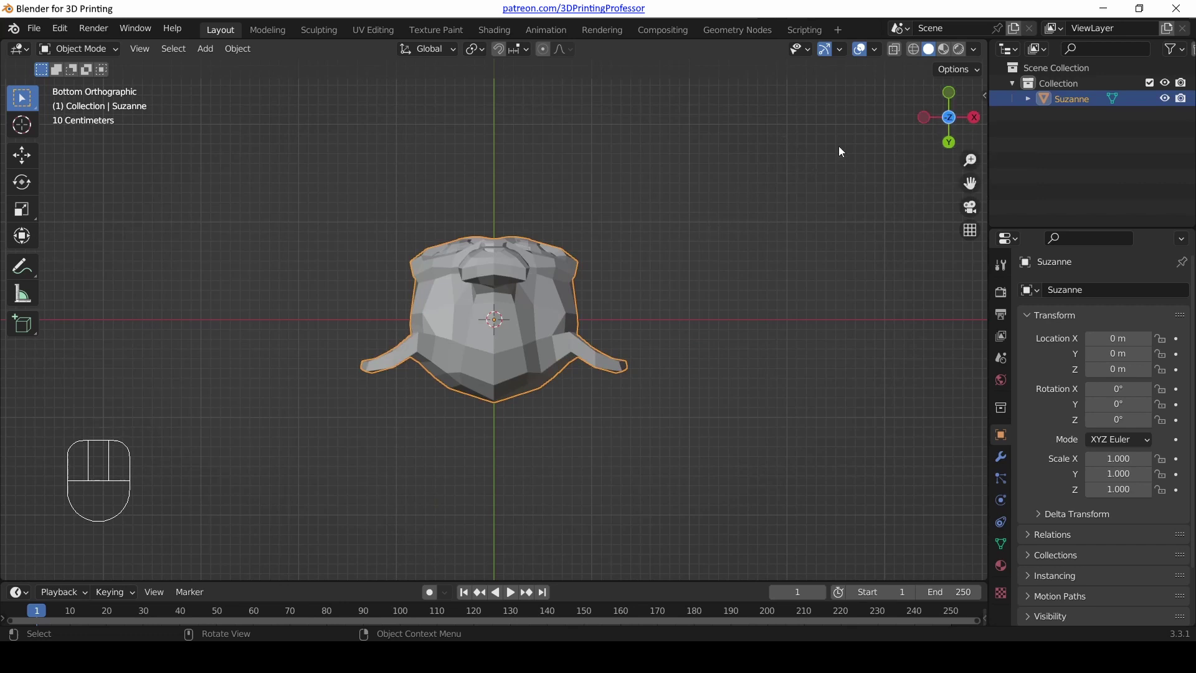
- Orbit to a three-quarter view, then snap front, back, top and left orthographic views with numpad keys
left_click_drag(678, 175, 588, 395)
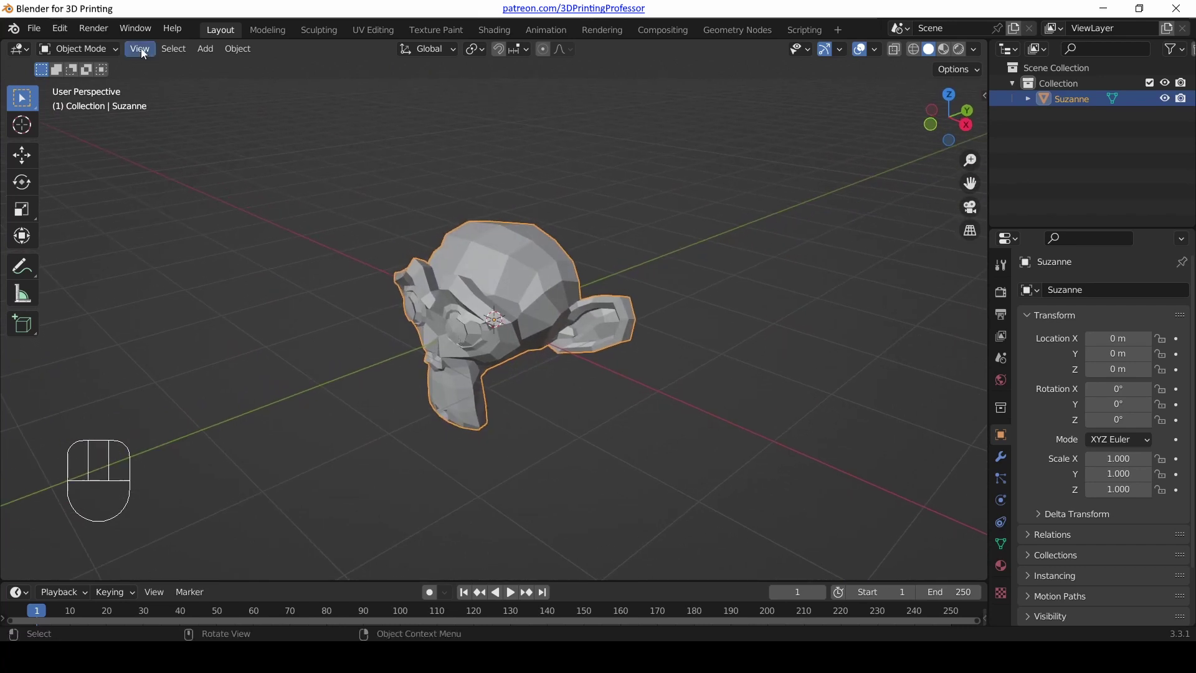
left_click_drag(145, 53, 717, 299)
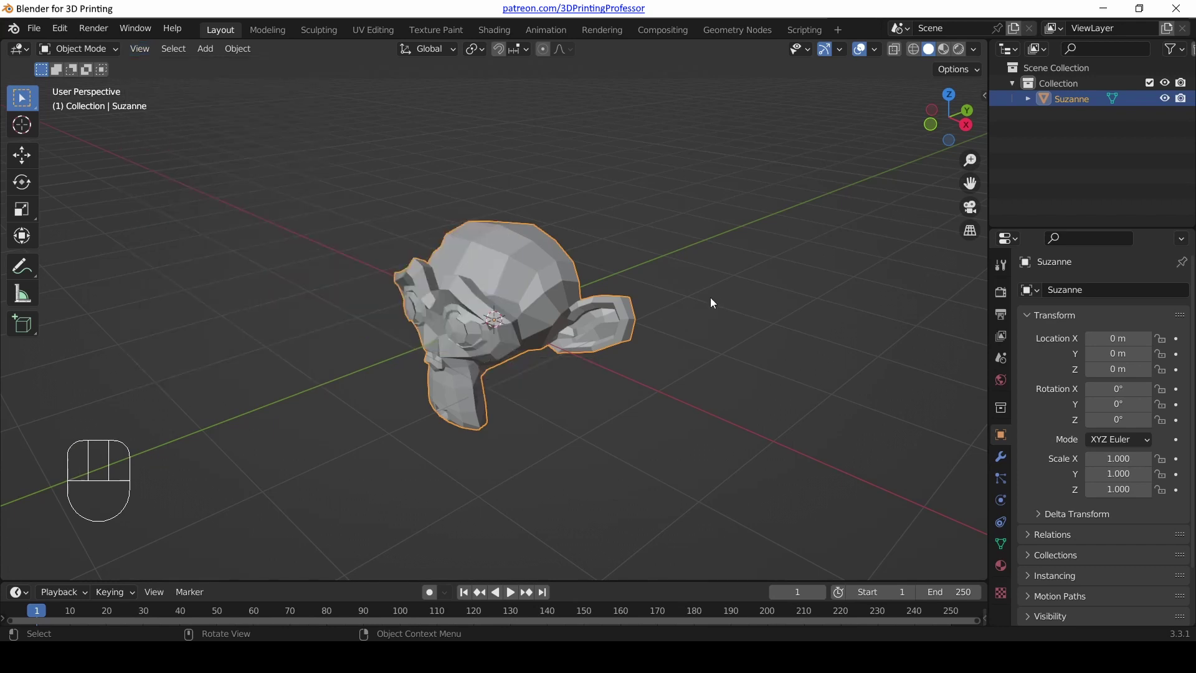
key("KP_1")
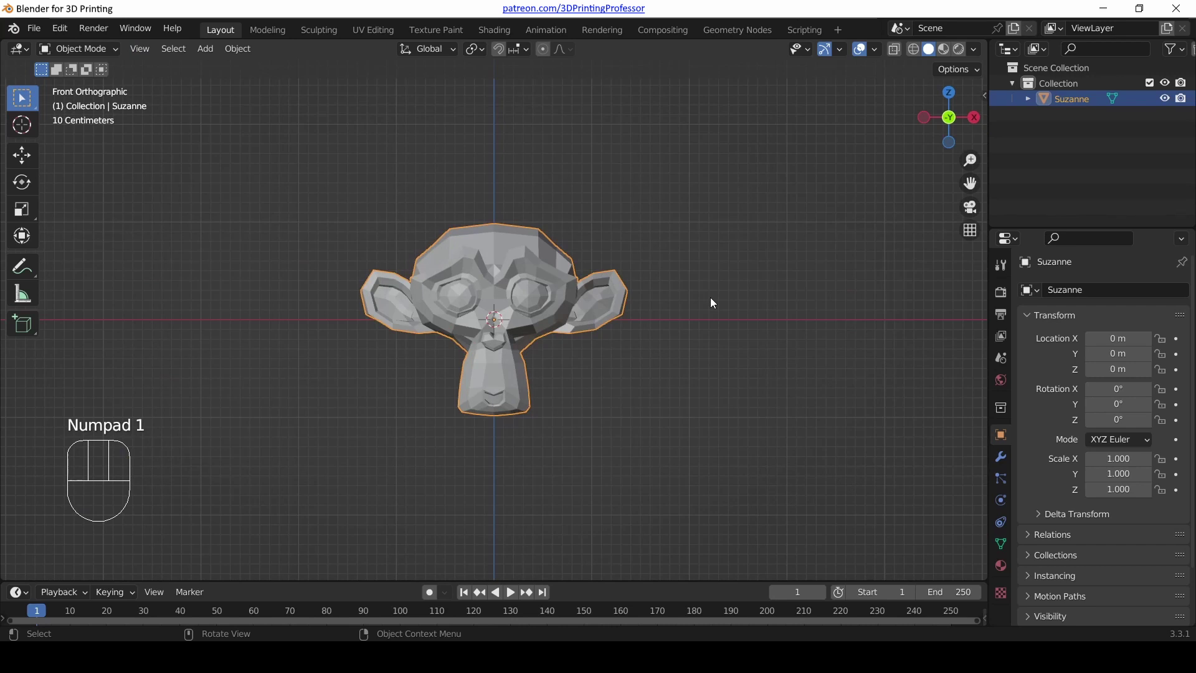
key("KP_1")
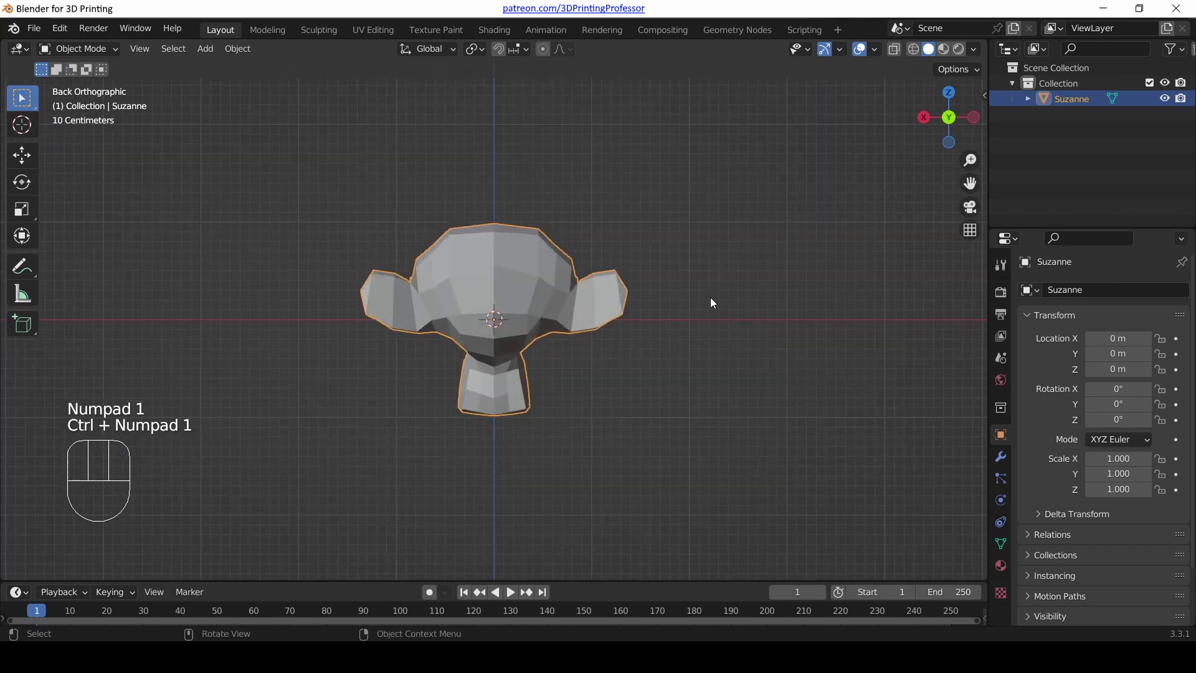
key("KP_7")
key("KP_7")
key("KP_3")
key("KP_3")
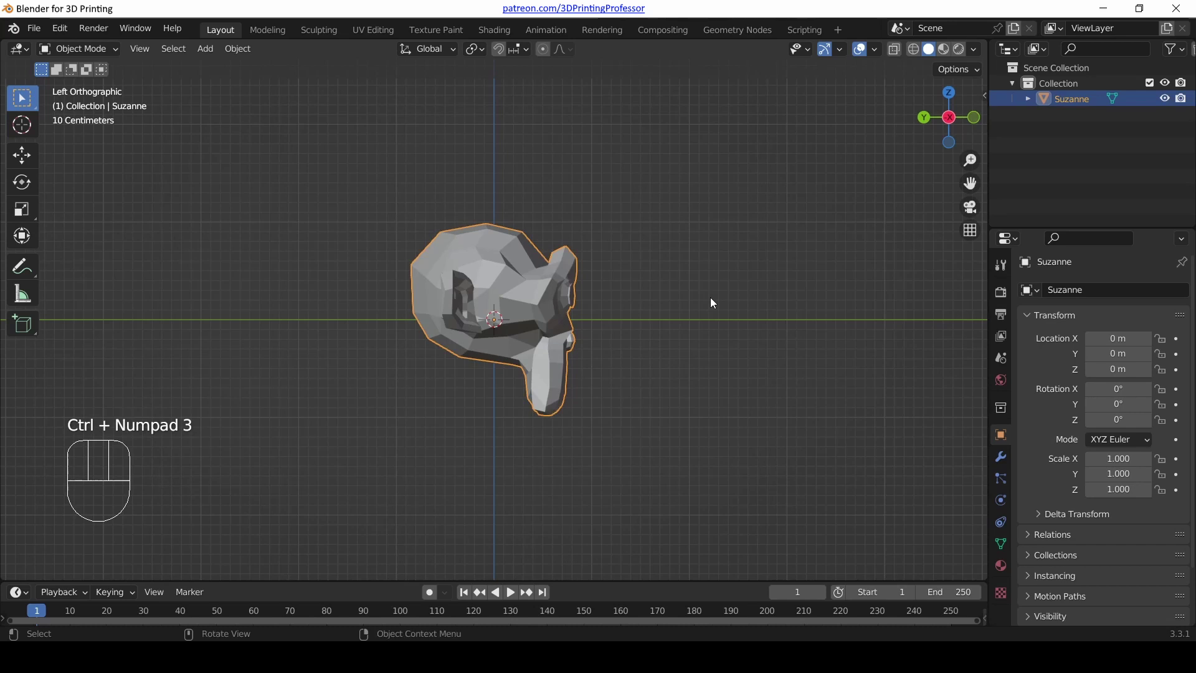
- Cycle rapidly between top, front and right orthographic views with Numpad 7, 1 and 3
key("KP_7")
key("KP_1")
key("KP_3")
key("KP_7")
key("KP_1")
key("KP_3")
key("KP_7")
key("KP_1")
key("KP_7")
key("KP_1")
key("KP_3")
key("KP_7")
key("KP_1")
- Snap top, right and front views, then orbit back into a perspective three-quarter view
key("KP_7")
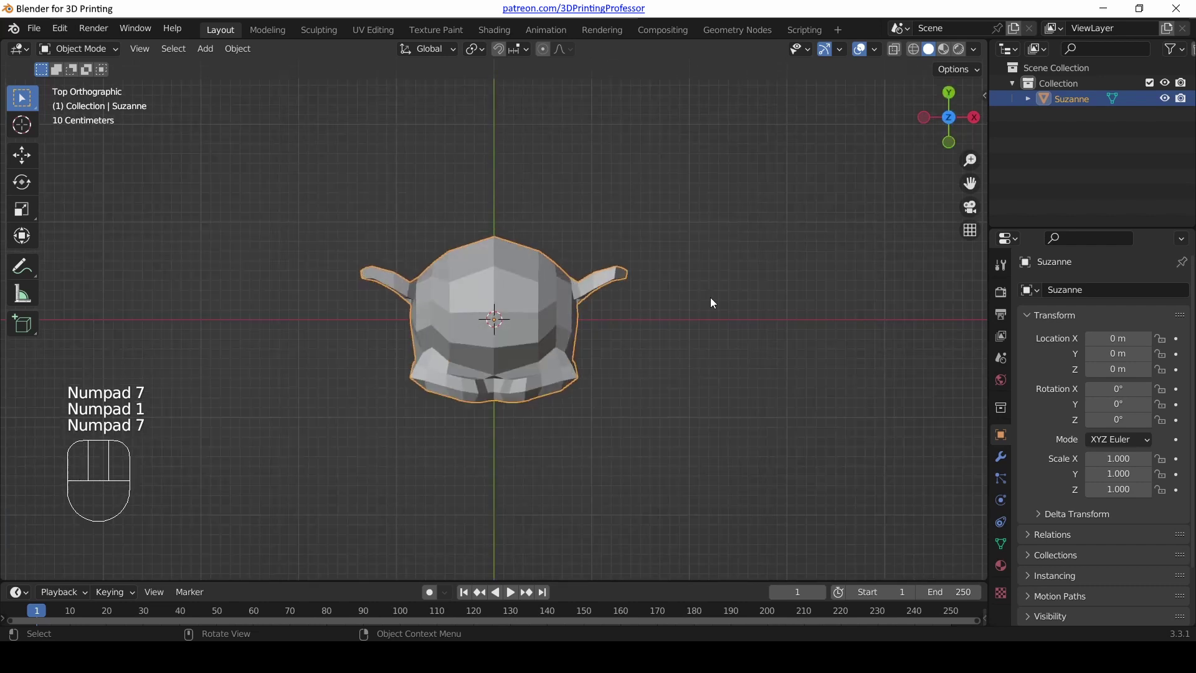
key("KP_3")
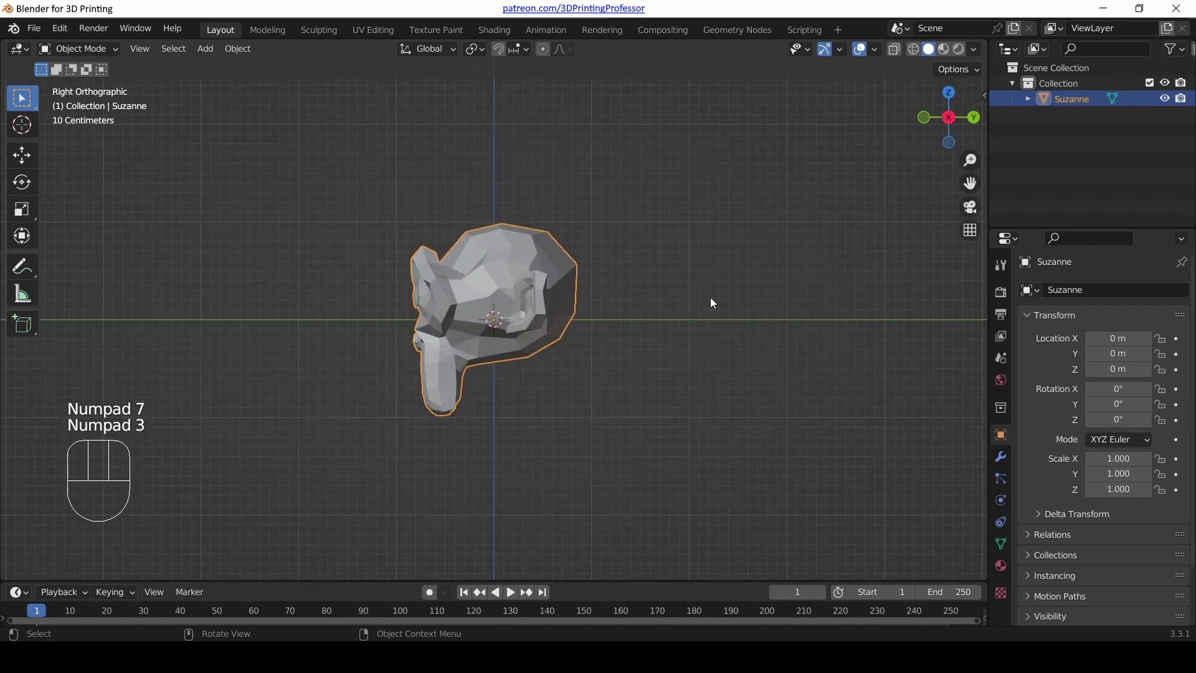
key("KP_1")
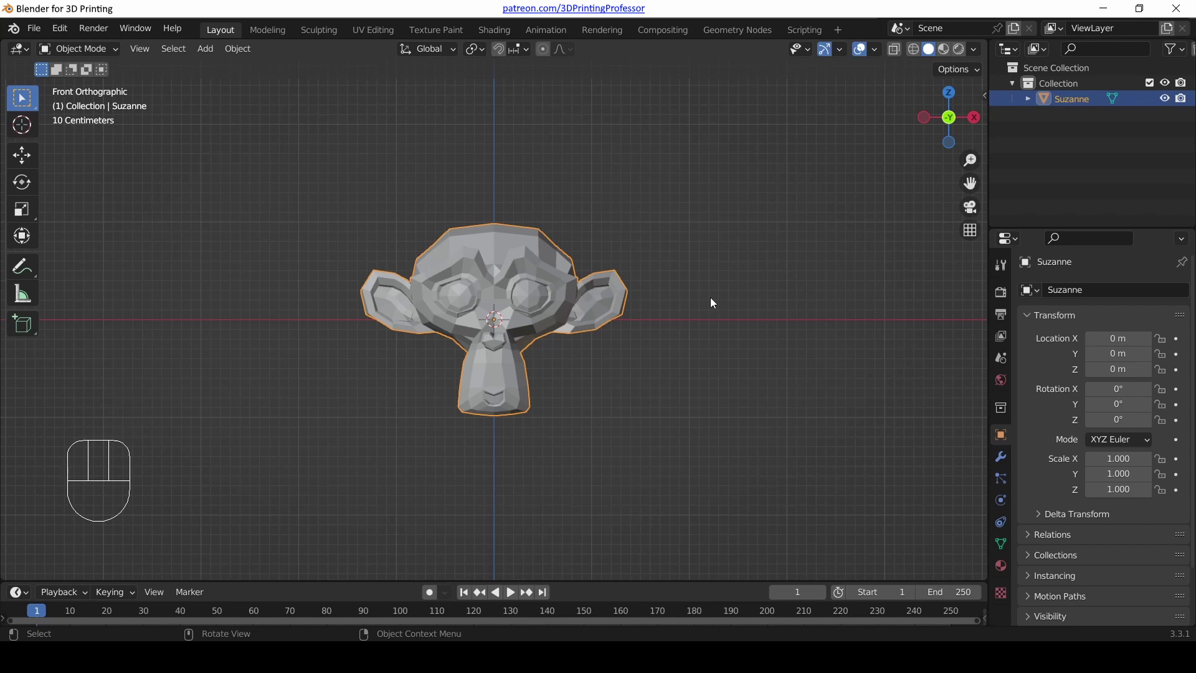
left_click_drag(578, 292, 509, 332)
- Zoom, pan and tilt the view to look down on the grid with Suzanne near the top-left
scroll("up", 3)
left_click_drag(496, 259, 504, 274)
scroll("down", 3)
scroll("up", 3)
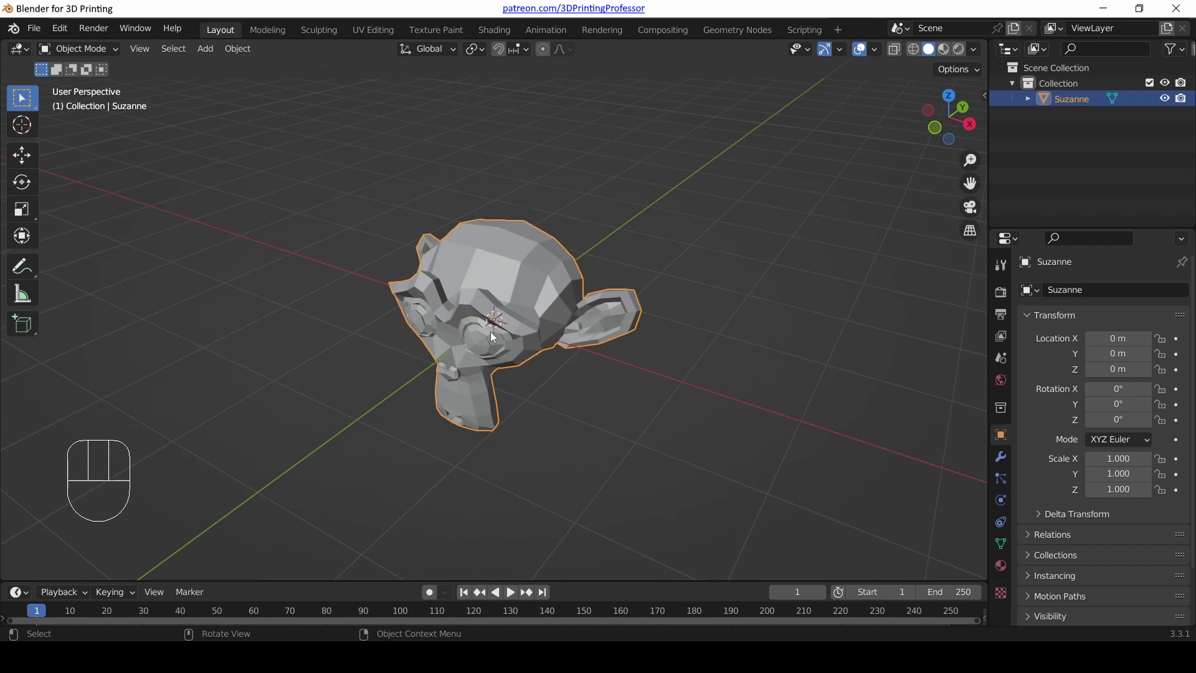
scroll("down", 3)
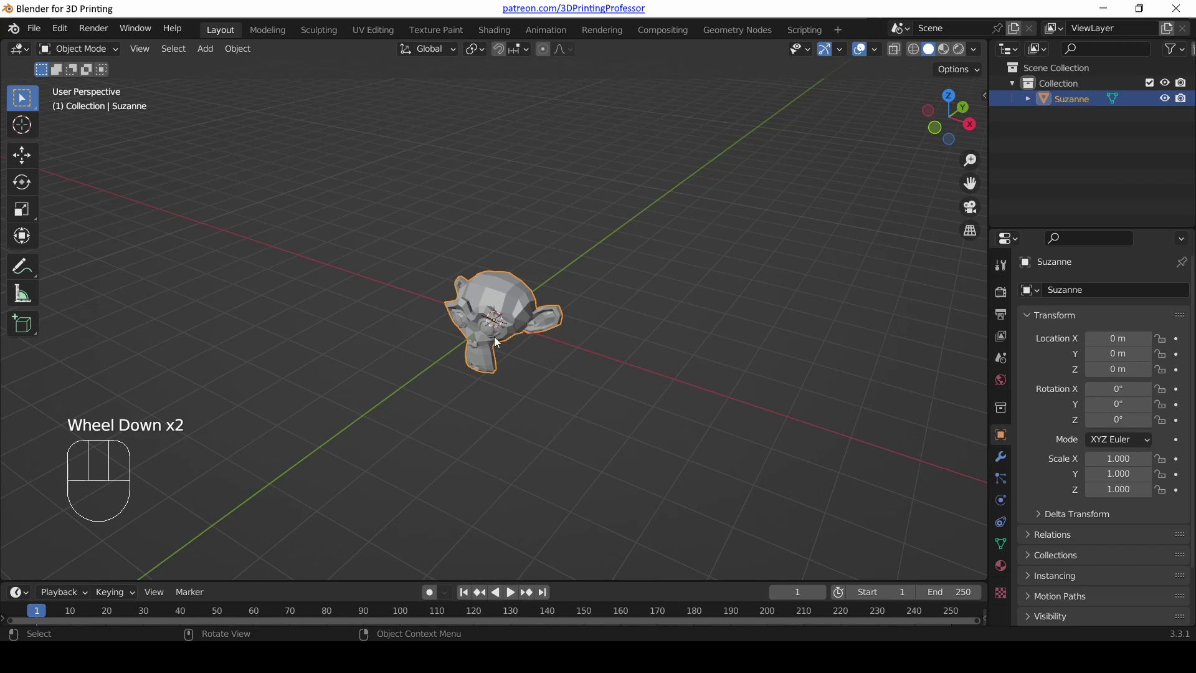
scroll("up", 3)
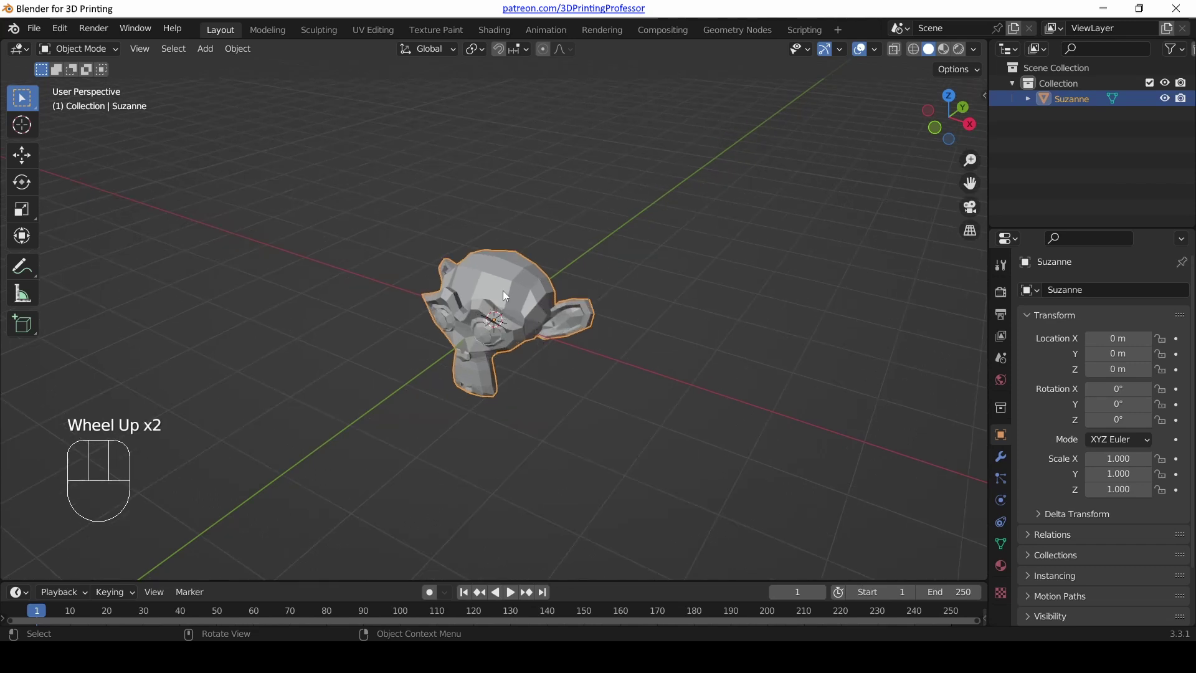
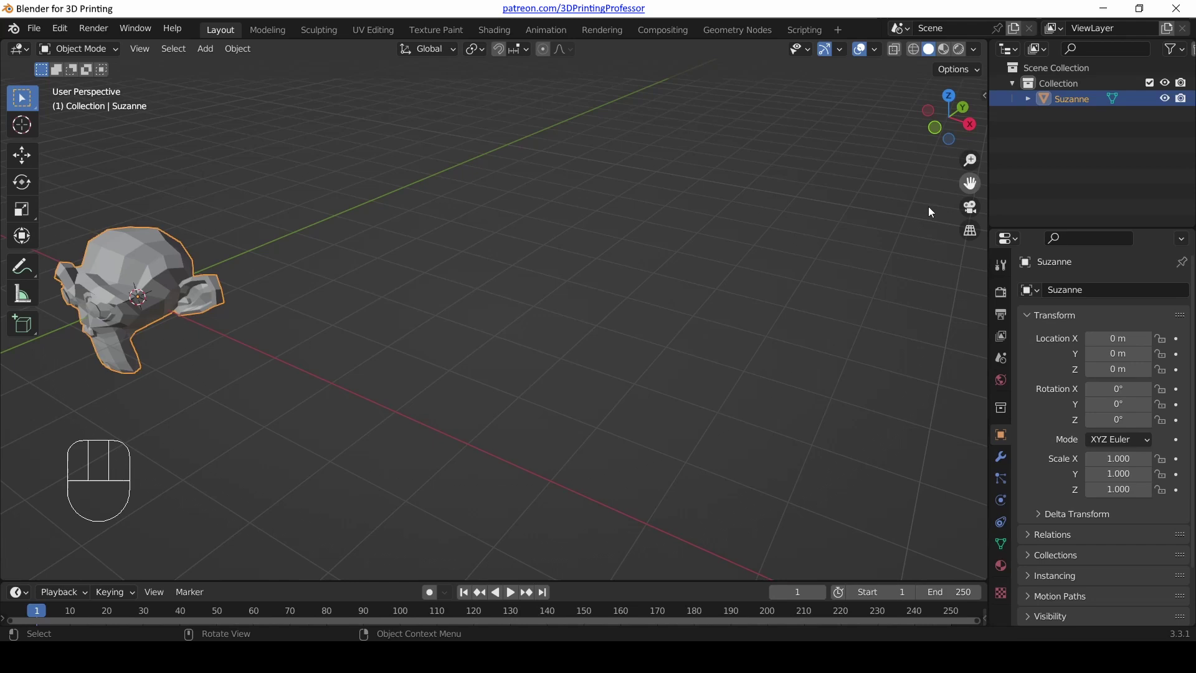
left_click_drag(486, 382, 744, 367)
left_click_drag(808, 296, 567, 314)
left_click_drag(717, 307, 832, 299)
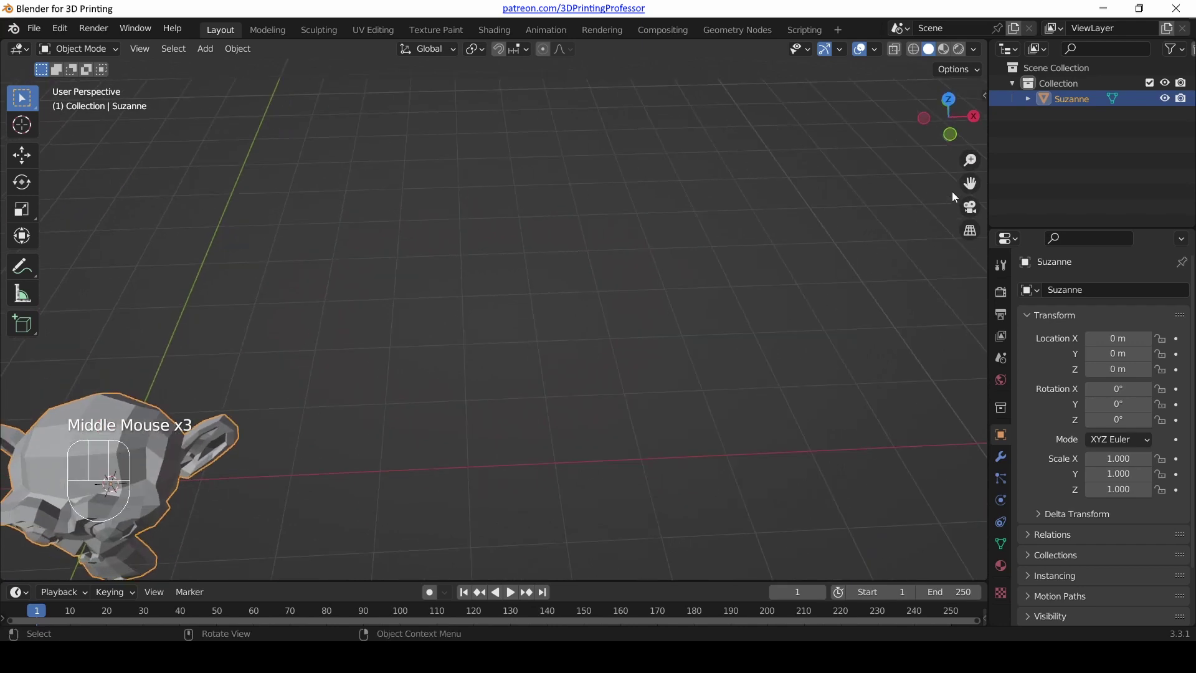
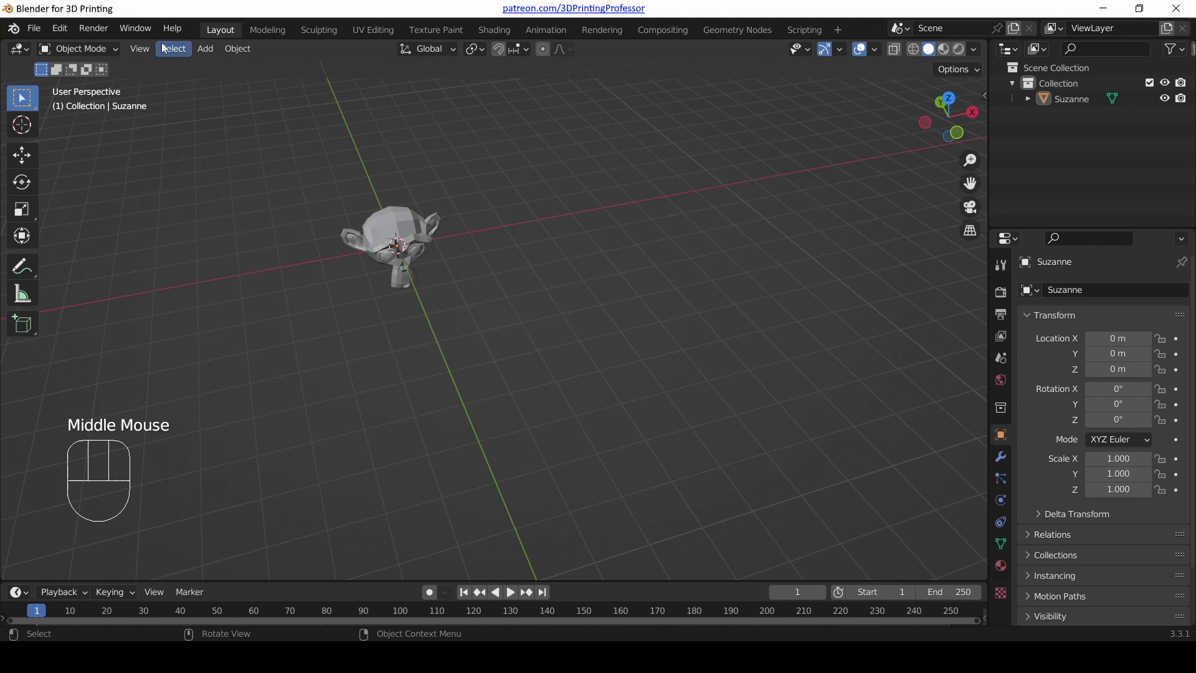
- Orbit the view, then nudge it with Ctrl+Numpad 4, 2 and 8 pan steps and zoom in
left_click_drag(143, 47, 738, 337)
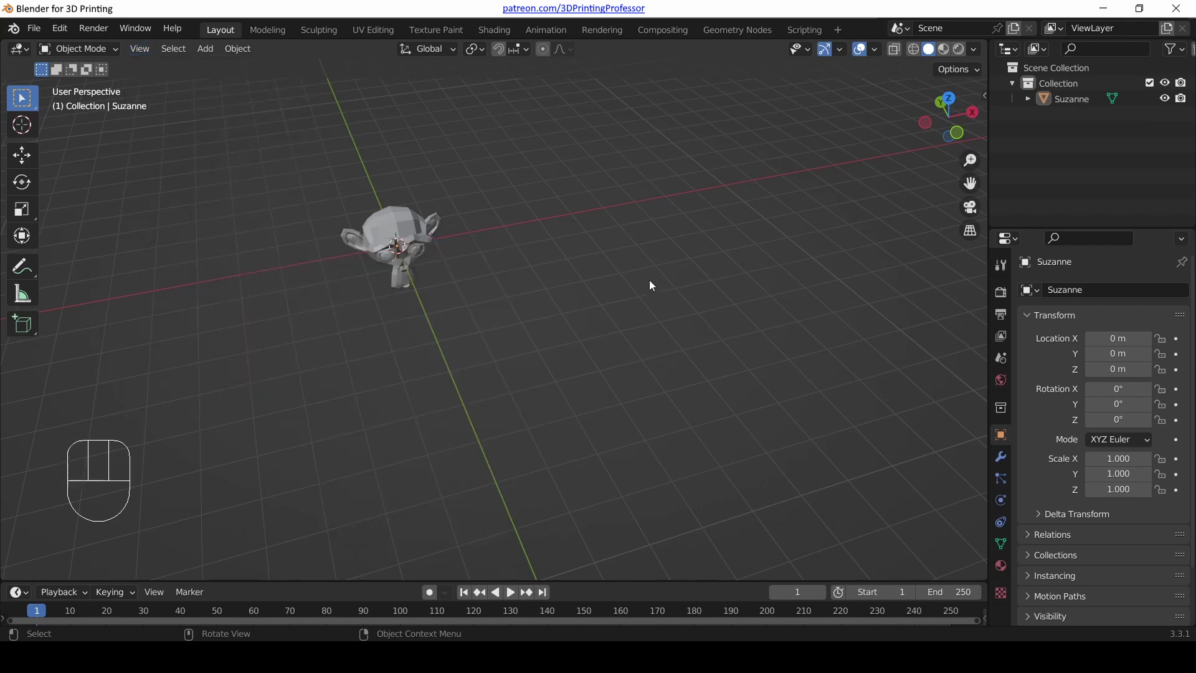
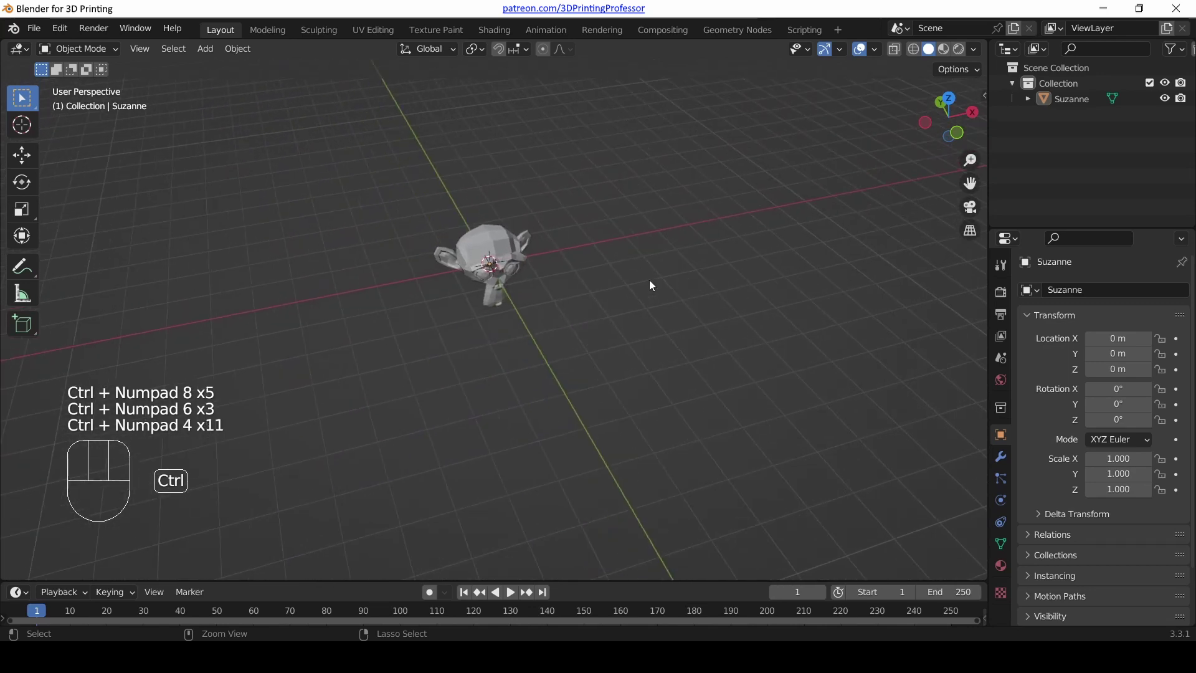
key("ctrl+KP_4")
key("ctrl+KP_4")
key("ctrl+KP_2")
key("ctrl+KP_2")
key("ctrl+KP_8")
key("ctrl+KP_8")
key("ctrl+KP_8")
key("ctrl+KP_8")
key("ctrl+KP_8")
scroll("up", 3)
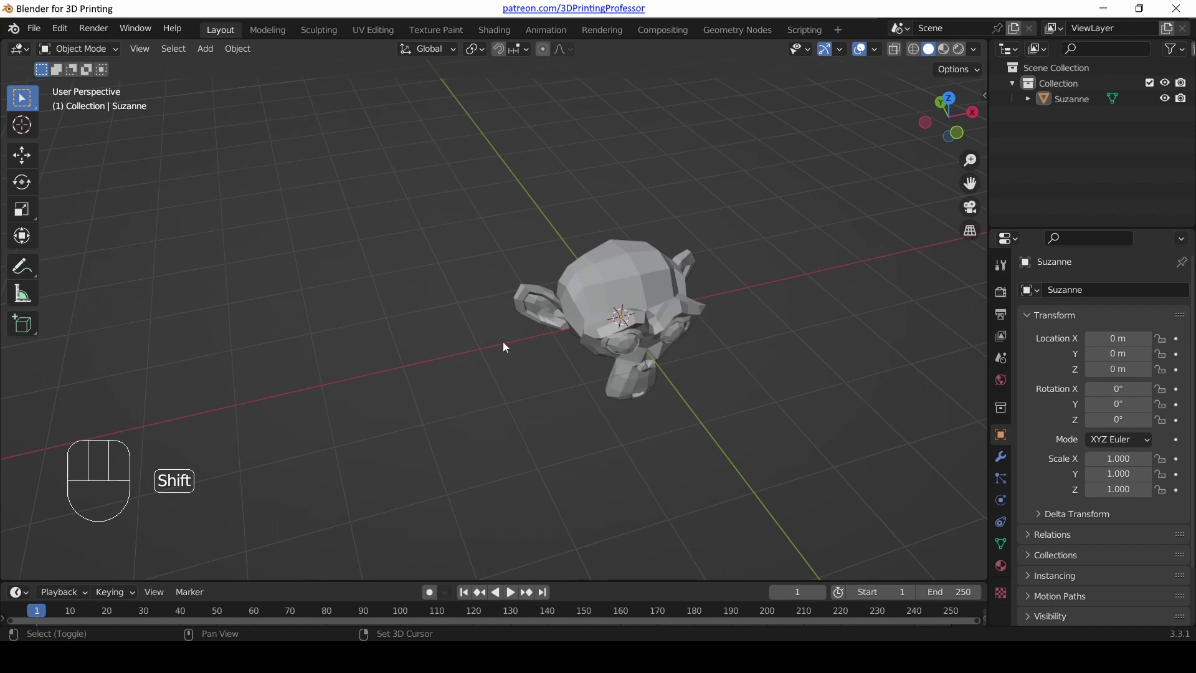
- Pan across the scene and orbit until Suzanne faces the viewer in perspective
left_click_drag(509, 346, 151, 239)
middle_click(247, 248)
left_click_drag(635, 465, 686, 251)
left_click_drag(770, 207, 286, 266)
left_click_drag(333, 250, 321, 358)
left_click_drag(353, 387, 850, 452)
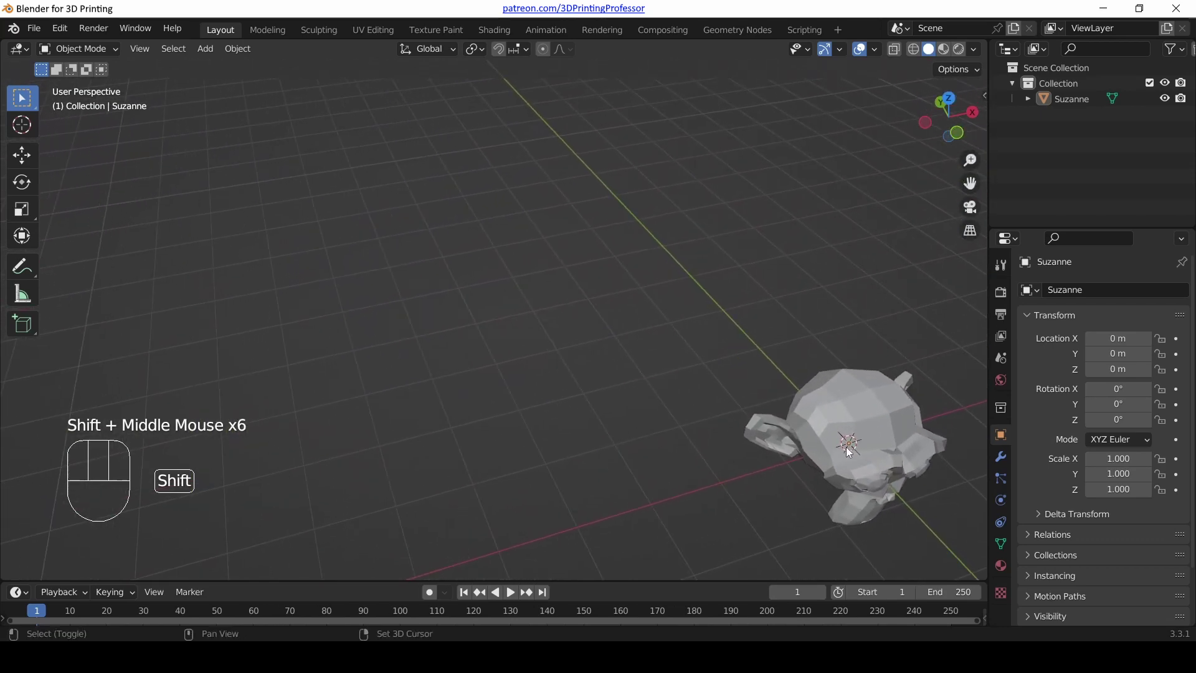
left_click_drag(784, 369, 744, 321)
scroll("down", 3)
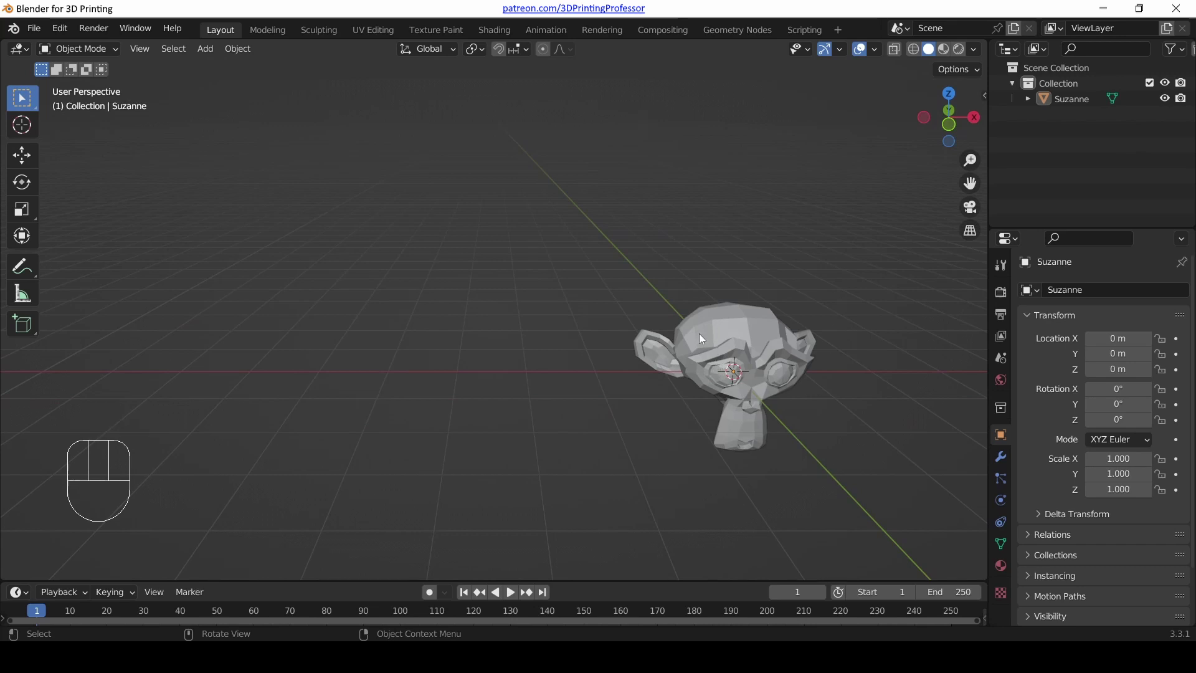
- Select the monkey head, frame it with Numpad period, and orbit around it
left_click(743, 331)
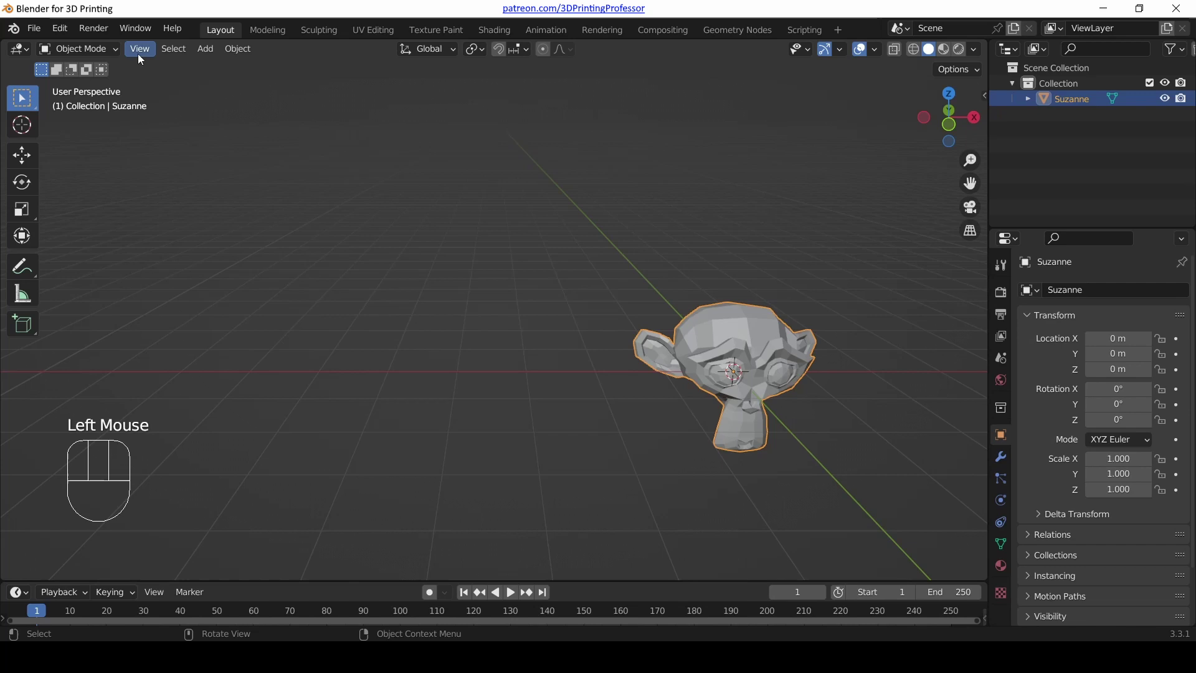
left_click_drag(142, 58, 427, 221)
key("KP_Decimal")
left_click_drag(691, 372, 617, 454)
left_click_drag(241, 332, 551, 190)
left_click_drag(740, 257, 555, 407)
scroll("down", 3)
- Keep orbiting around Suzanne and frame the selection again with Home, zooming out slightly
left_click_drag(631, 429, 615, 379)
left_click_drag(150, 53, 133, 47)
left_click_drag(142, 57, 641, 339)
scroll("down", 3)
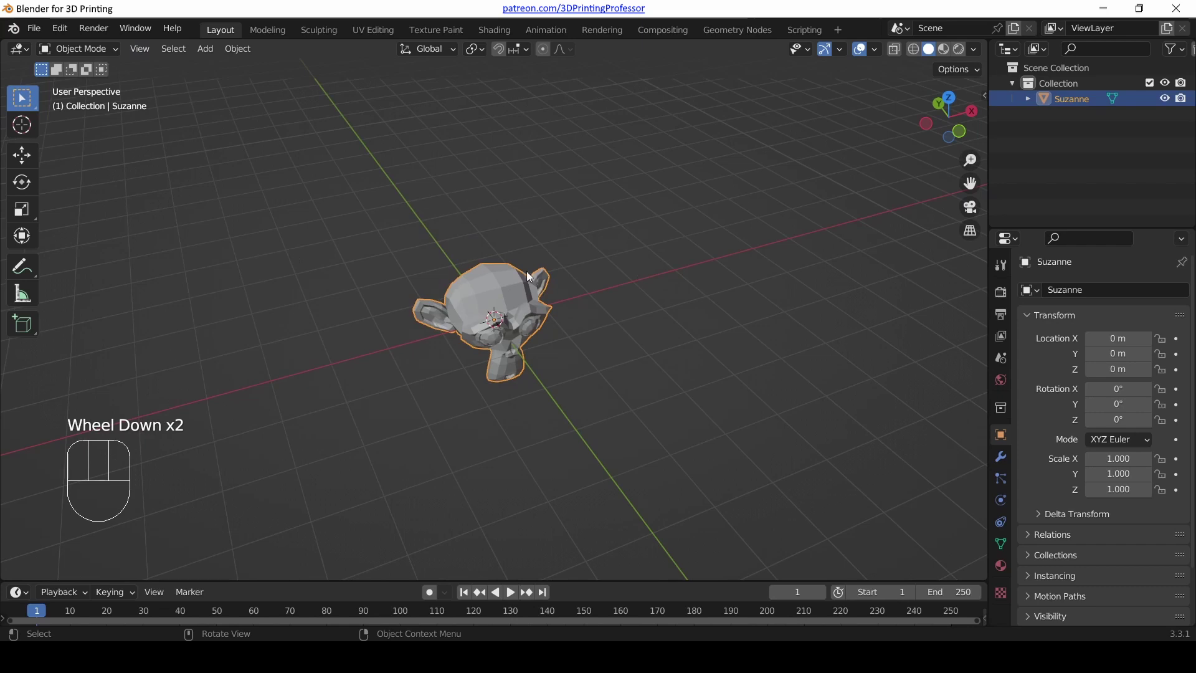
key("Home")
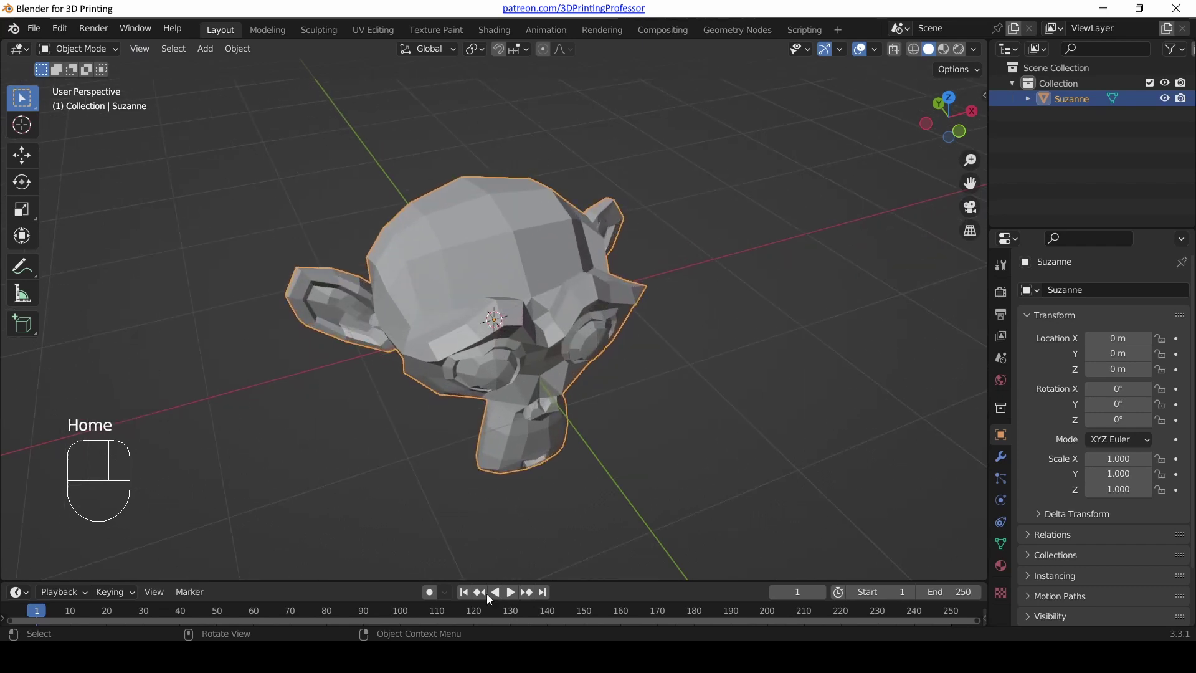
left_click_drag(650, 405, 574, 380)
scroll("down", 3)
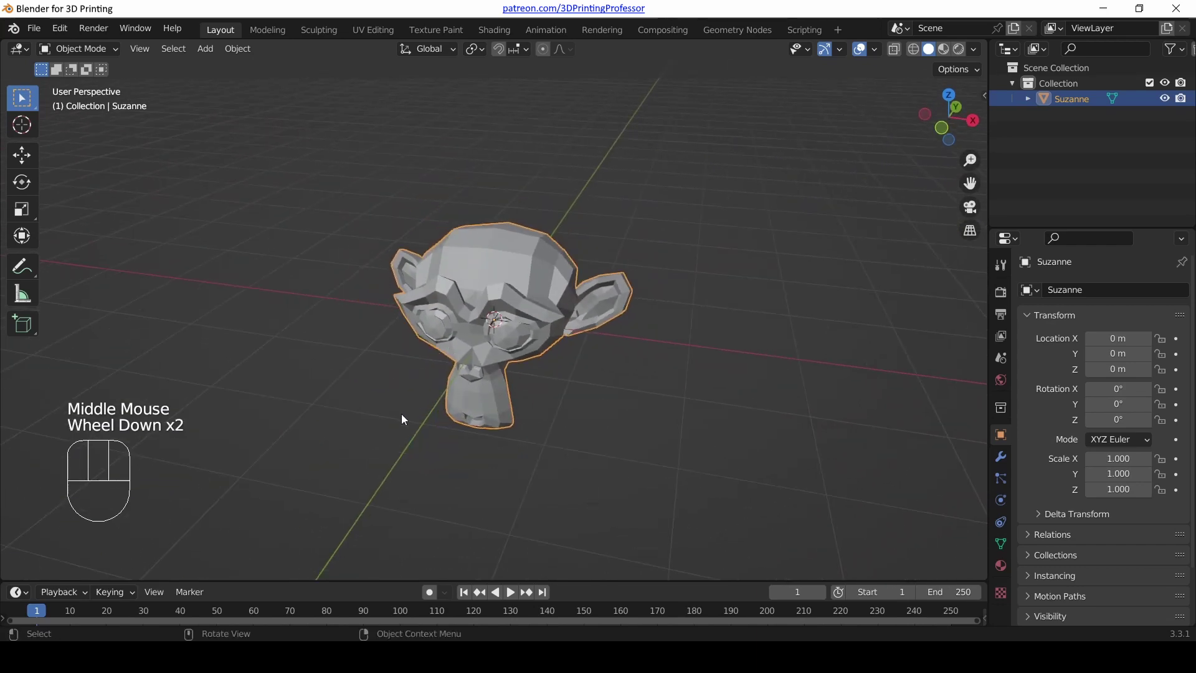
- Orbit between front and side angles, ending on a close angled front perspective of the face
left_click_drag(410, 420, 567, 404)
scroll("down", 3)
left_click_drag(623, 320, 431, 357)
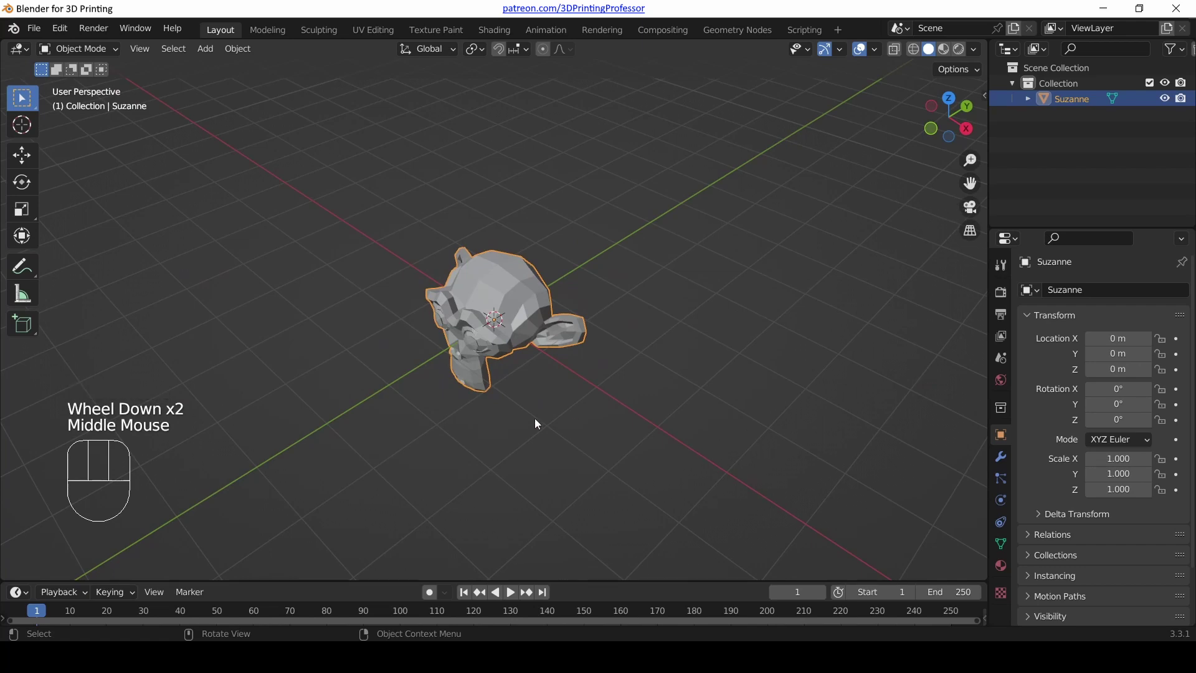
scroll("up", 3)
scroll("down", 3)
left_click_drag(523, 415, 619, 411)
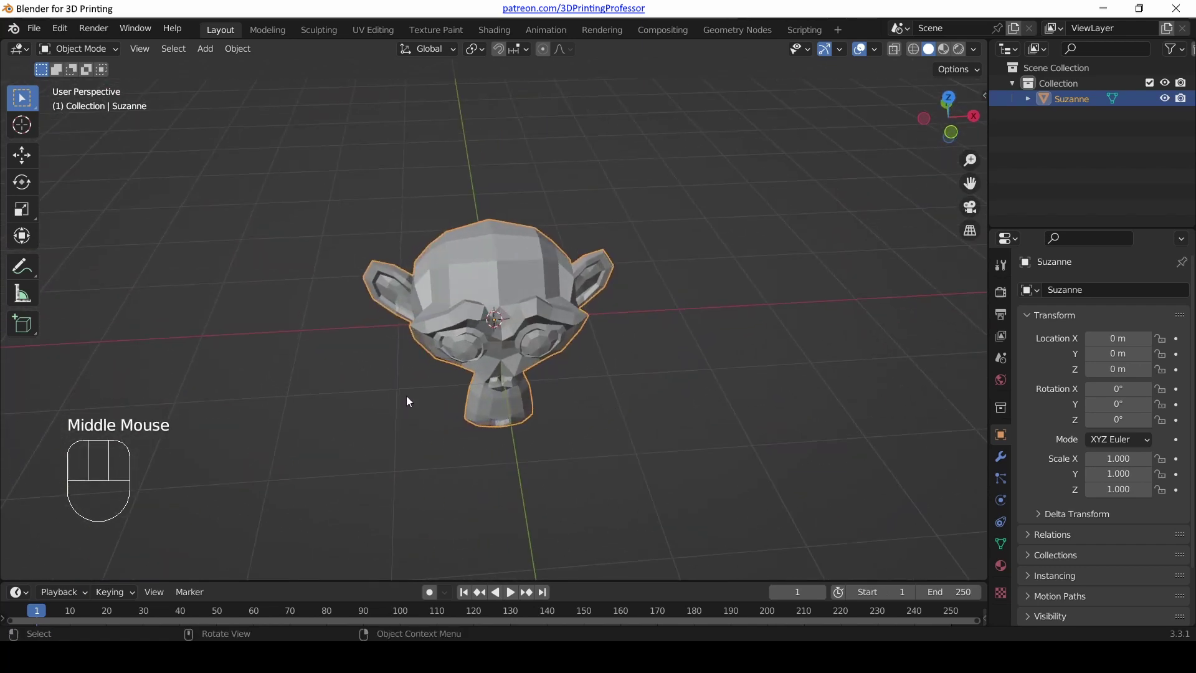
left_click_drag(399, 405, 582, 366)
left_click_drag(673, 352, 473, 394)
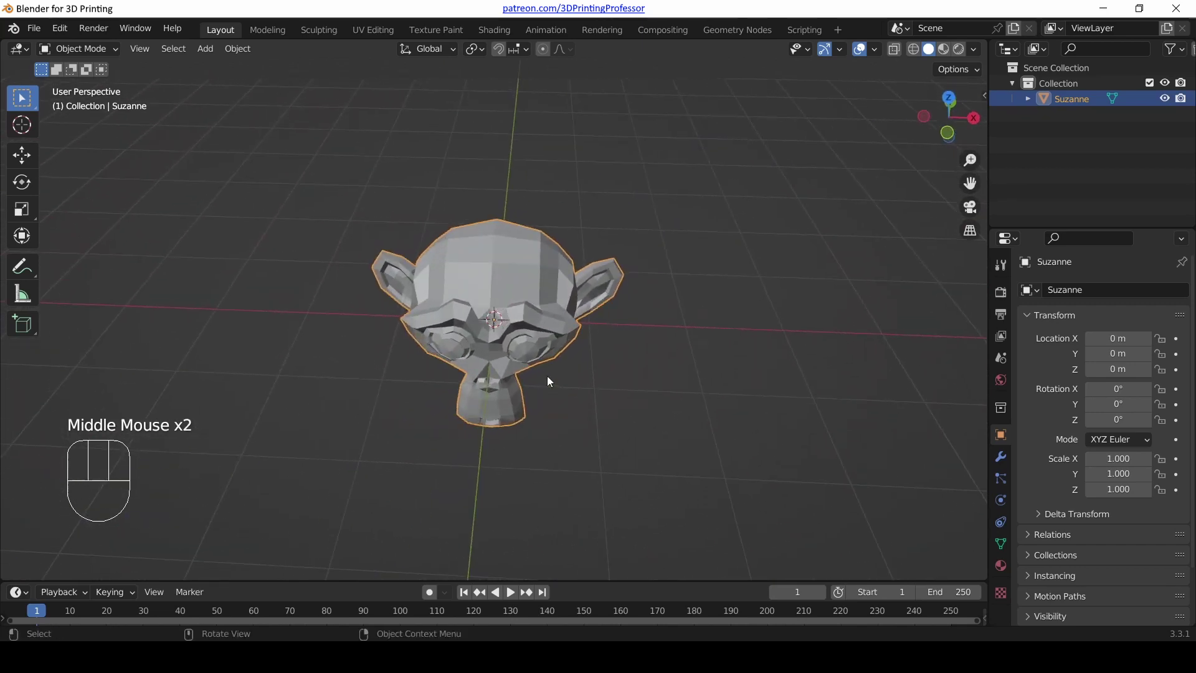
left_click_drag(678, 414, 646, 408)
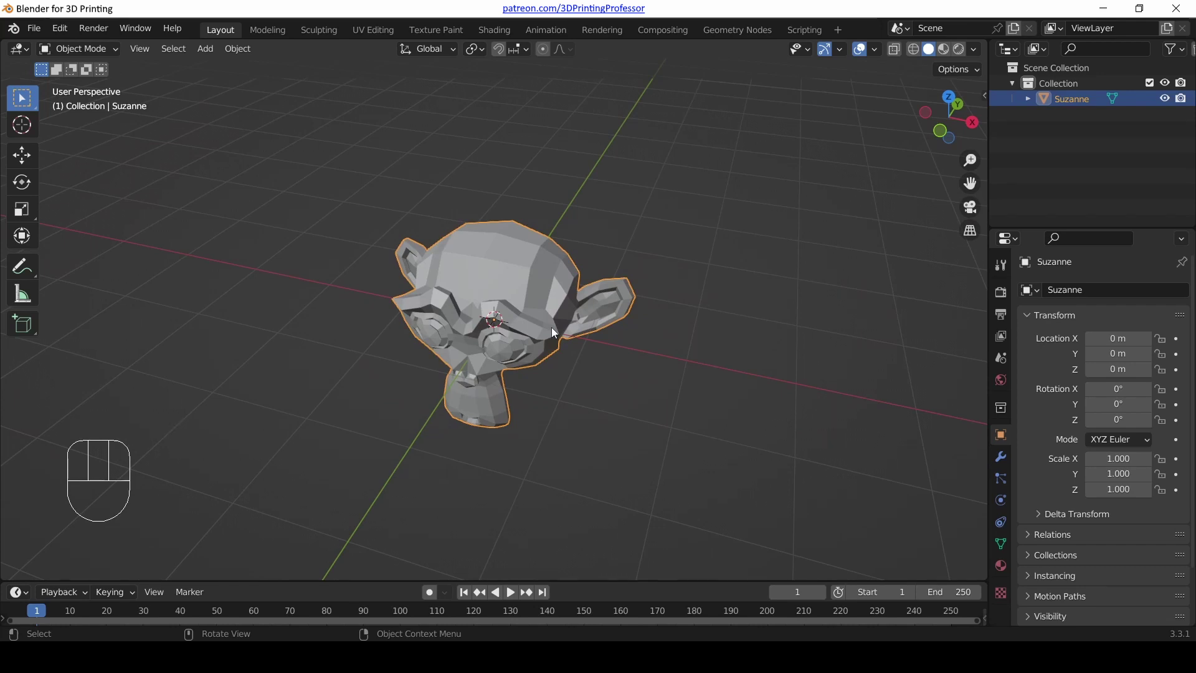
- Snap to the top view with Numpad 7, then orbit freely to an angled view of the face
key("KP_7")
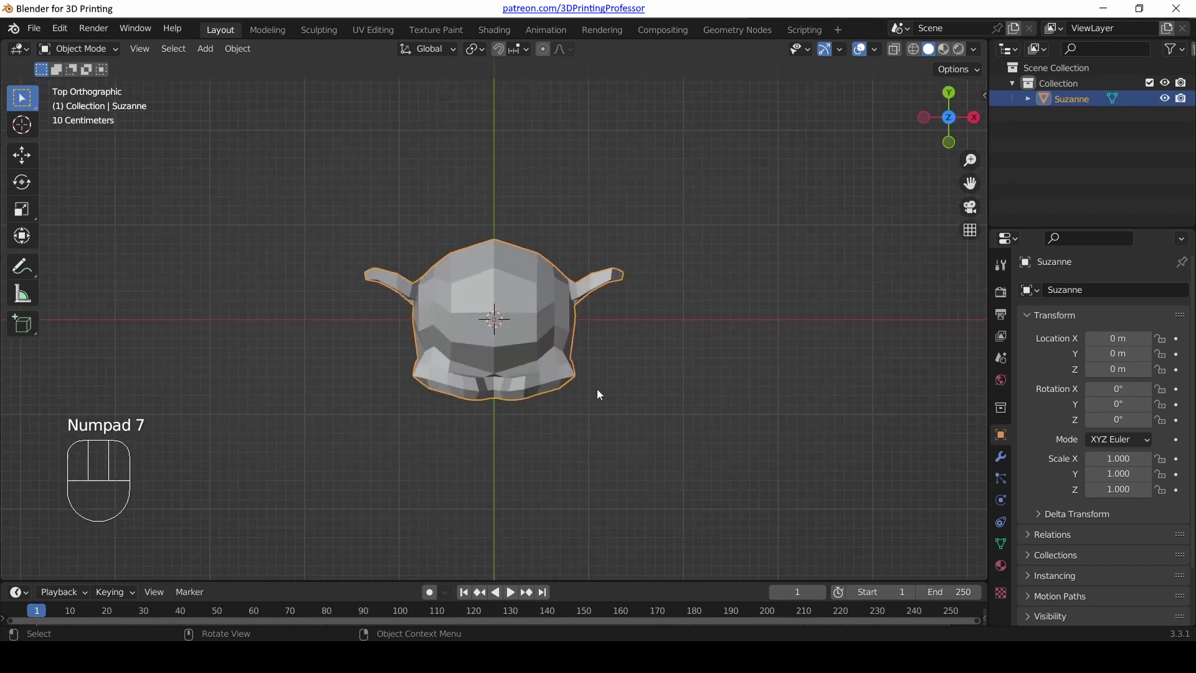
middle_click(601, 393)
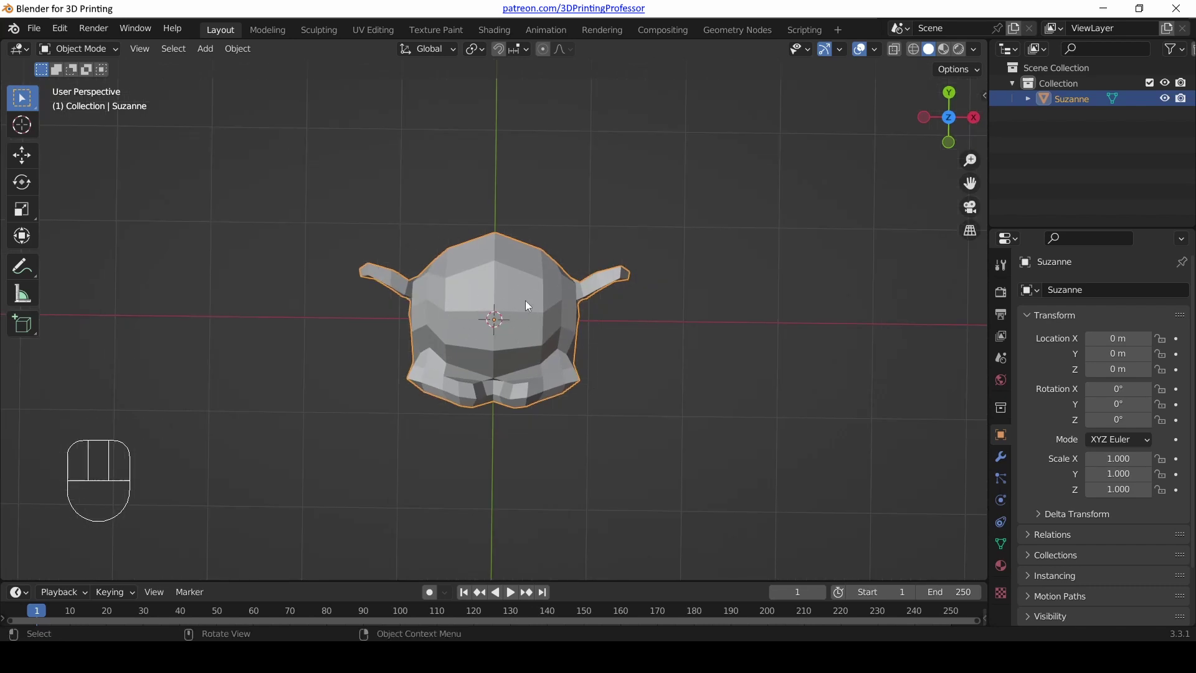
left_click_drag(605, 372, 570, 240)
scroll("up", 3)
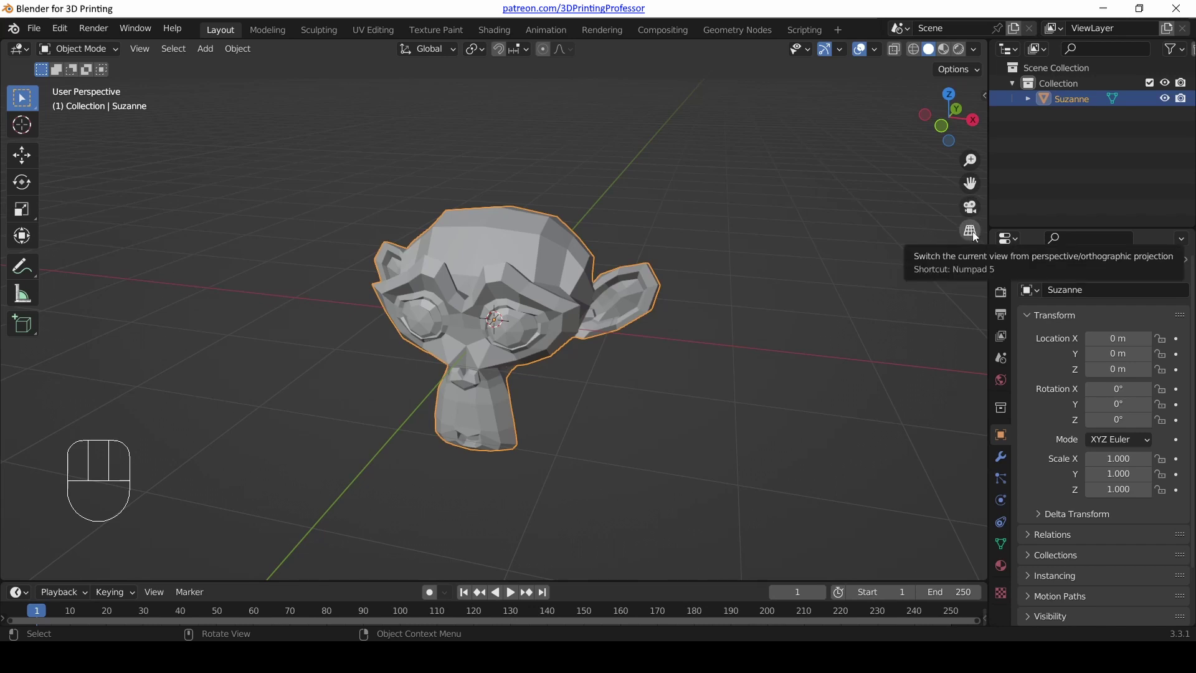
- Toggle the viewport between orthographic and perspective projection with the gizmo grid button, ending orthographic
left_click(978, 235)
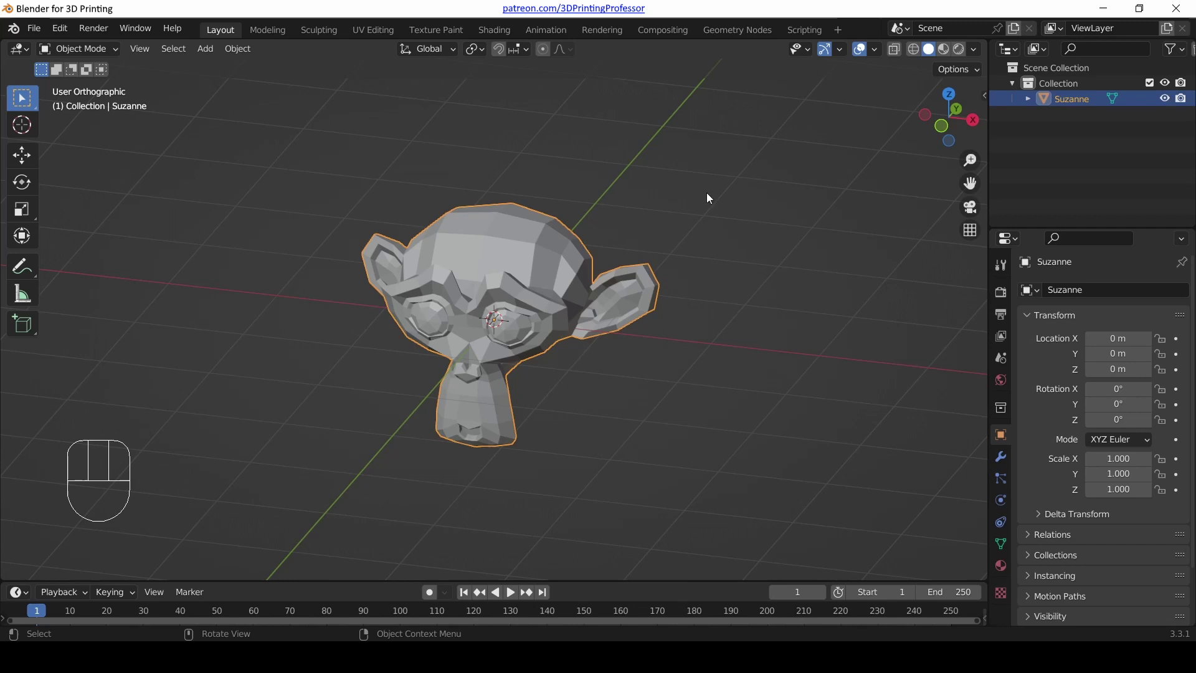
left_click(975, 234)
left_click_drag(813, 347, 811, 339)
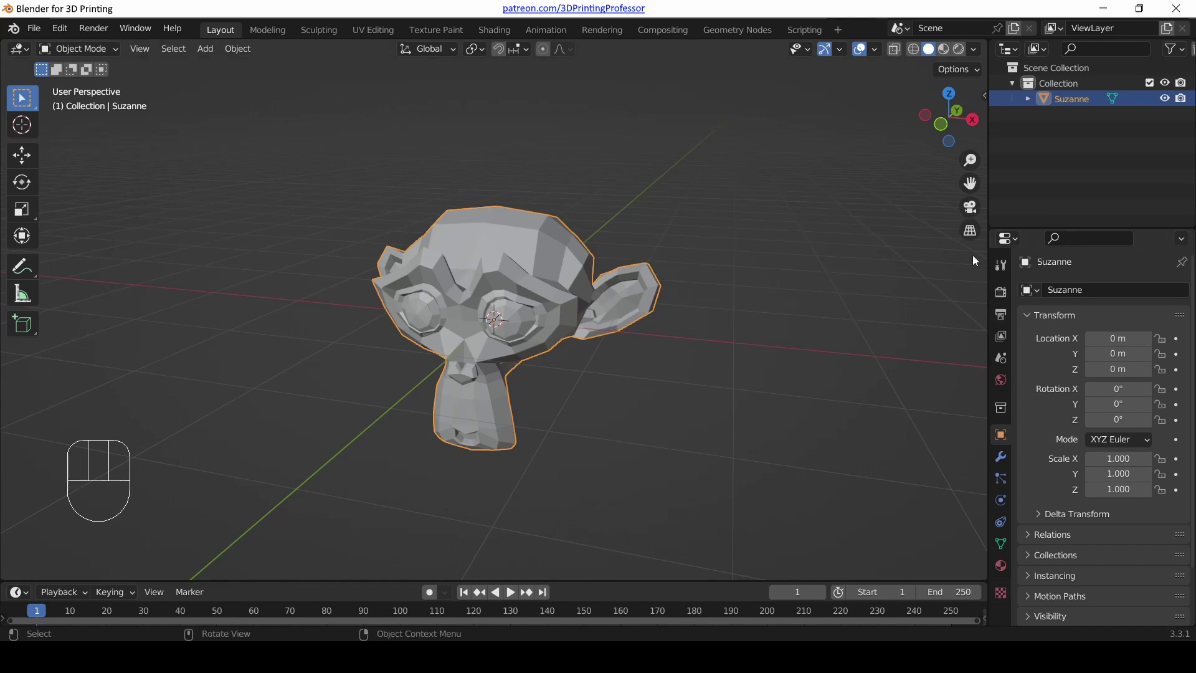
left_click(973, 238)
scroll("down", 3)
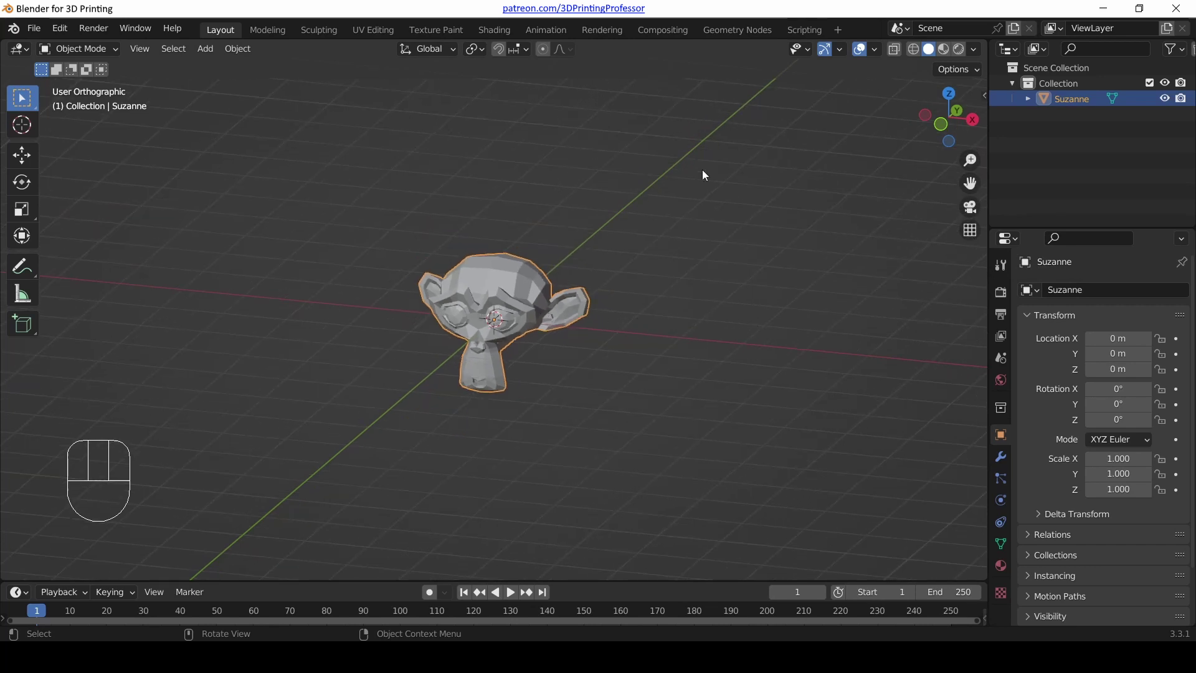
- Orbit the orthographic view, snap to top via the Z gizmo axis, then leave into perspective
left_click_drag(593, 369, 584, 347)
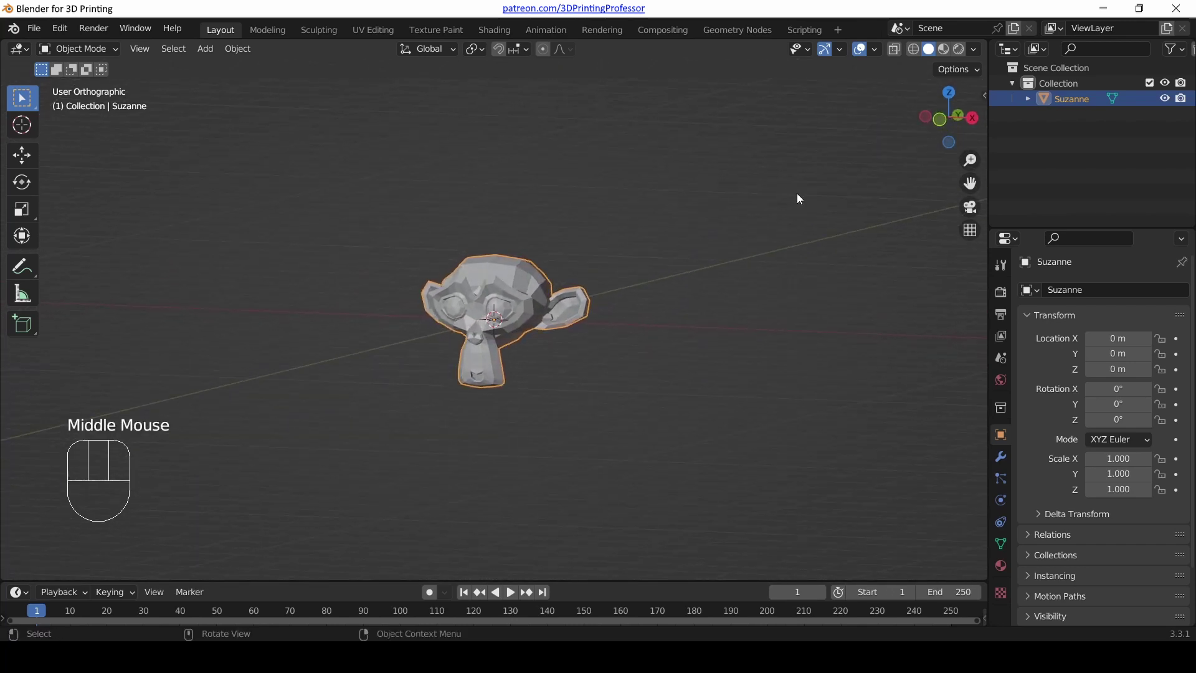
left_click_drag(601, 316, 629, 328)
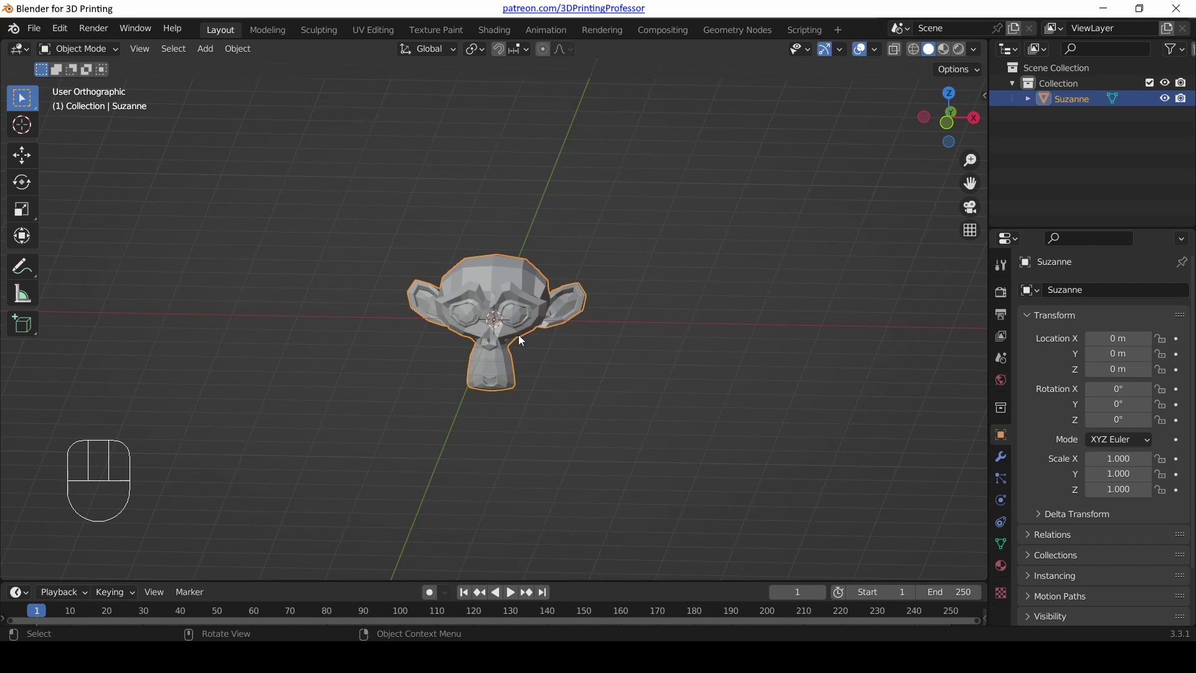
left_click_drag(553, 377, 514, 388)
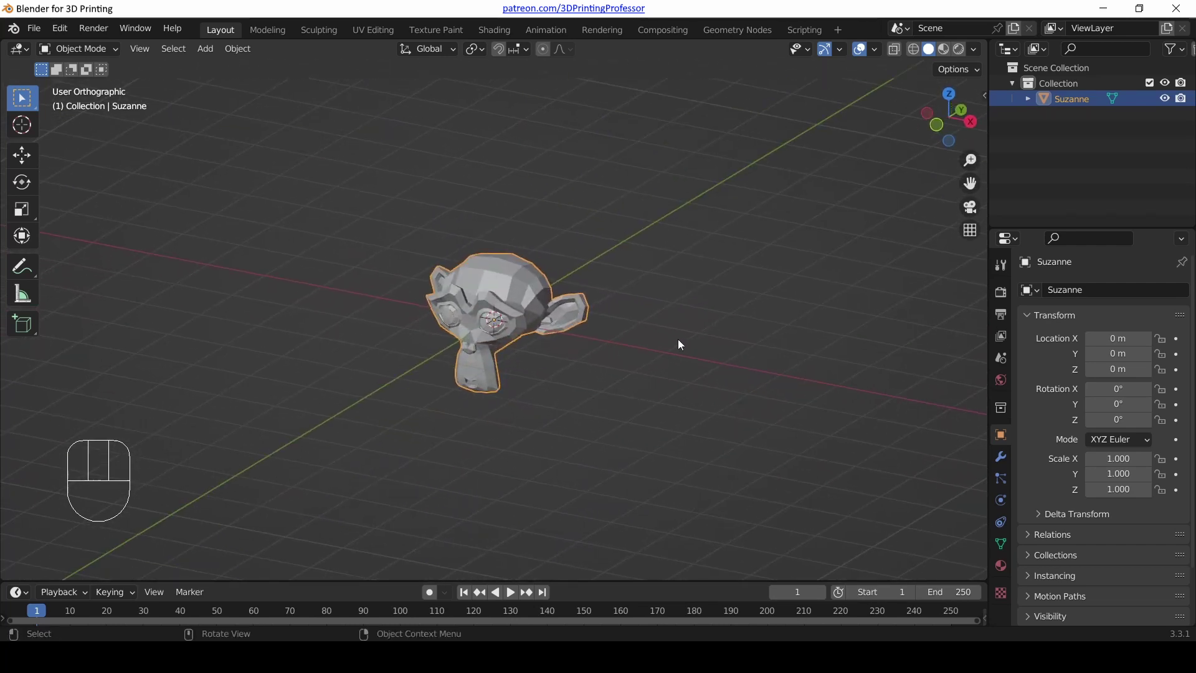
left_click(952, 96)
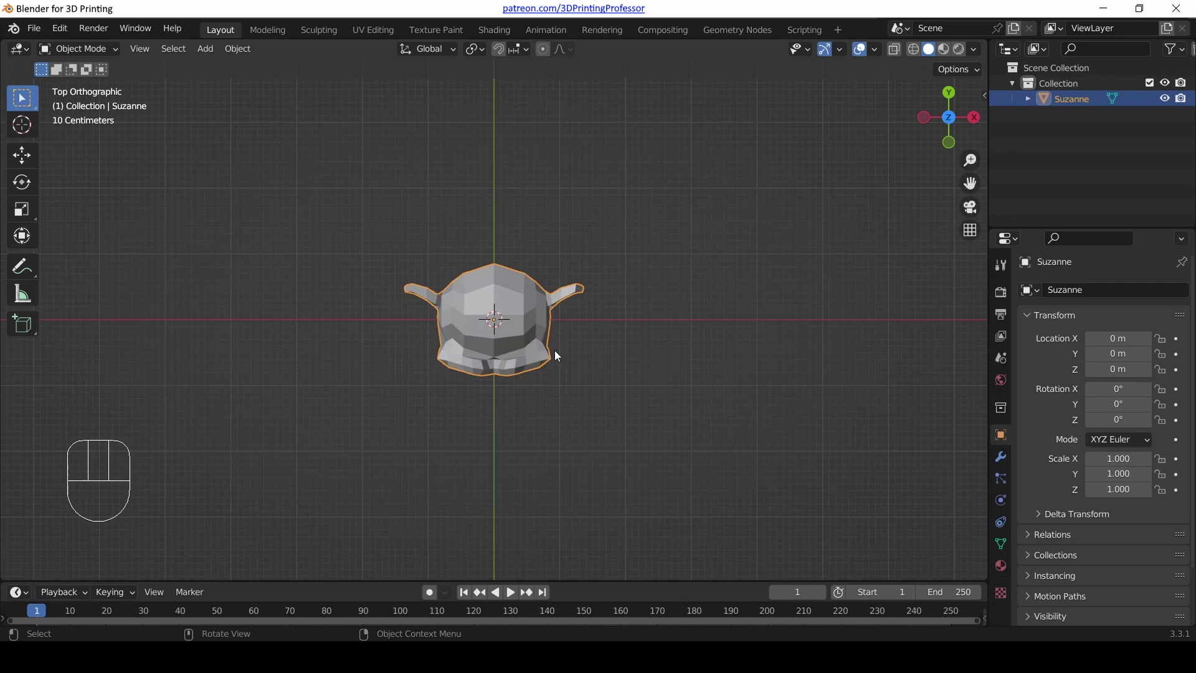
middle_click(557, 354)
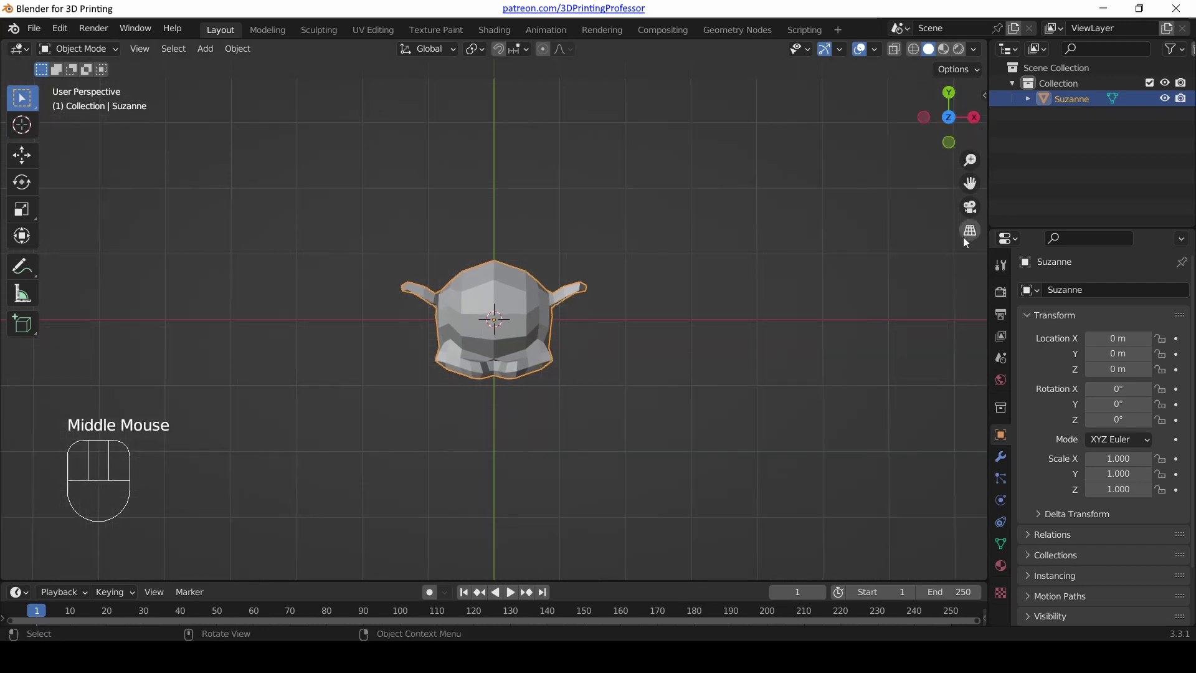
scroll("up", 3)
- Orbit around the monkey head to a new angle
left_click_drag(593, 440, 586, 340)
scroll("down", 3)
left_click_drag(621, 337, 606, 319)
left_click_drag(139, 56, 488, 206)
- Toggle perspective/orthographic projection repeatedly with Numpad 5
key("KP_5")
key("KP_5")
key("KP_5")
key("KP_5")
key("KP_5")
key("KP_5")
key("KP_5")
key("KP_5")
key("KP_5")
scroll("up", 3)
- Orbit to an angled face view, return to perspective with Numpad 5, and settle on an angled front view
left_click_drag(625, 400, 624, 292)
left_click_drag(568, 231, 672, 272)
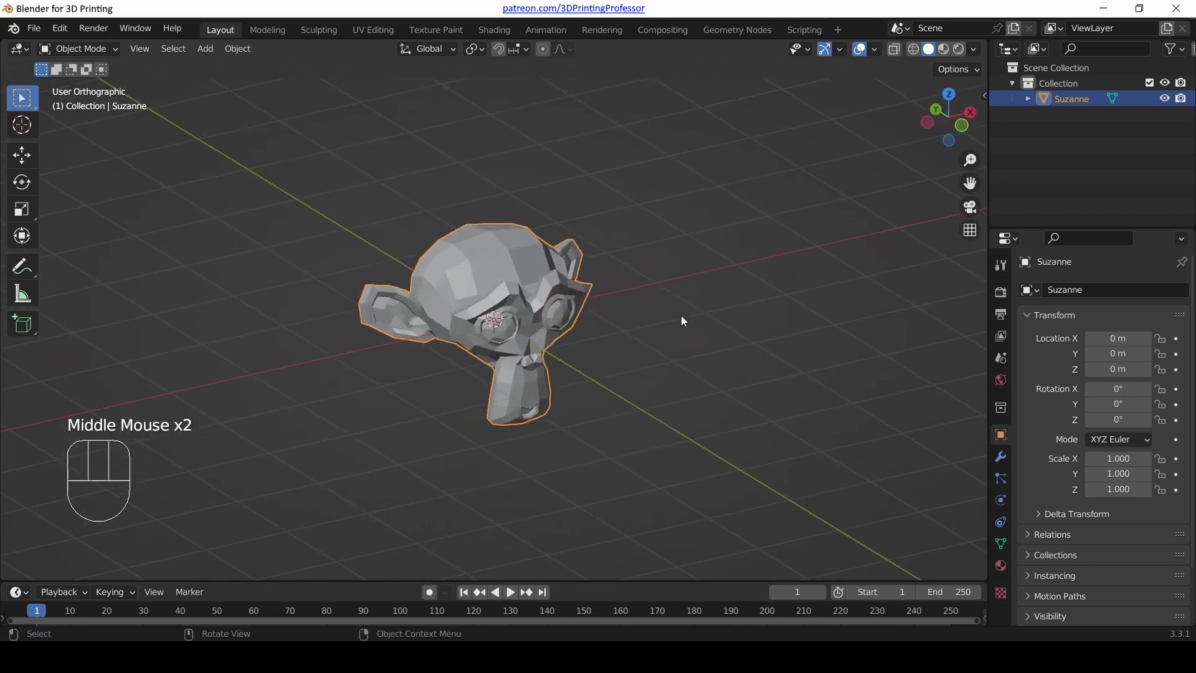
key("KP_5")
scroll("down", 3)
left_click_drag(743, 344, 600, 337)
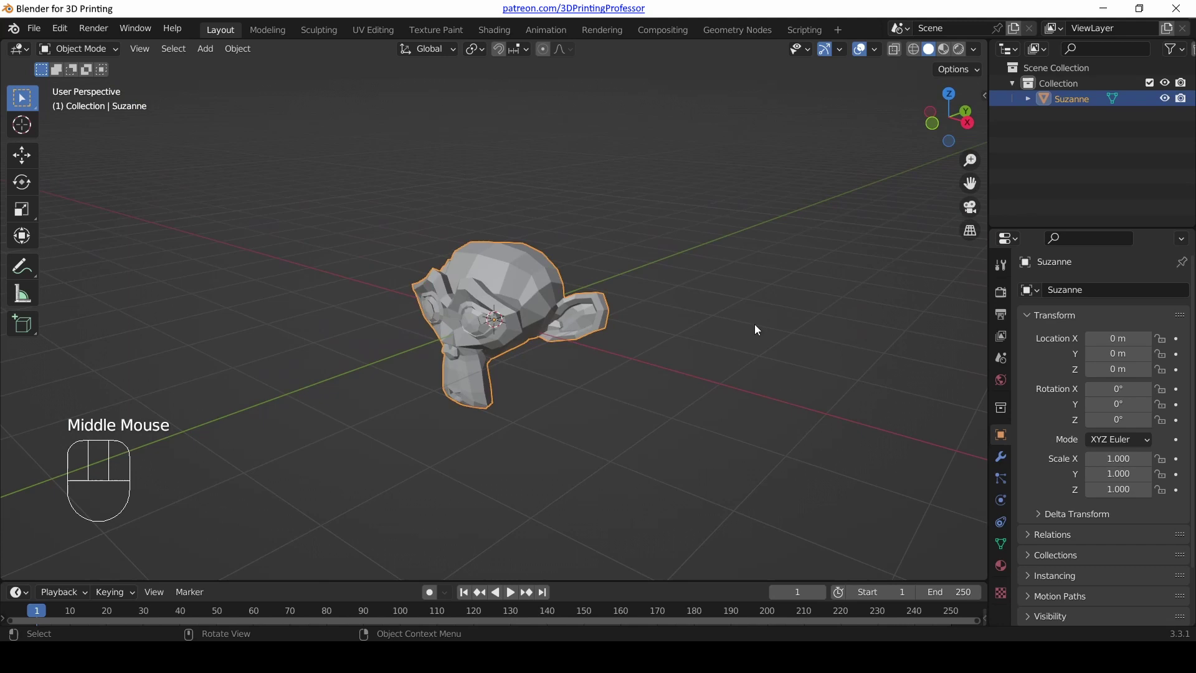
- Orbit toward Suzanne's face and zoom to a close, nearly front-facing perspective
left_click_drag(539, 357, 580, 356)
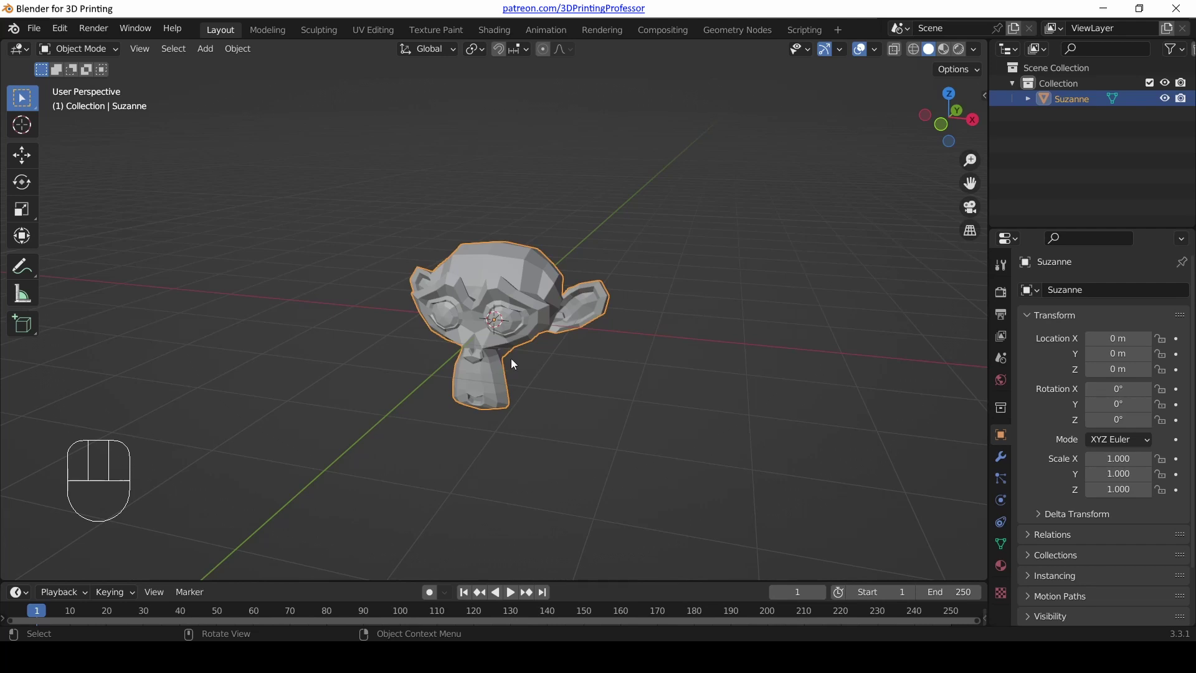
left_click_drag(509, 353, 536, 335)
left_click_drag(553, 305, 536, 320)
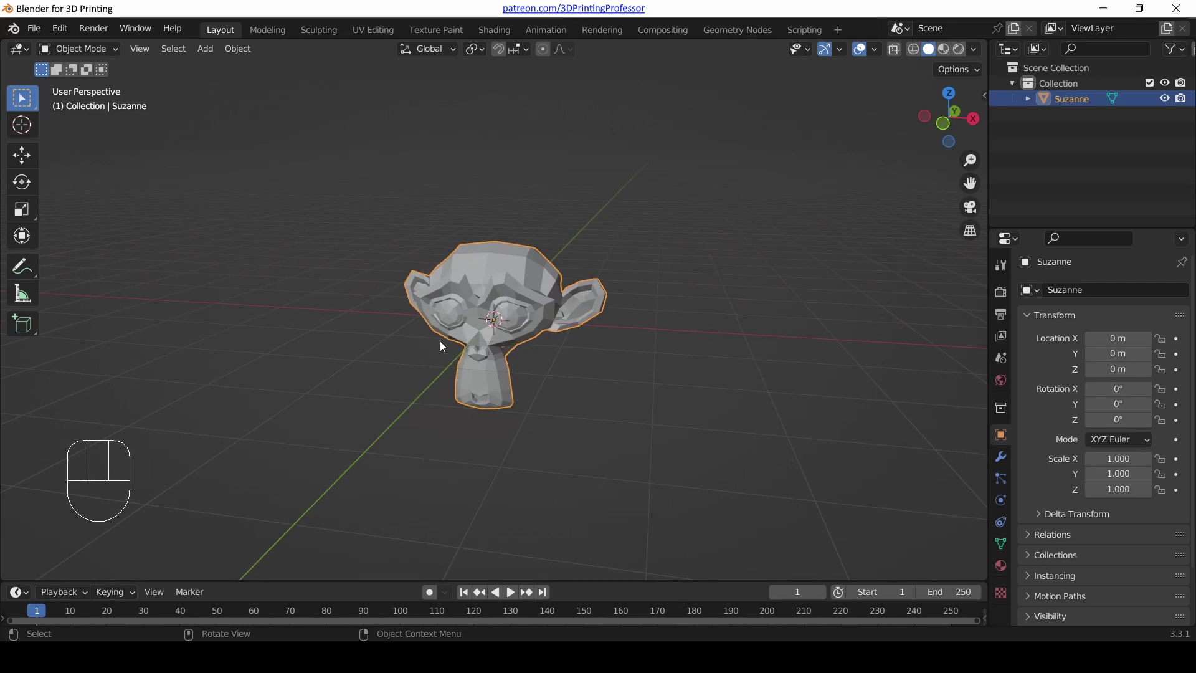
left_click_drag(442, 357, 465, 334)
scroll("up", 3)
scroll("down", 3)
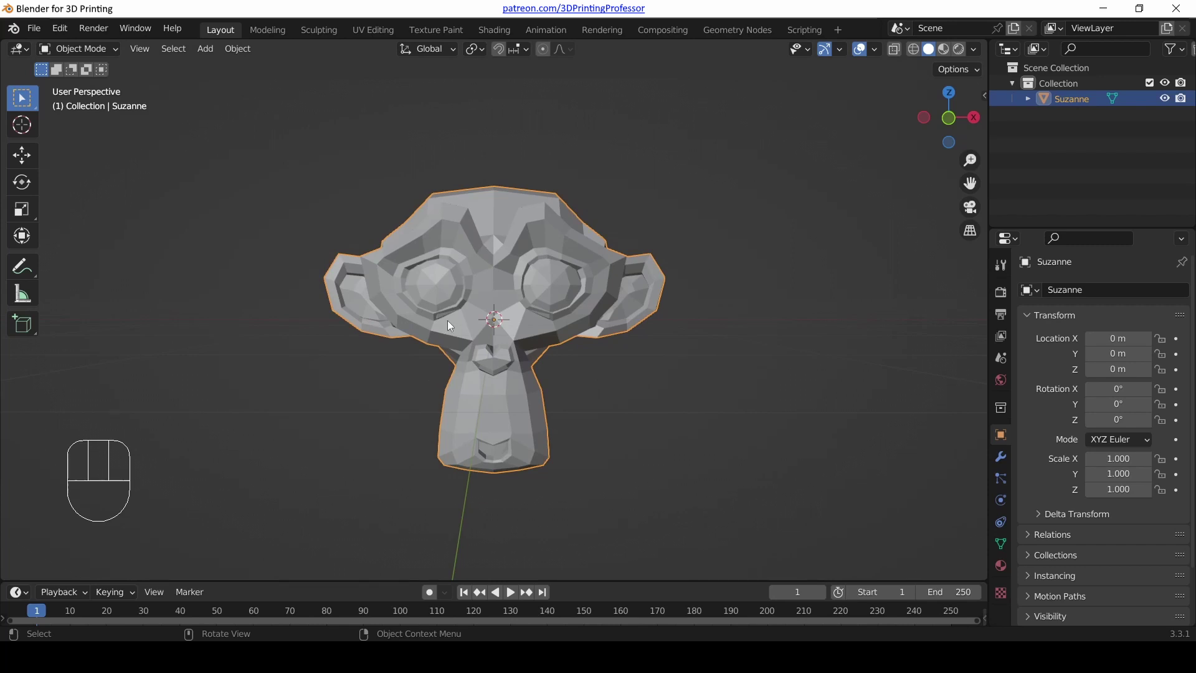
- Snap to Right Ortho with Numpad 3, orbit underneath, then snap to Bottom Ortho with Ctrl+Numpad 7
key("KP_3")
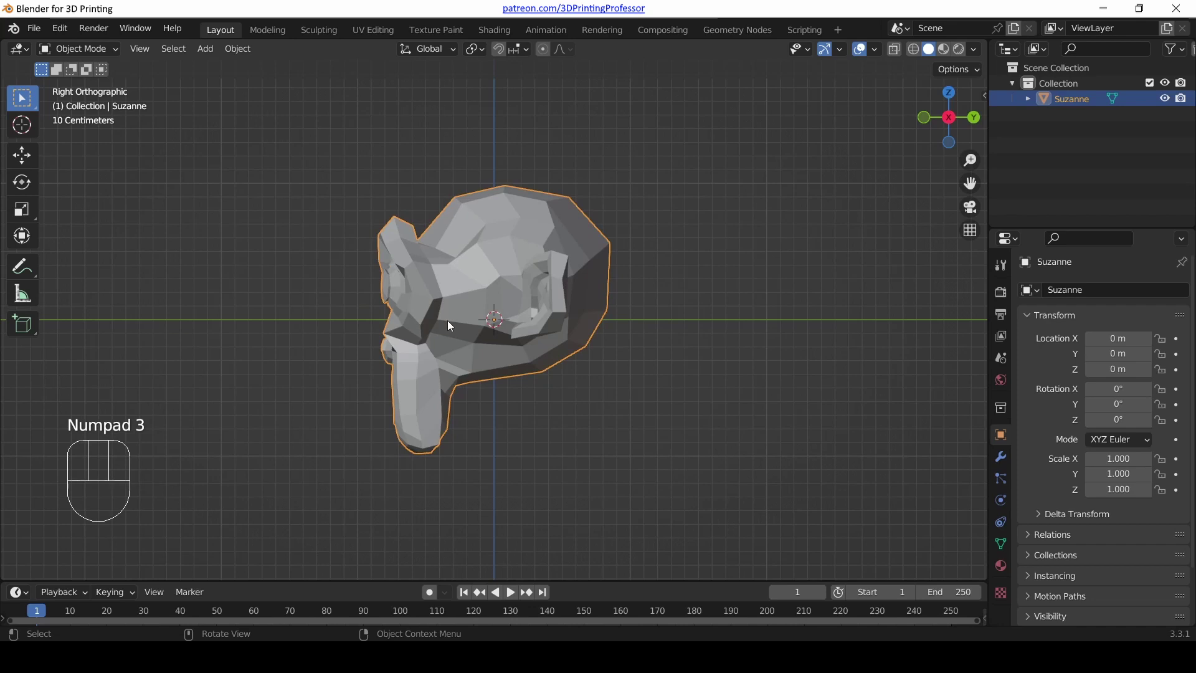
left_click_drag(401, 228, 463, 271)
left_click_drag(399, 168, 493, 144)
left_click_drag(541, 378, 527, 231)
left_click_drag(524, 248, 541, 220)
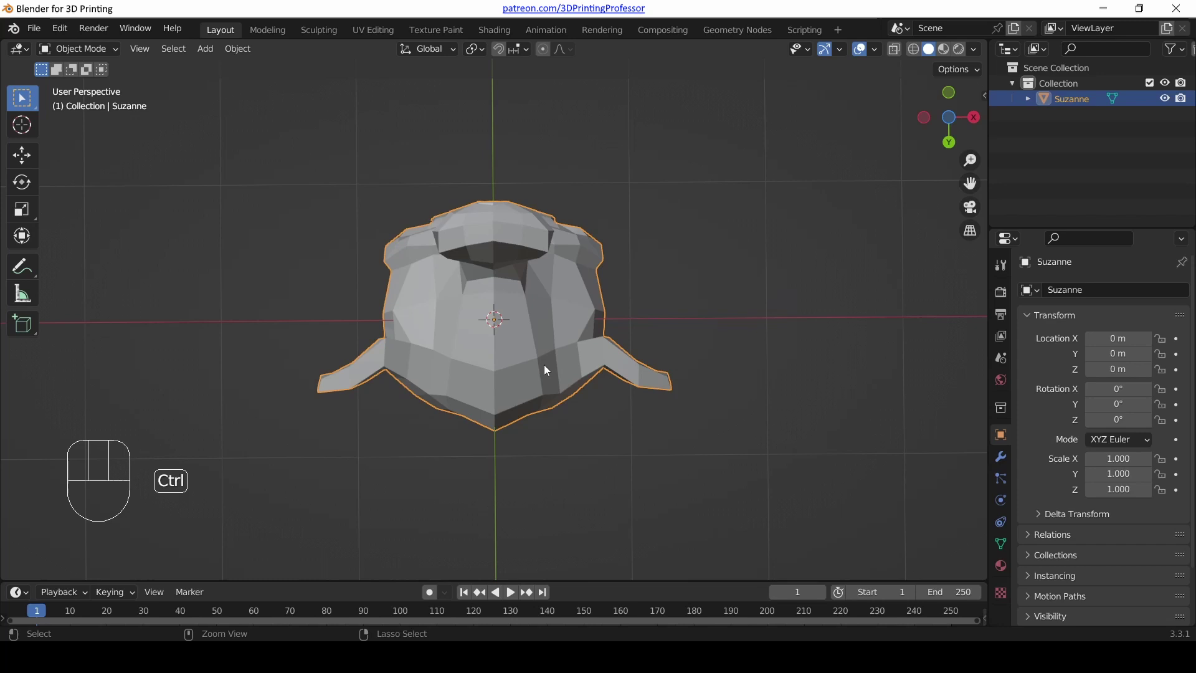
key("ctrl+KP_7")
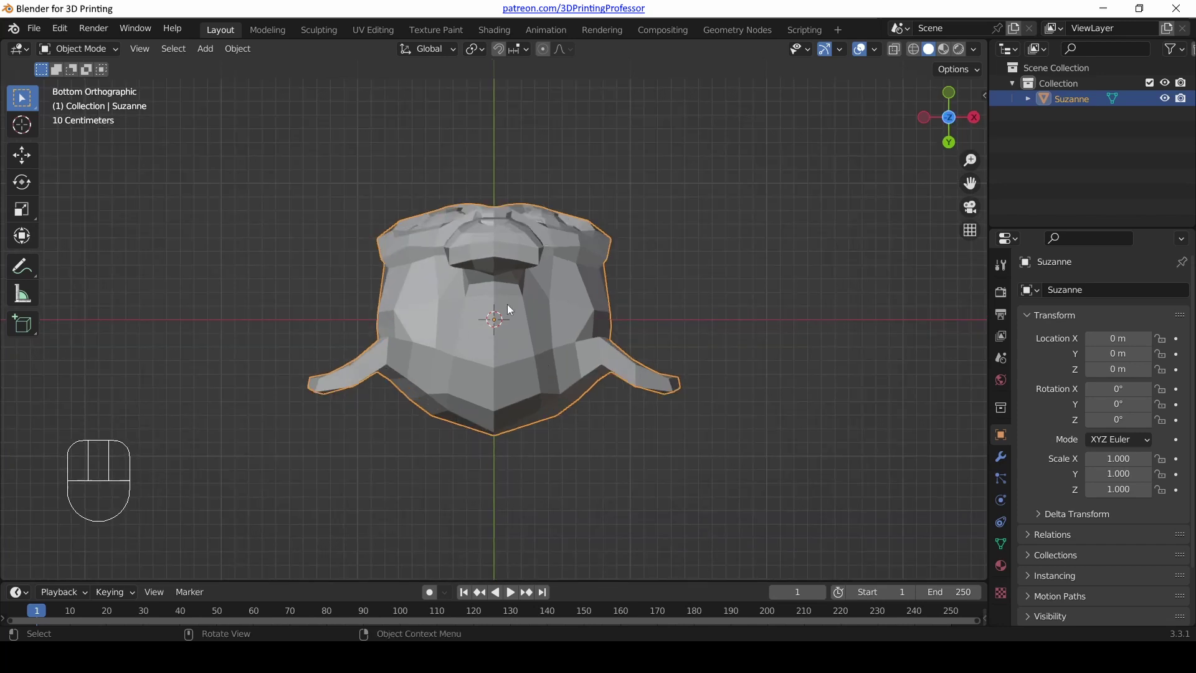
- Orbit to the side, snap to Left Ortho with Ctrl+Numpad 3, then orbit around to Suzanne's back
left_click_drag(395, 208, 562, 393)
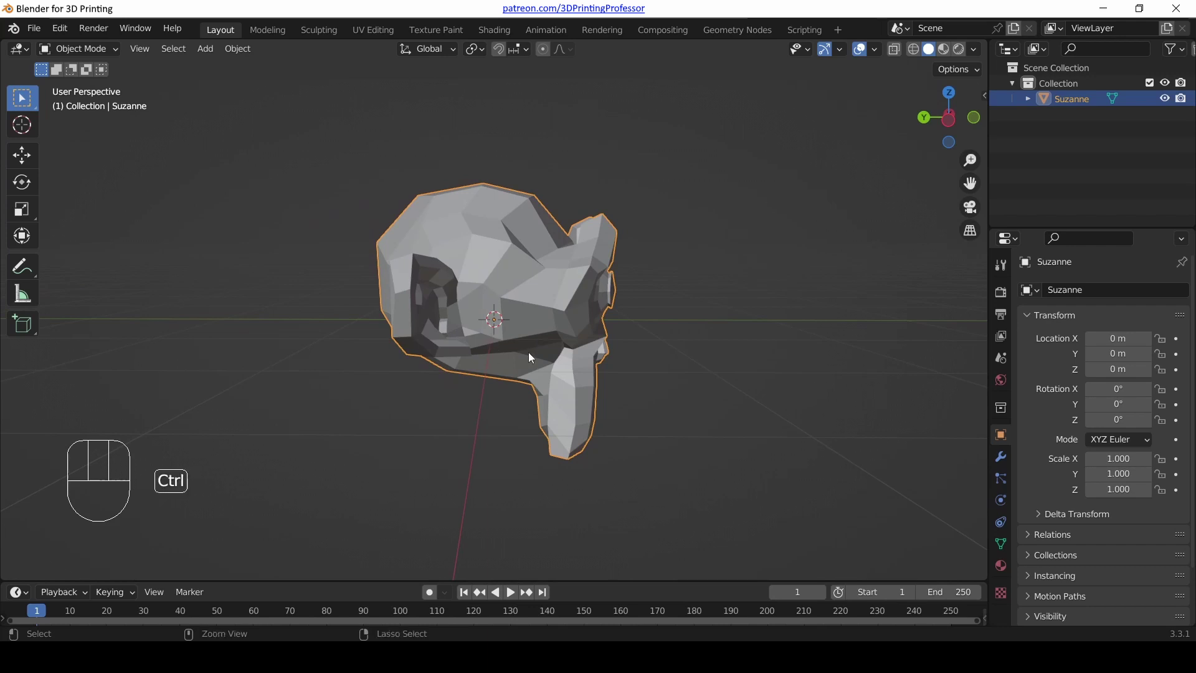
key("ctrl+KP_3")
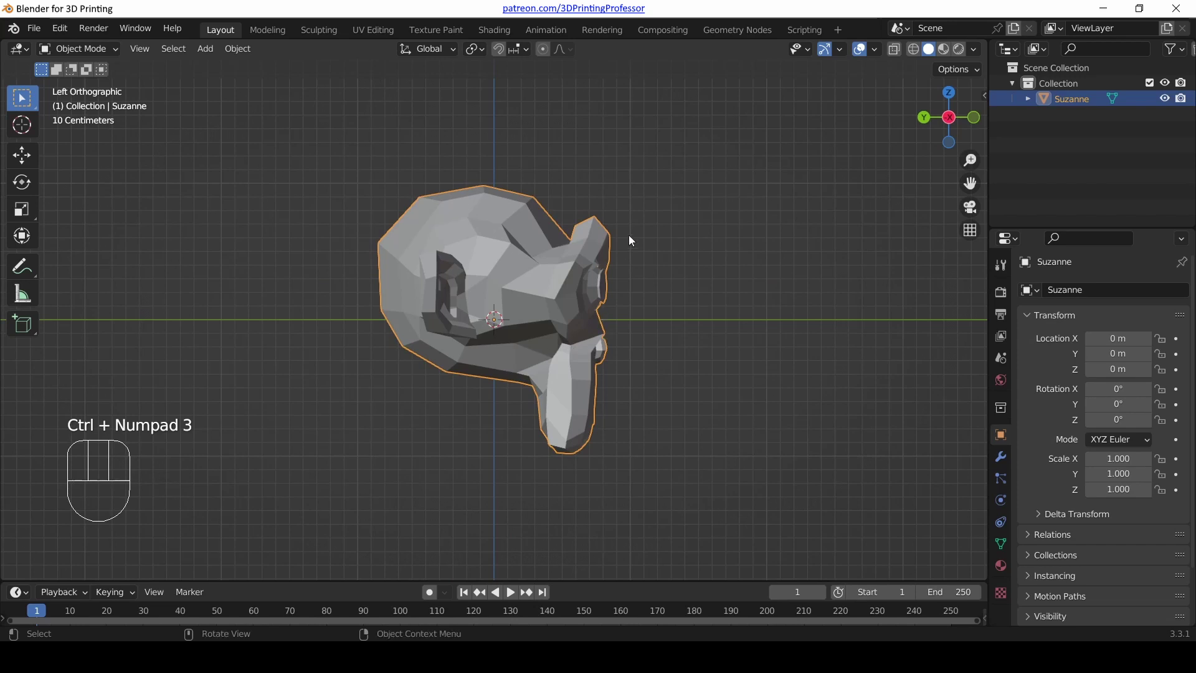
left_click_drag(627, 269, 459, 280)
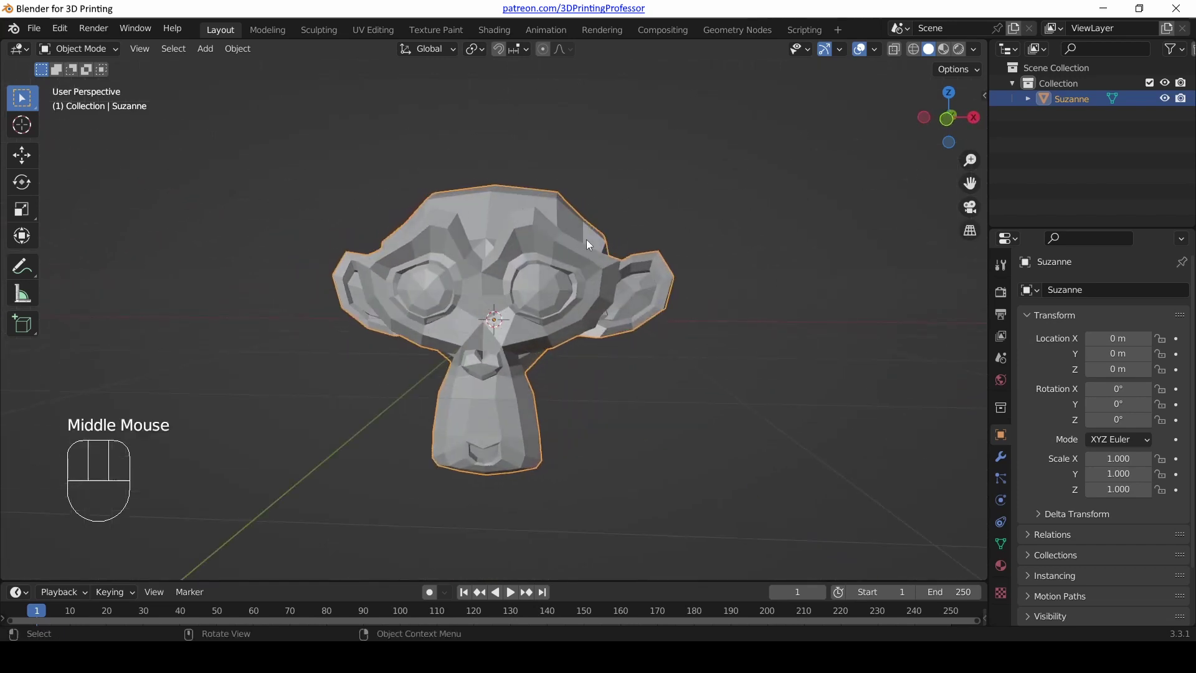
left_click_drag(569, 242, 310, 252)
middle_click(546, 304)
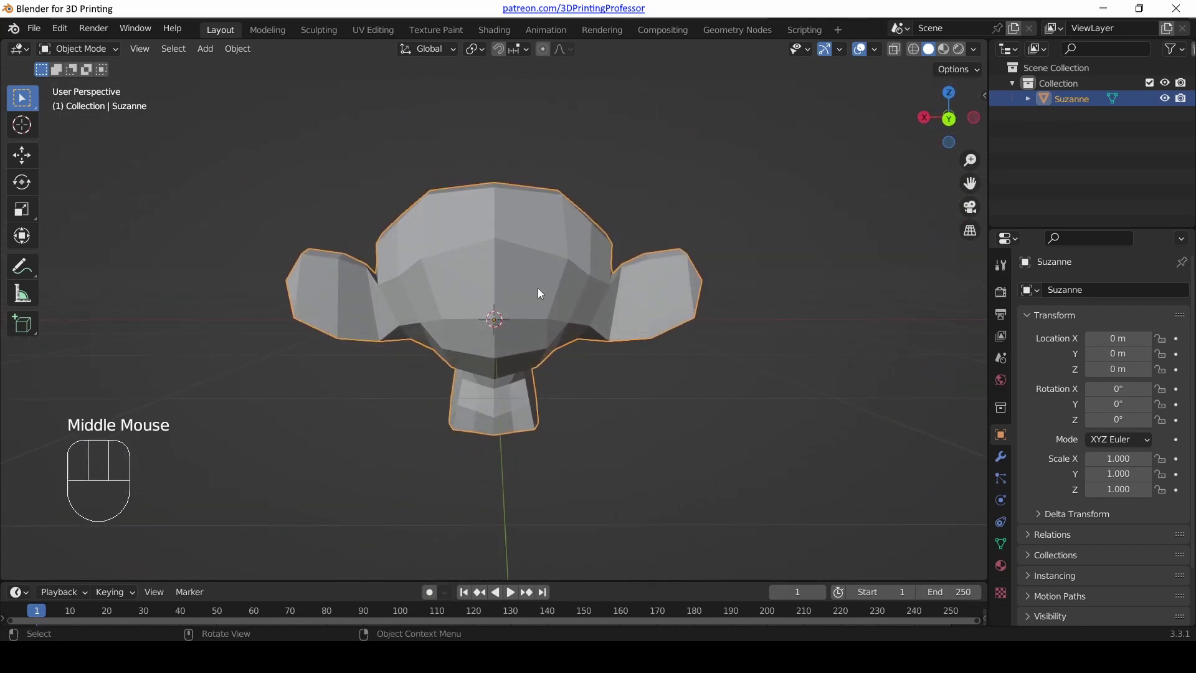
- Snap Suzanne to the back, right and left orthographic views, orbiting out between each
key("ctrl+KP_1")
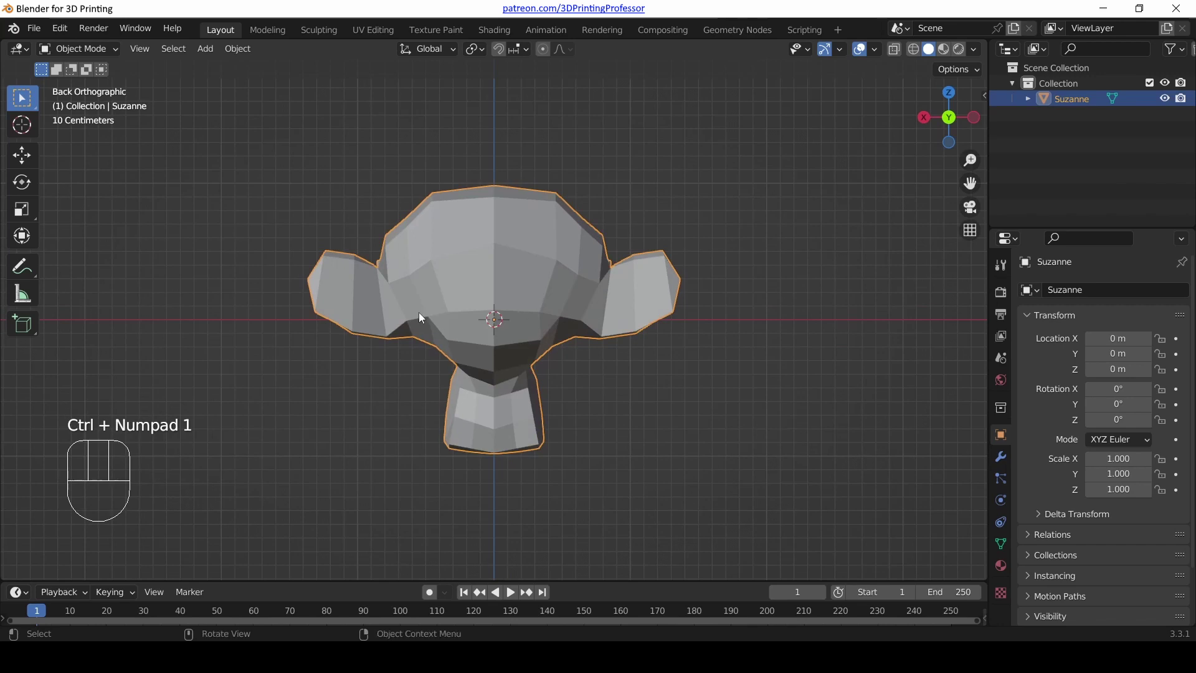
left_click_drag(339, 314, 501, 305)
key("KP_3")
middle_click(379, 329)
left_click_drag(601, 322, 652, 322)
key("ctrl+KP_3")
left_click_drag(663, 322, 542, 317)
- Snap to the front then top orthographic views, zooming and orbiting back toward the face
key("KP_1")
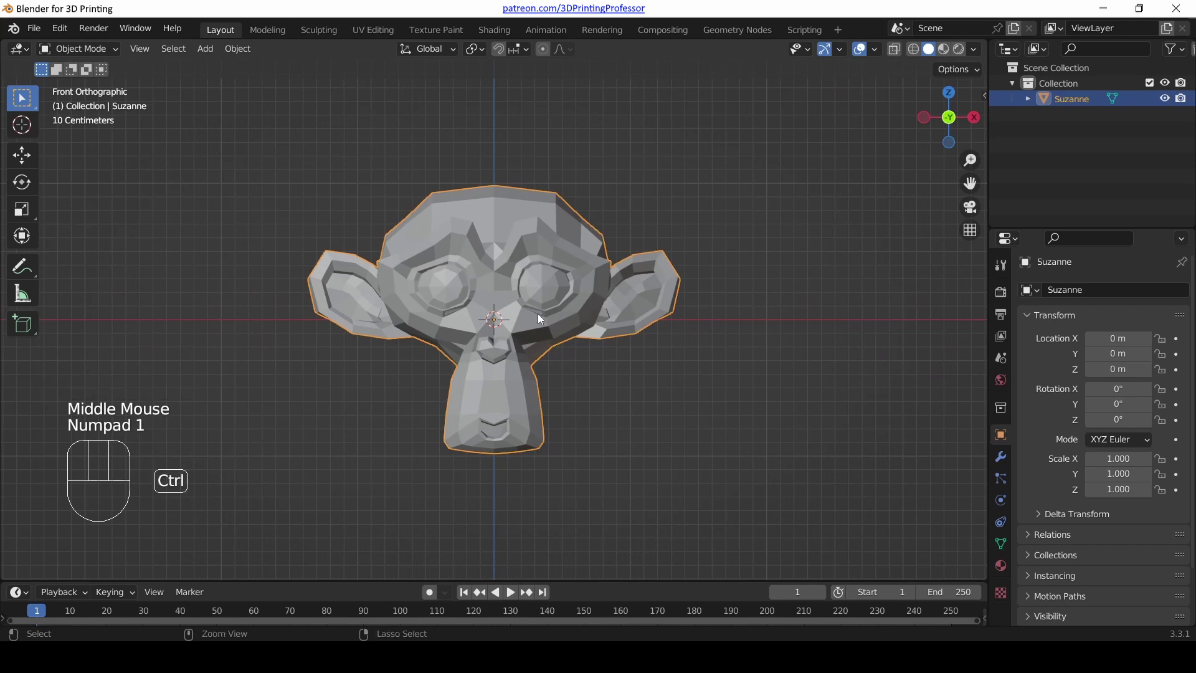
left_click_drag(519, 170, 515, 312)
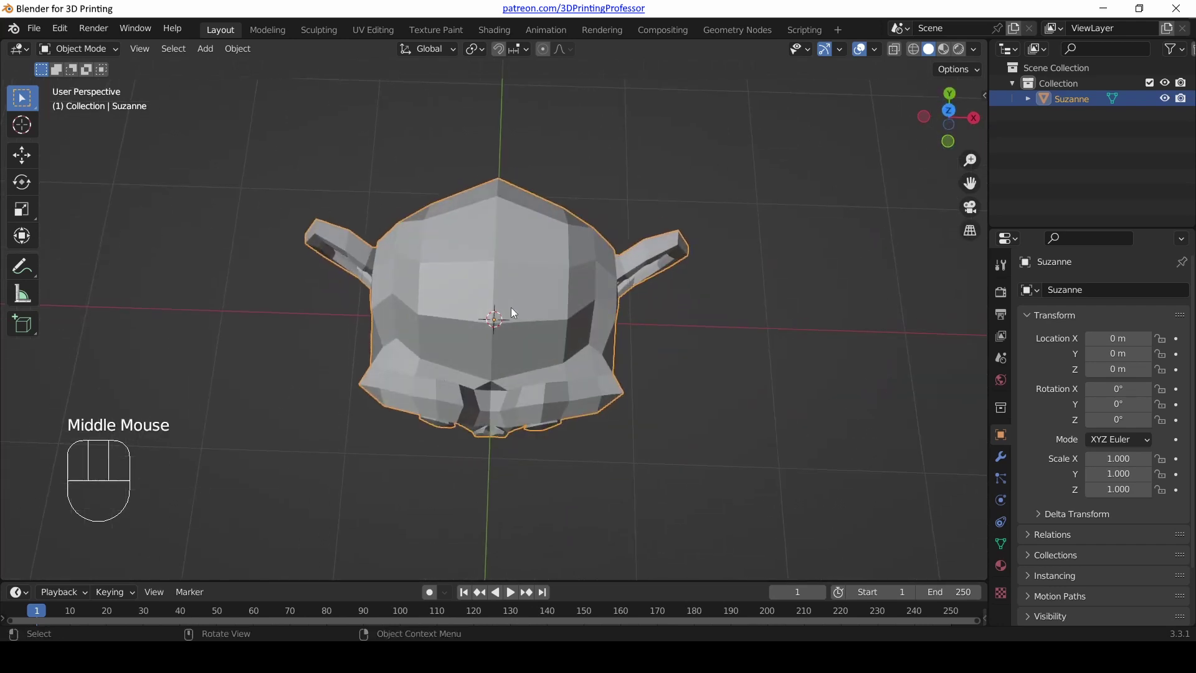
key("KP_7")
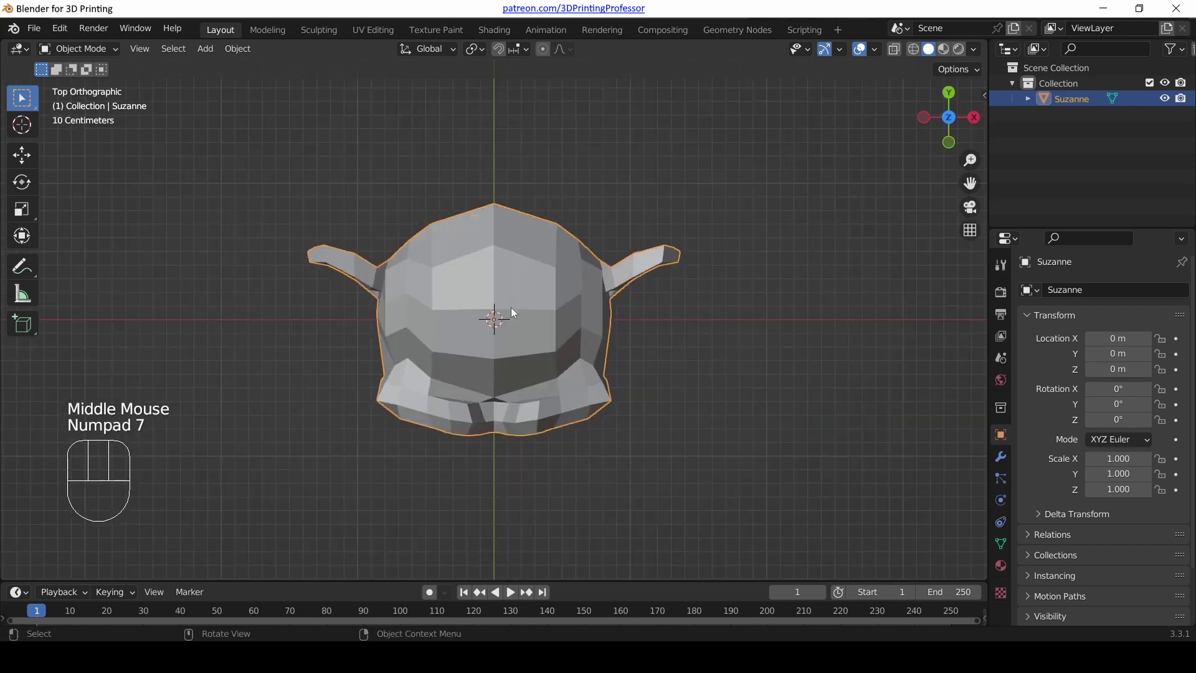
scroll("down", 3)
scroll("down", 3)
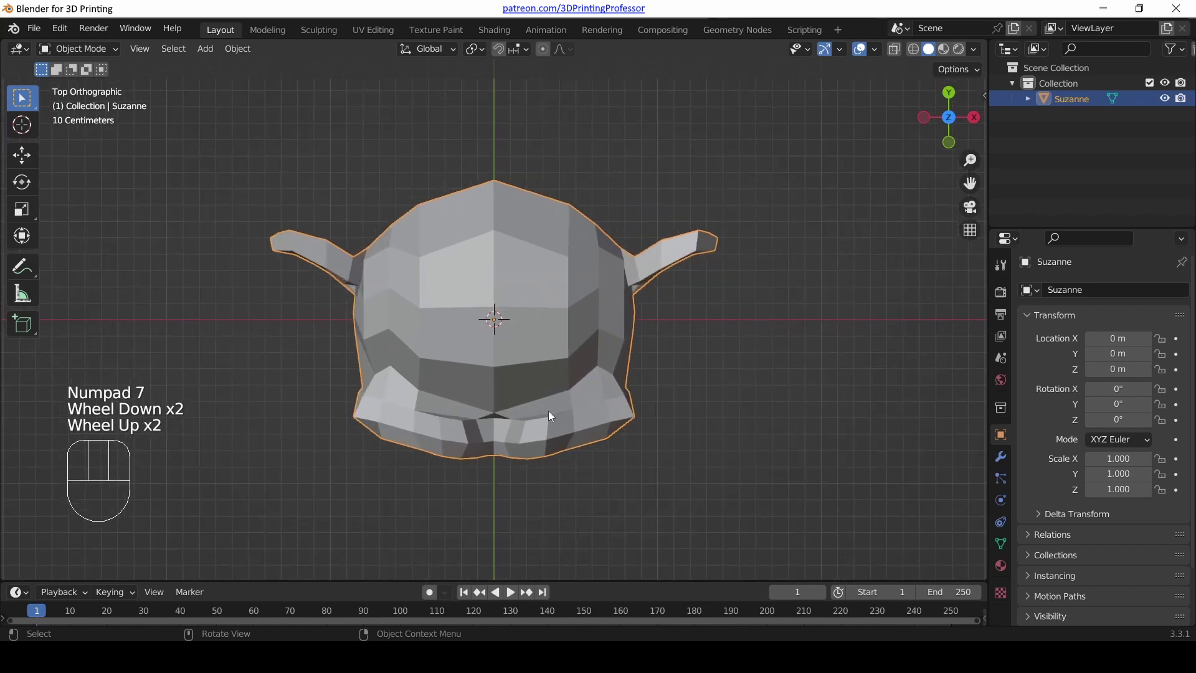
left_click_drag(546, 434, 550, 250)
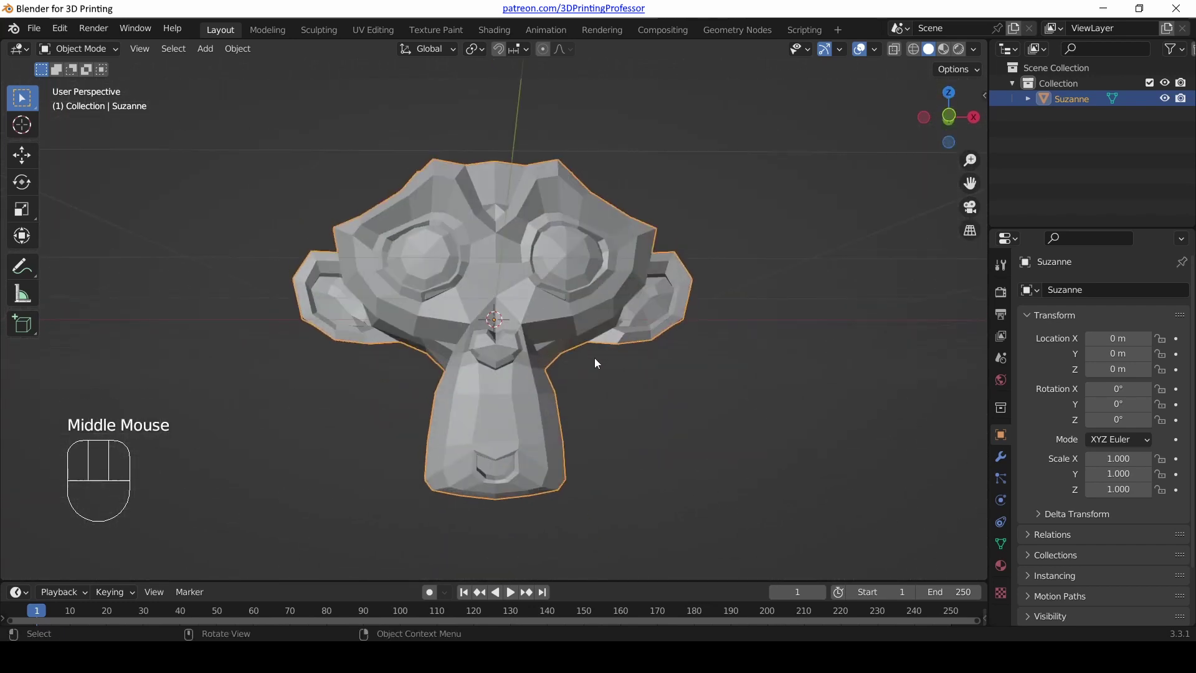
scroll("down", 3)
left_click_drag(515, 228, 507, 259)
scroll("up", 3)
- Snap to front, right and bottom orthographic views, then orbit back up toward the face
key("KP_1")
left_click_drag(648, 326, 465, 327)
key("KP_3")
left_click_drag(464, 402, 492, 214)
key("ctrl+KP_7")
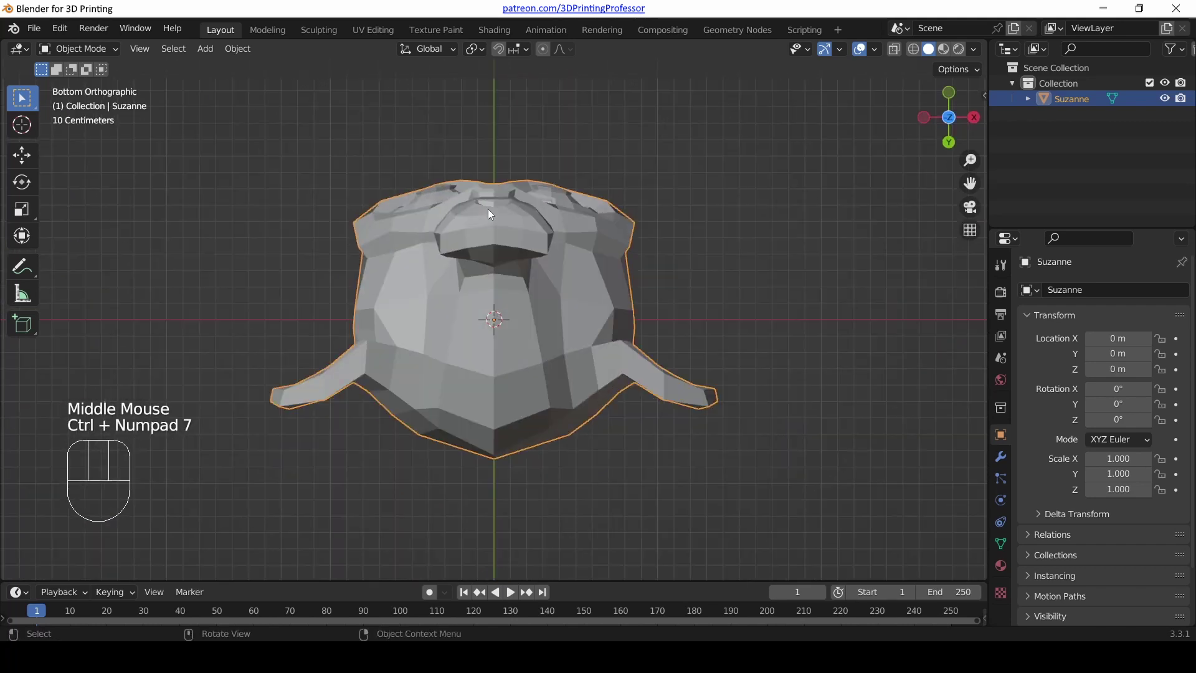
scroll("down", 3)
left_click_drag(545, 199, 554, 413)
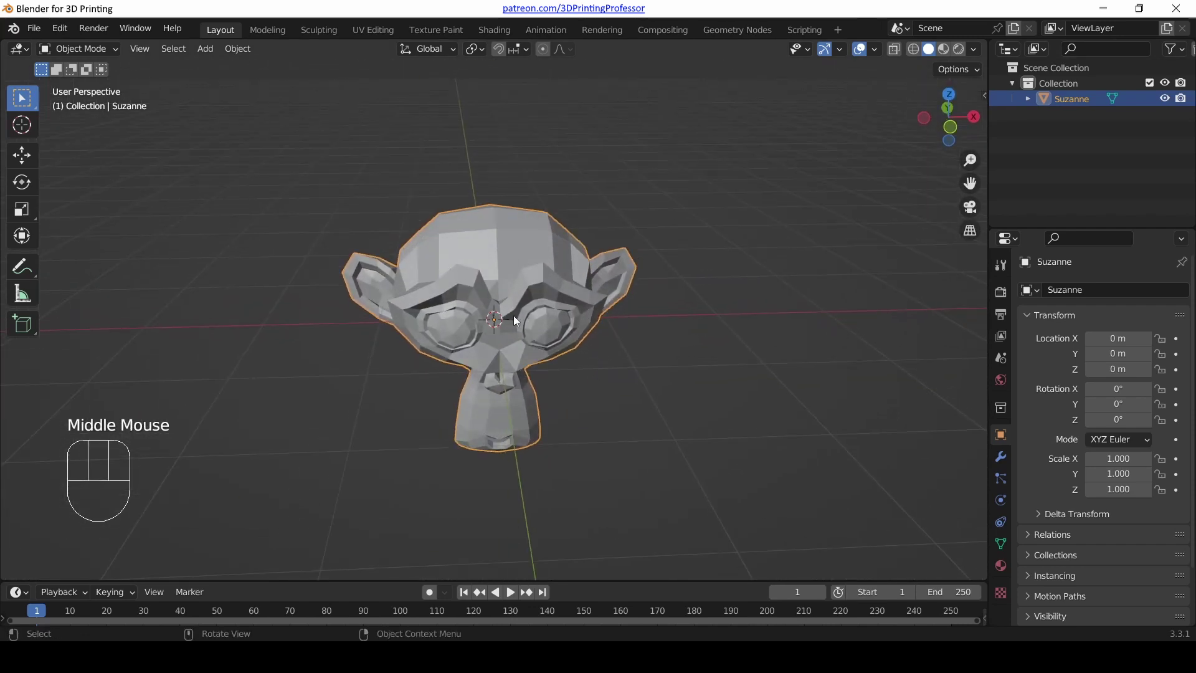
scroll("up", 3)
- Step through front, right and top orthographic views, ending looking down on Suzanne
key("KP_1")
key("KP_3")
key("KP_7")
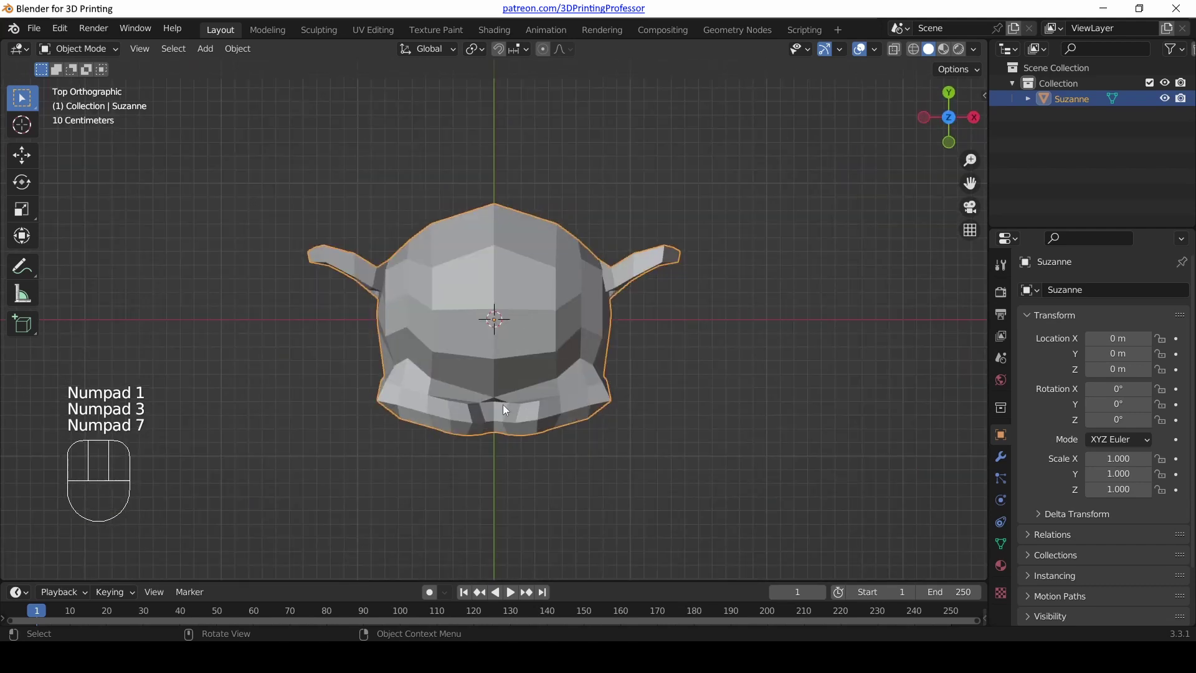
left_click_drag(474, 428, 385, 284)
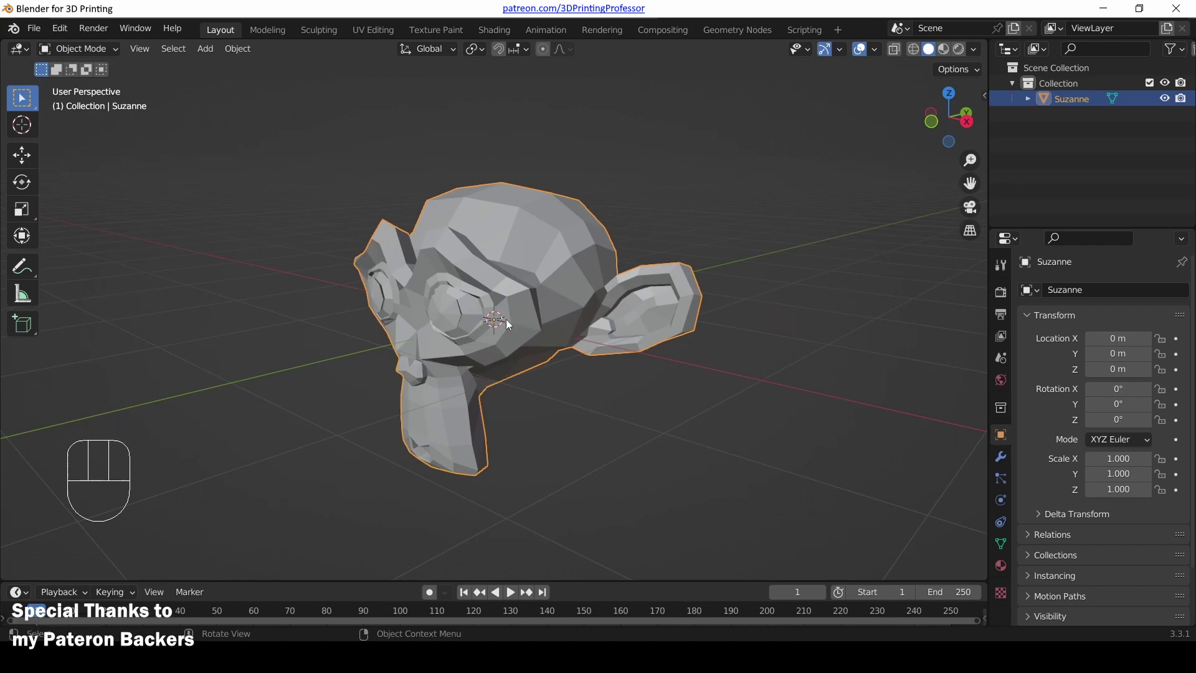
scroll("down", 3)
left_click_drag(437, 306, 599, 331)
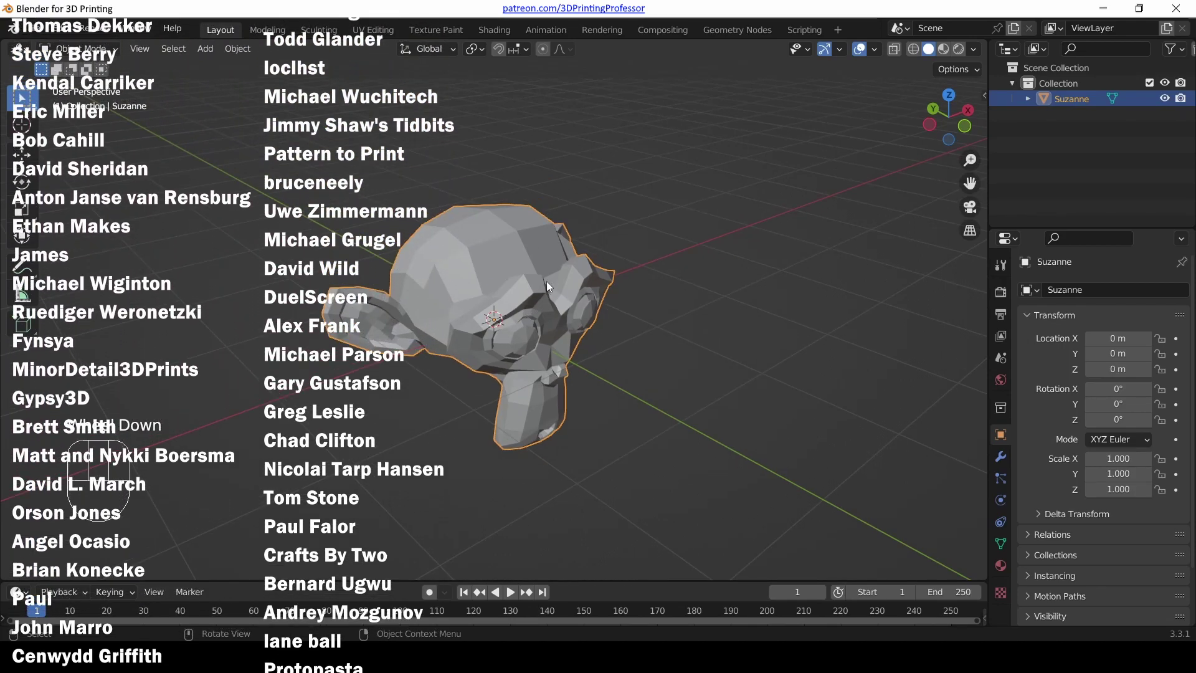
left_click_drag(556, 300, 486, 289)
scroll("down", 3)
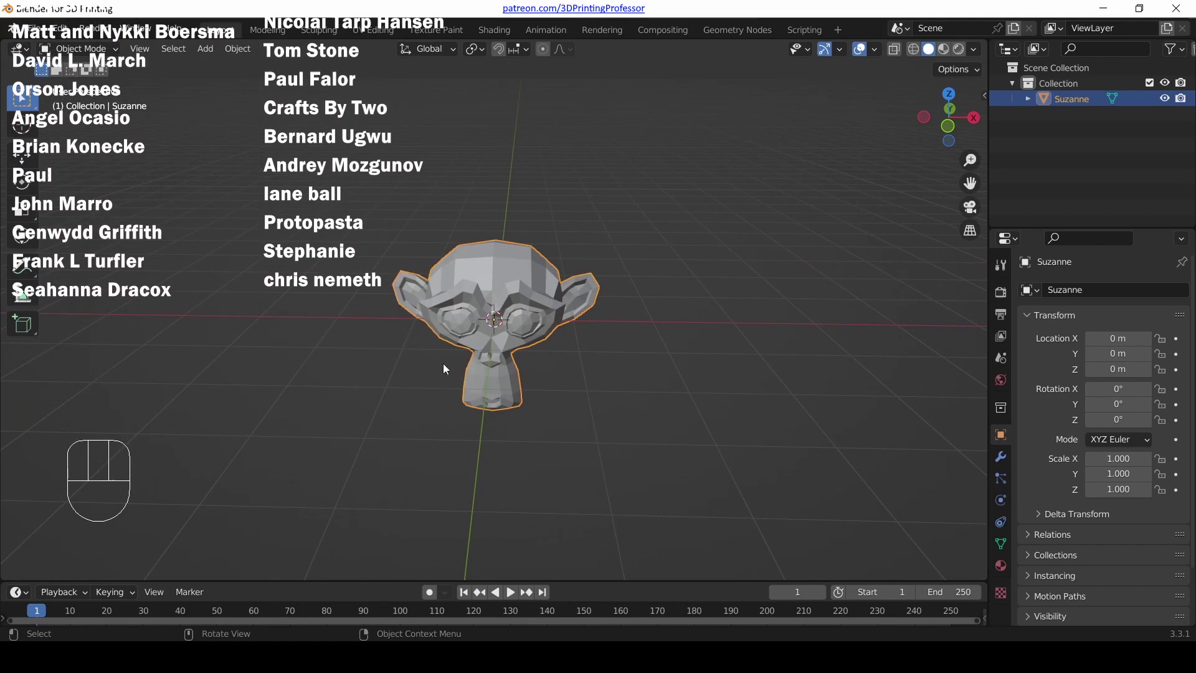
scroll("up", 3)
left_click_drag(557, 336, 515, 321)
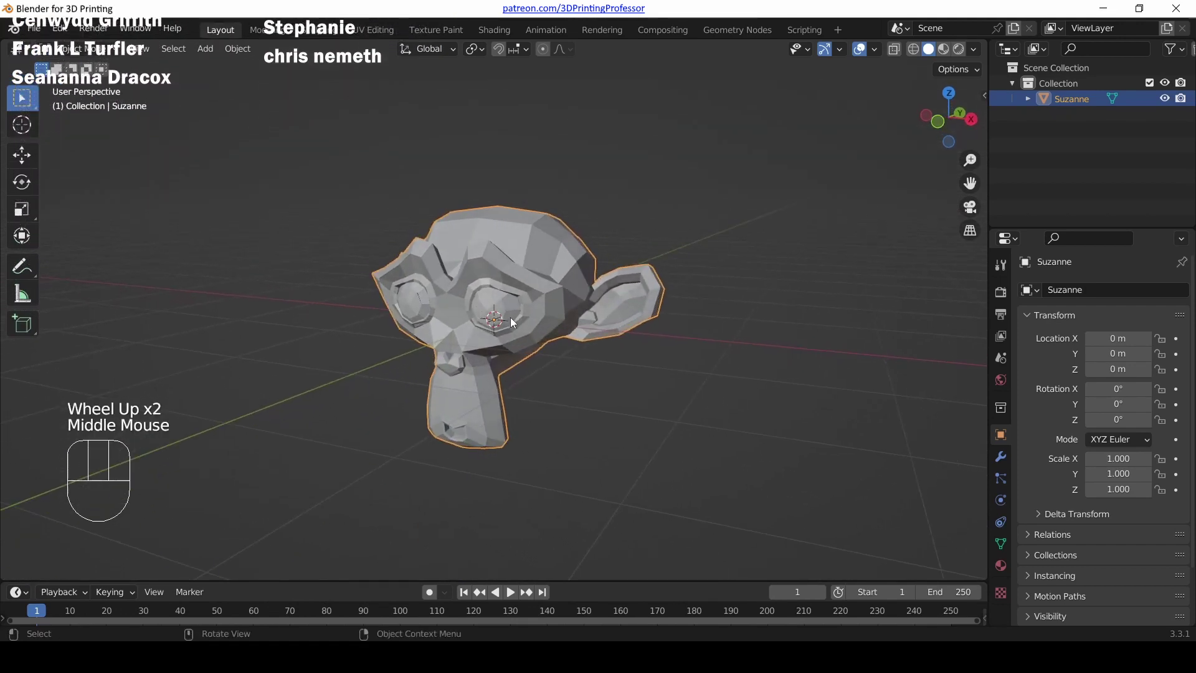